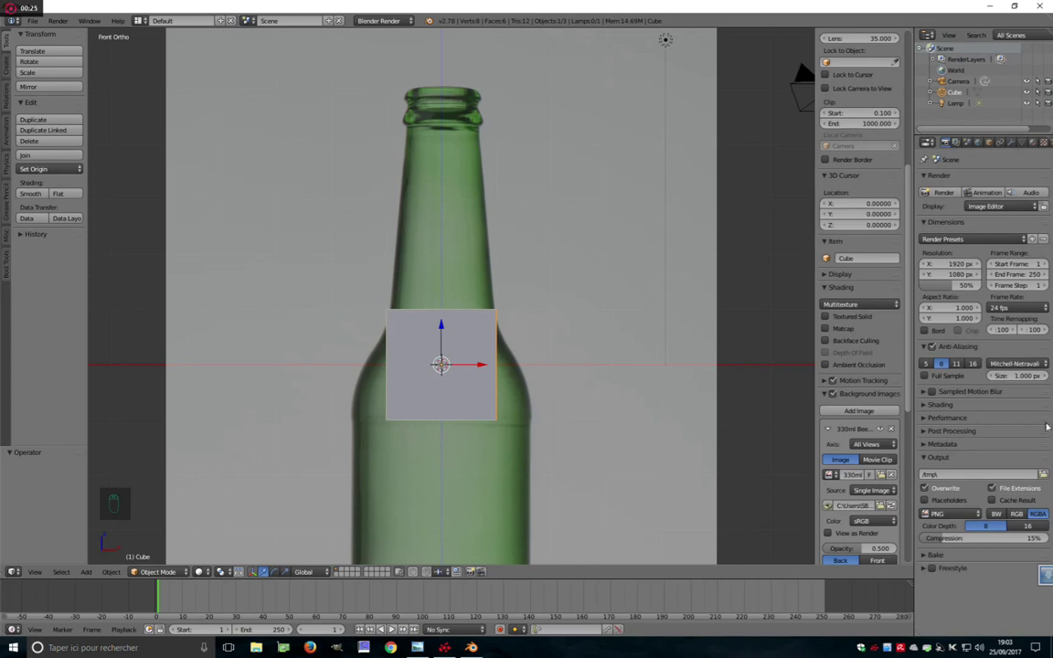
Delete the default cube and start a single-vertex mesh at the bottle base over the reference photo
middle_click(472, 329)
left_click(501, 288)
left_click_drag(476, 341, 499, 297)
key("Tab")
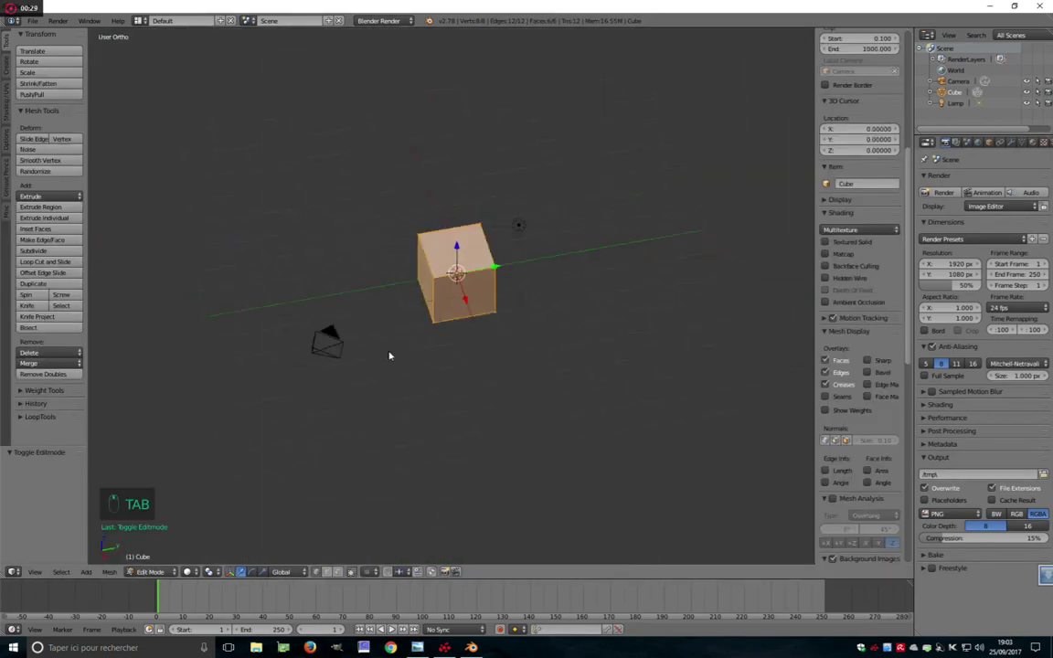
key("KP_1")
key("Tab")
key("x")
key("shift+a")
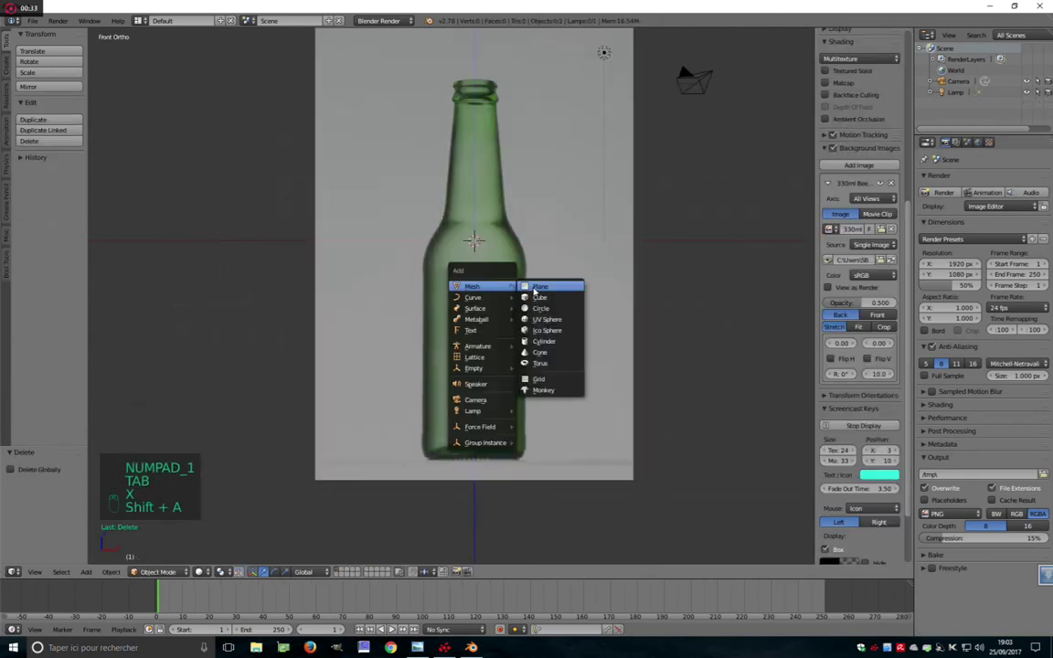
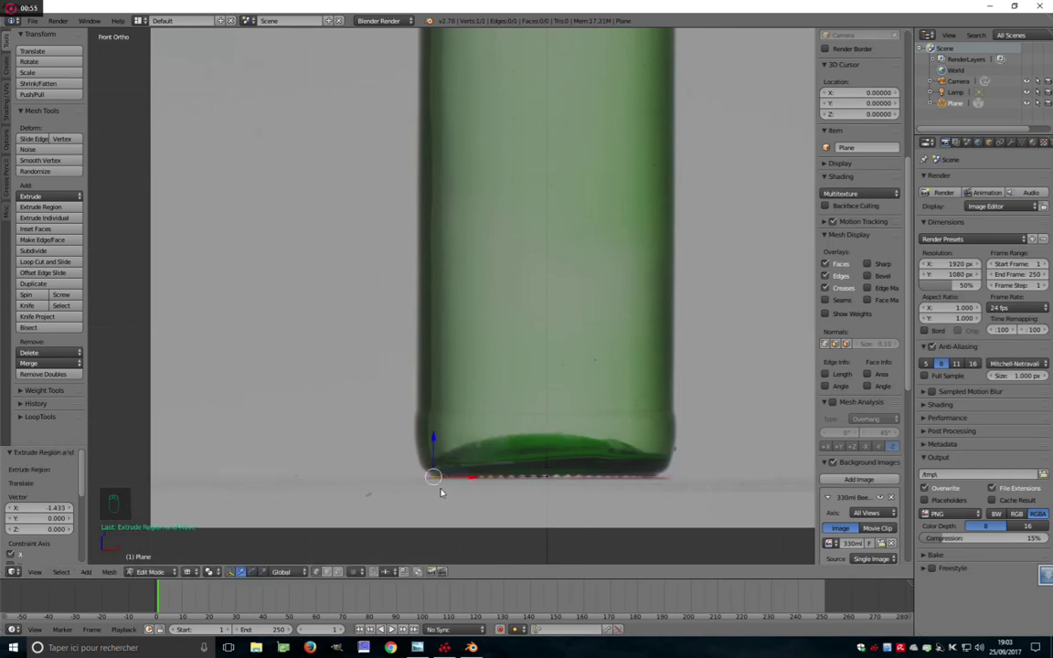
Extrude vertices up the bottle's left side from the base to the top of the body
key("e")
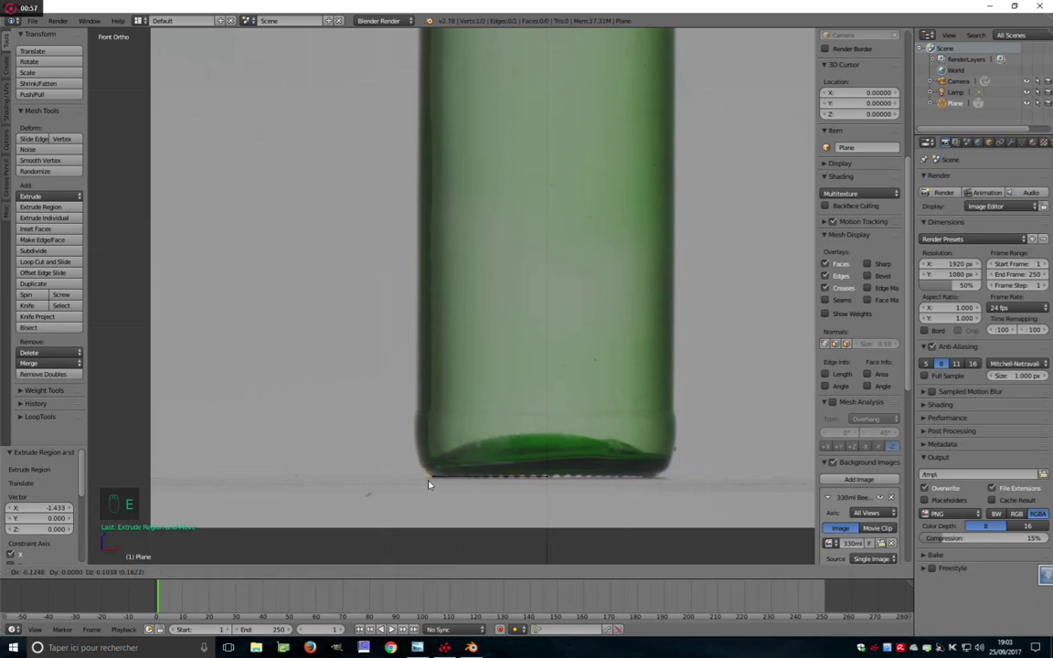
key("e")
key("e")
key("e")
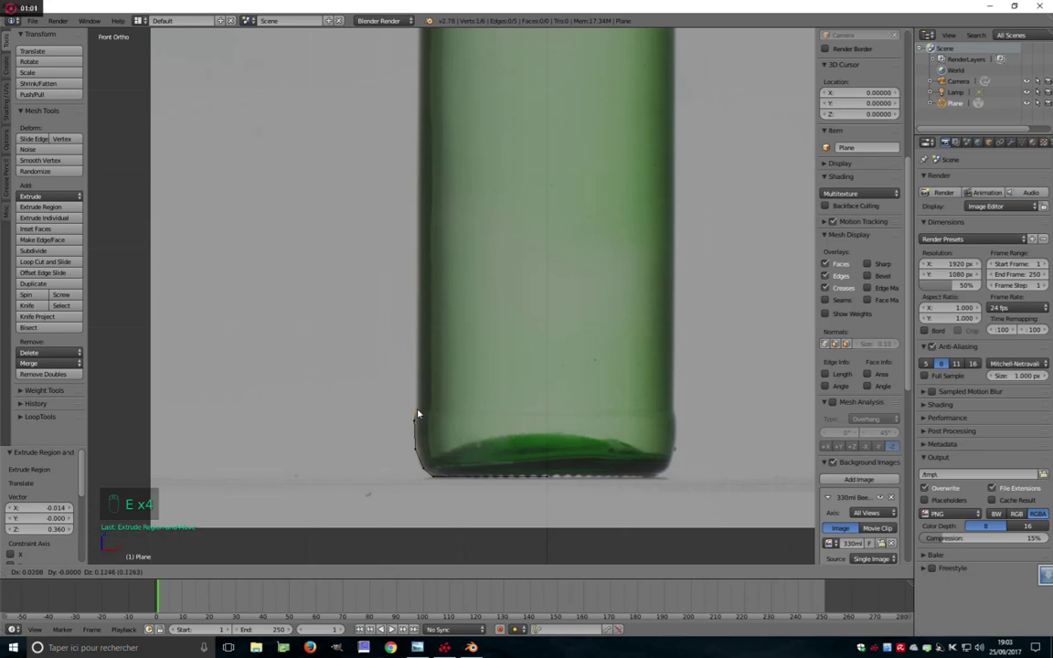
key("e")
key("e")
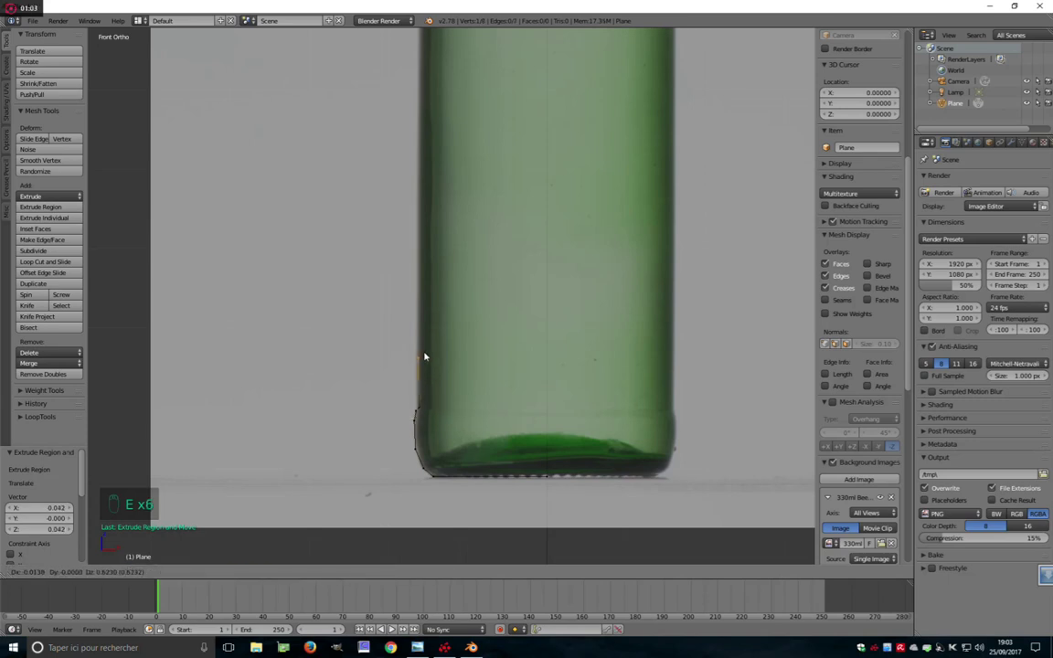
left_click_drag(425, 431, 429, 475)
right_click(429, 475)
left_click_drag(429, 474, 430, 458)
left_click_drag(429, 458, 453, 374)
key("e")
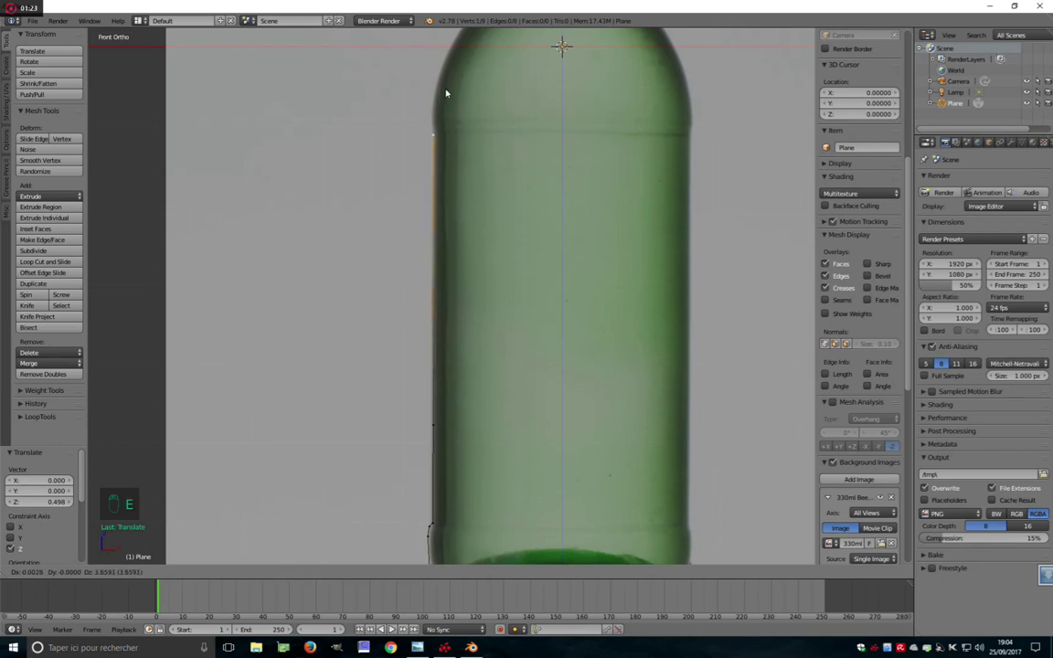
Extrude and nudge vertices around the shoulder curve and into the neck
left_click_drag(556, 26, 491, 425)
key("e")
key("e")
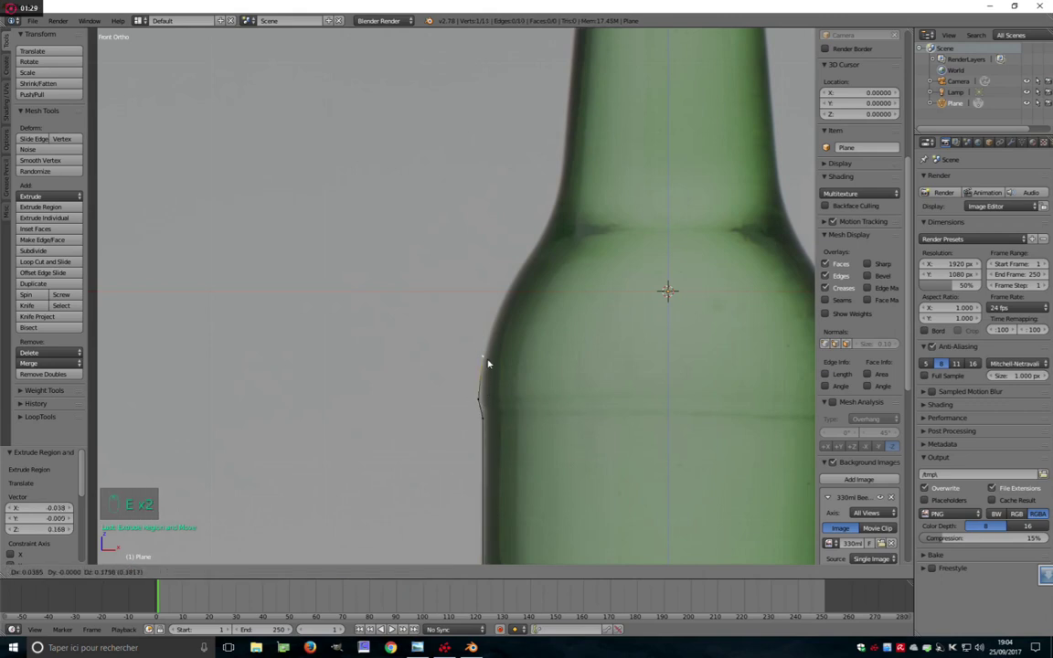
left_click_drag(507, 398, 496, 320)
left_click_drag(495, 320, 531, 298)
left_click_drag(531, 298, 550, 245)
key("g")
key("e")
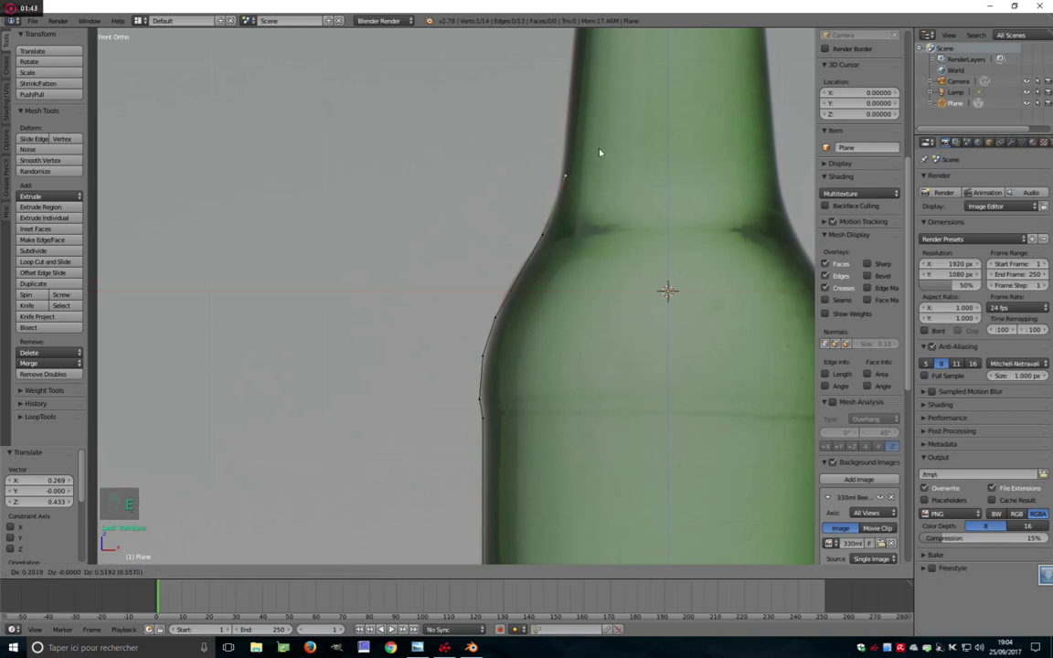
key("e")
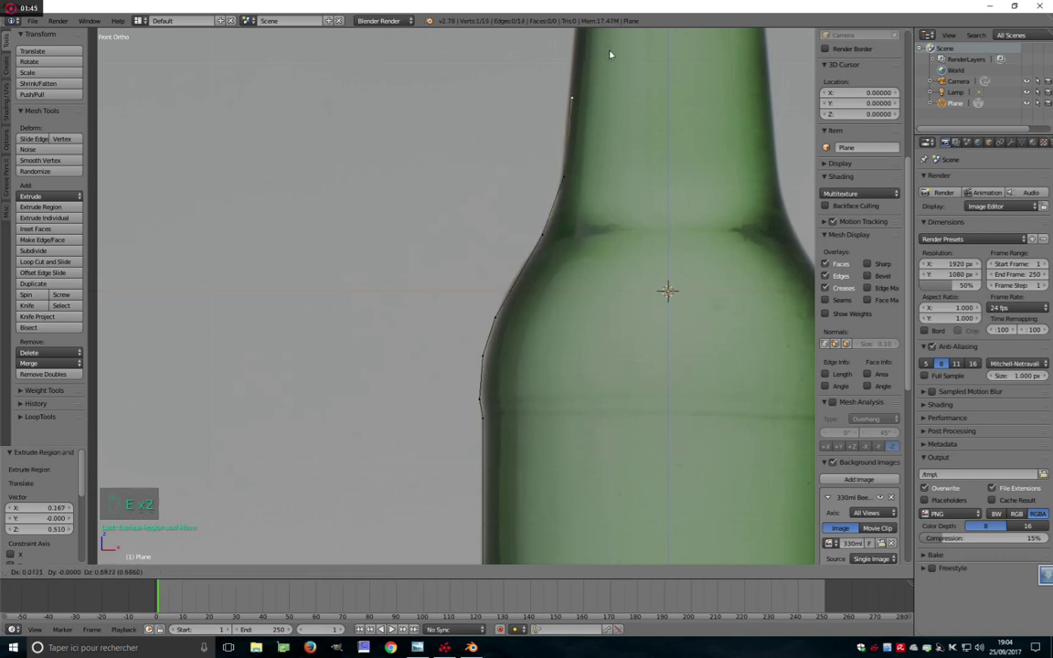
left_click_drag(511, 325, 548, 317)
key("g")
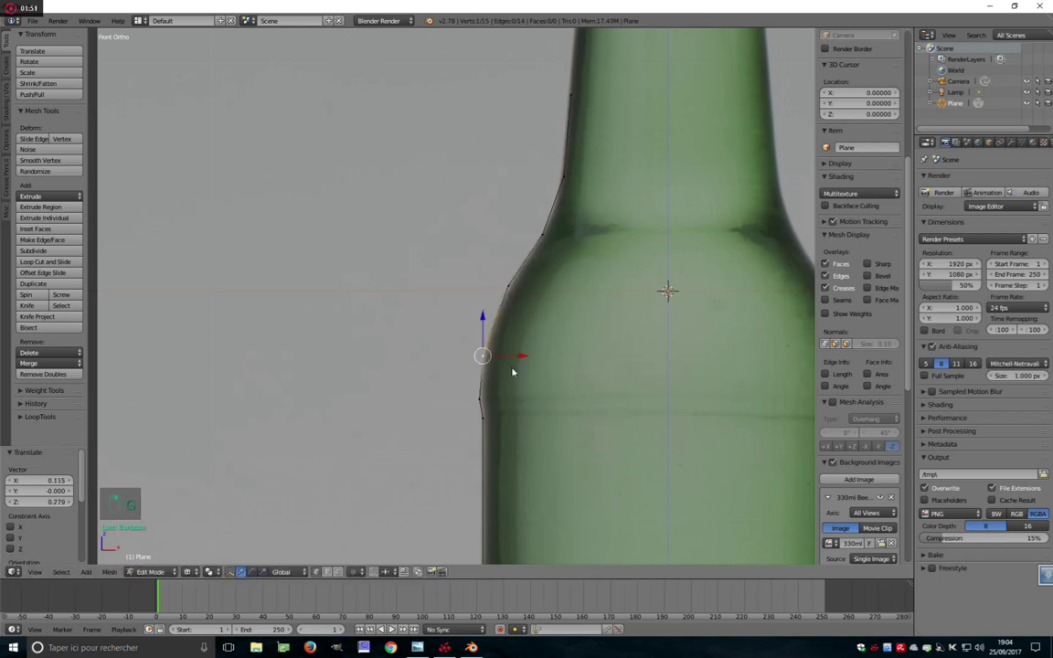
left_click_drag(518, 369, 528, 388)
Extrude vertices up the neck and around the lower and upper lip rings
key("g")
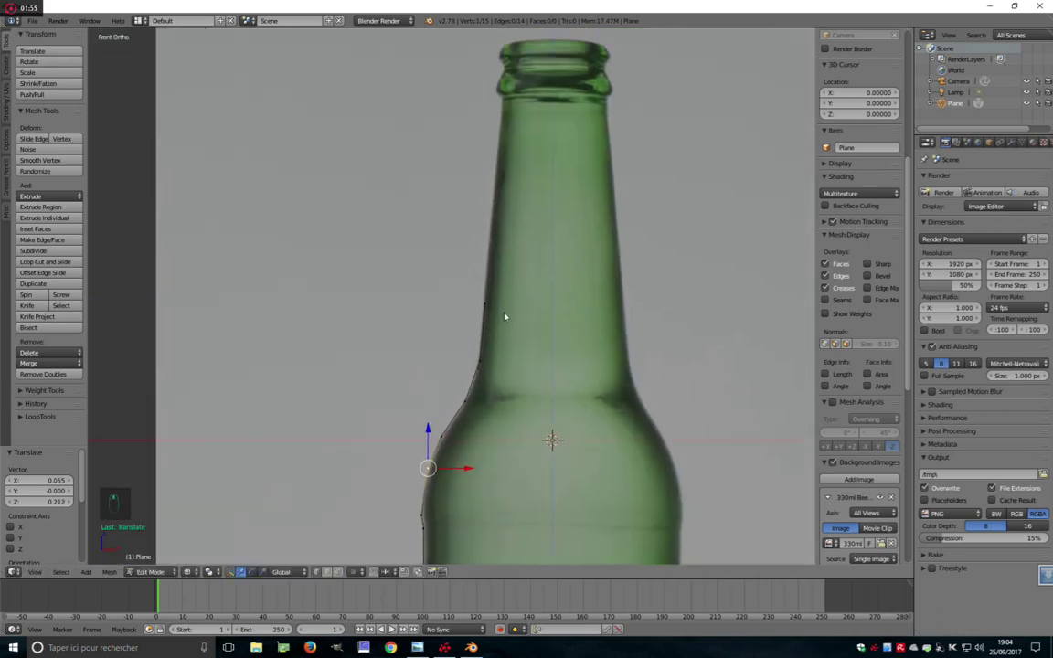
left_click_drag(487, 300, 529, 240)
key("e")
key("e")
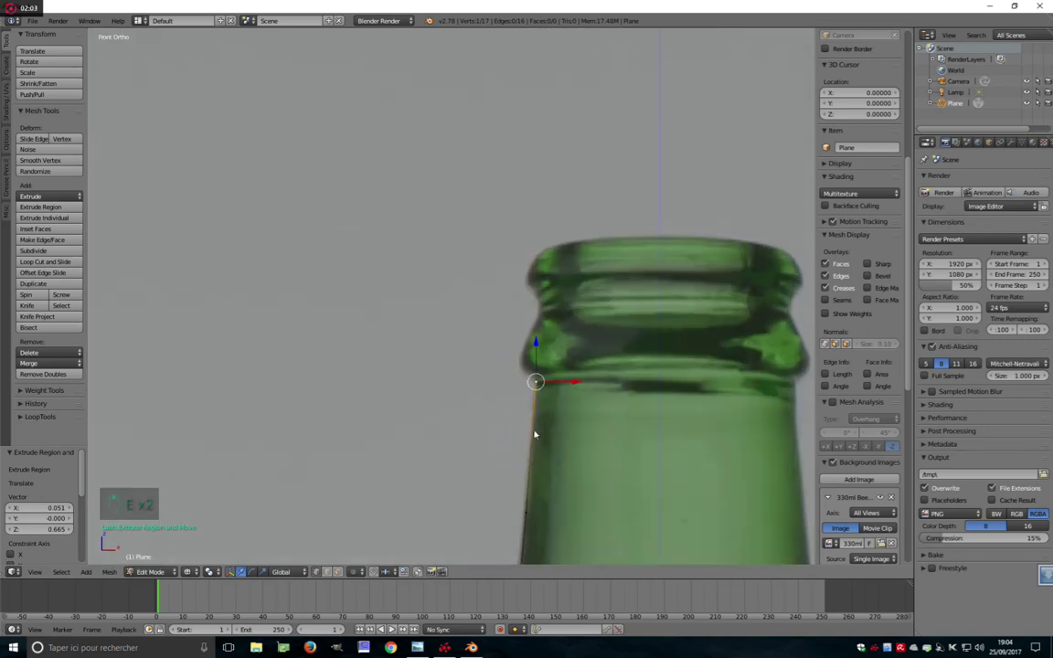
key("e")
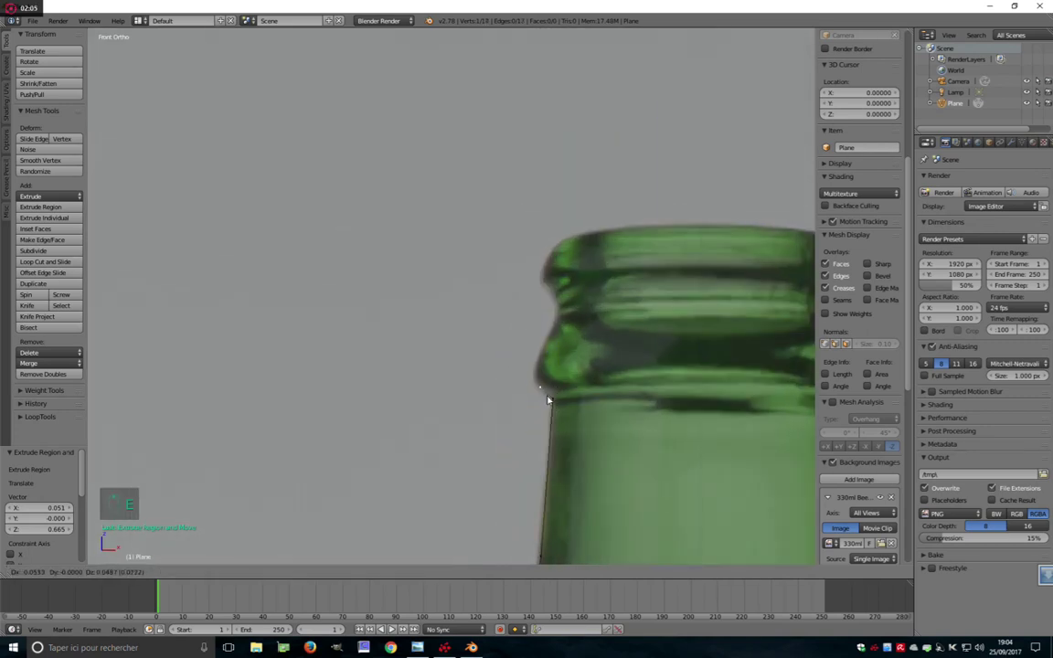
key("e")
key("e")
key("e")
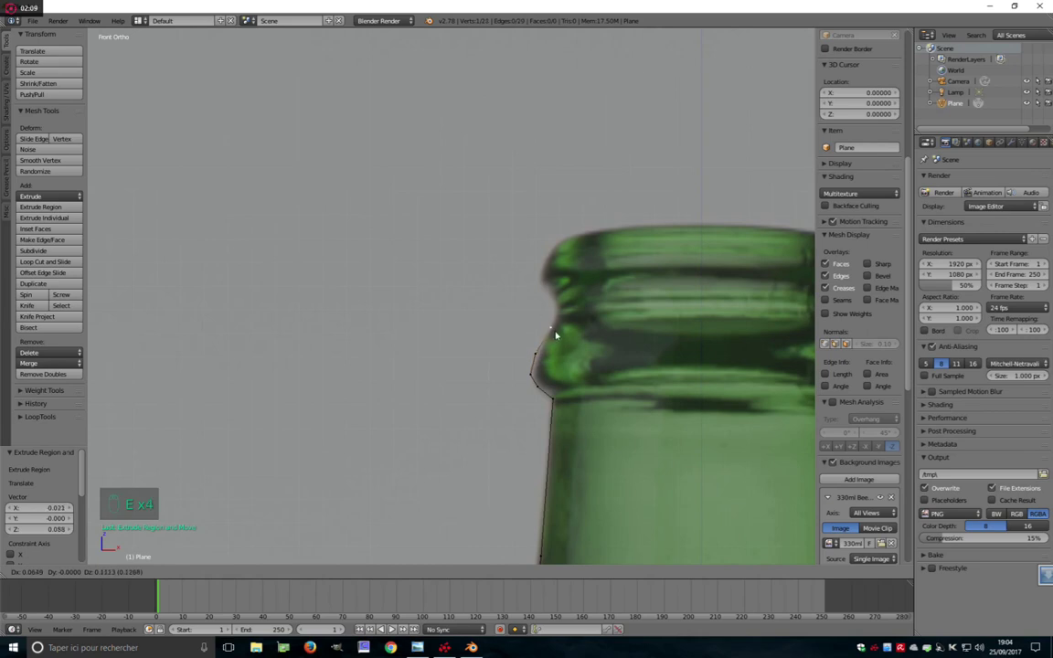
key("e")
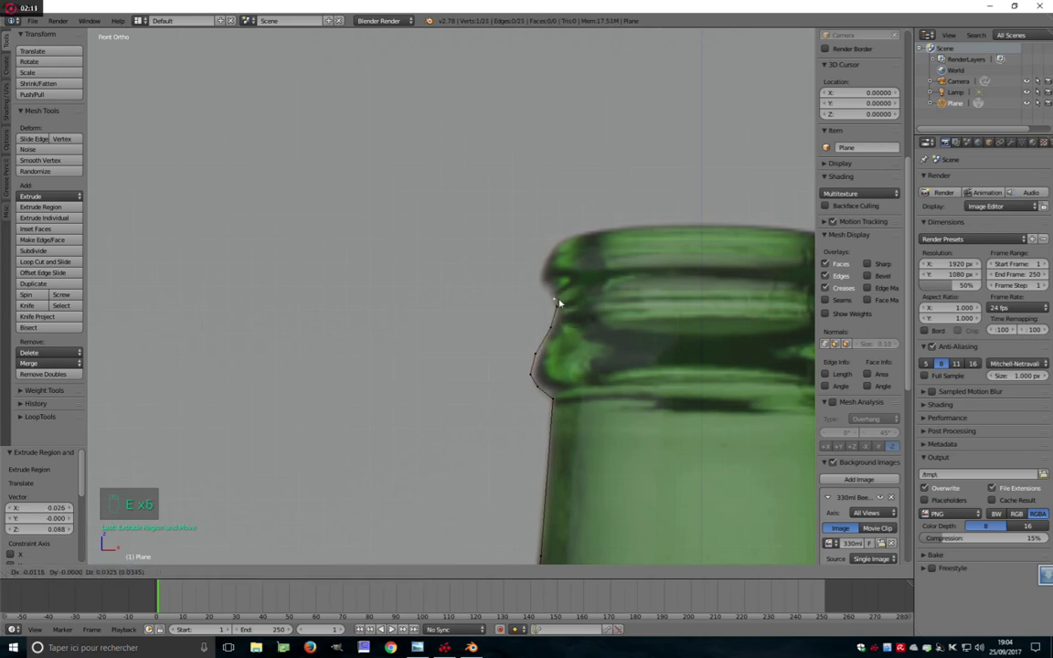
key("e")
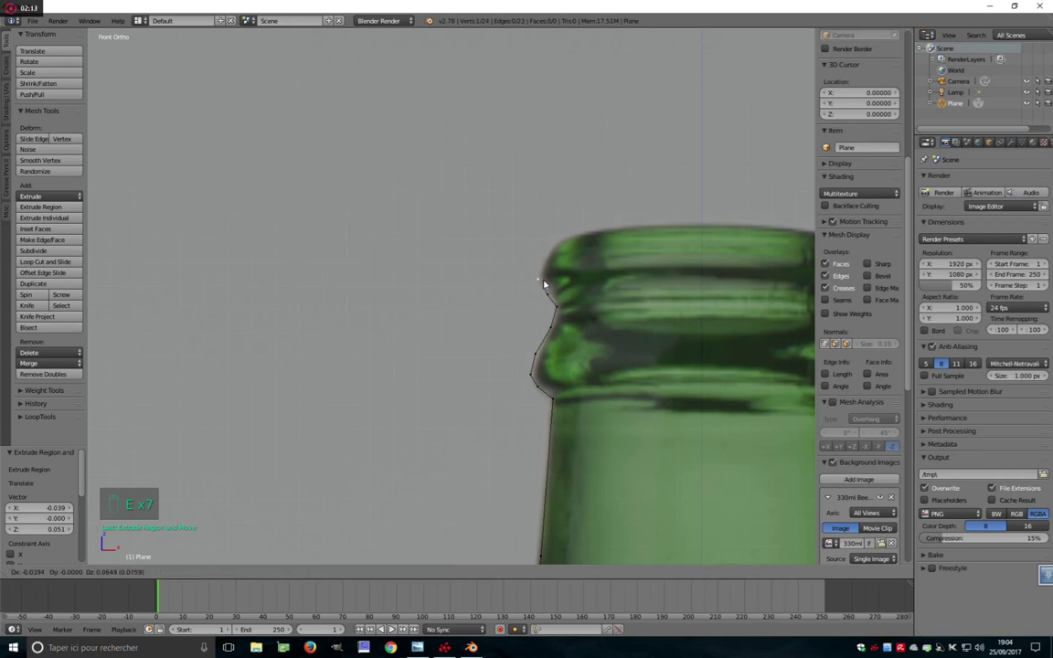
key("e")
key("e")
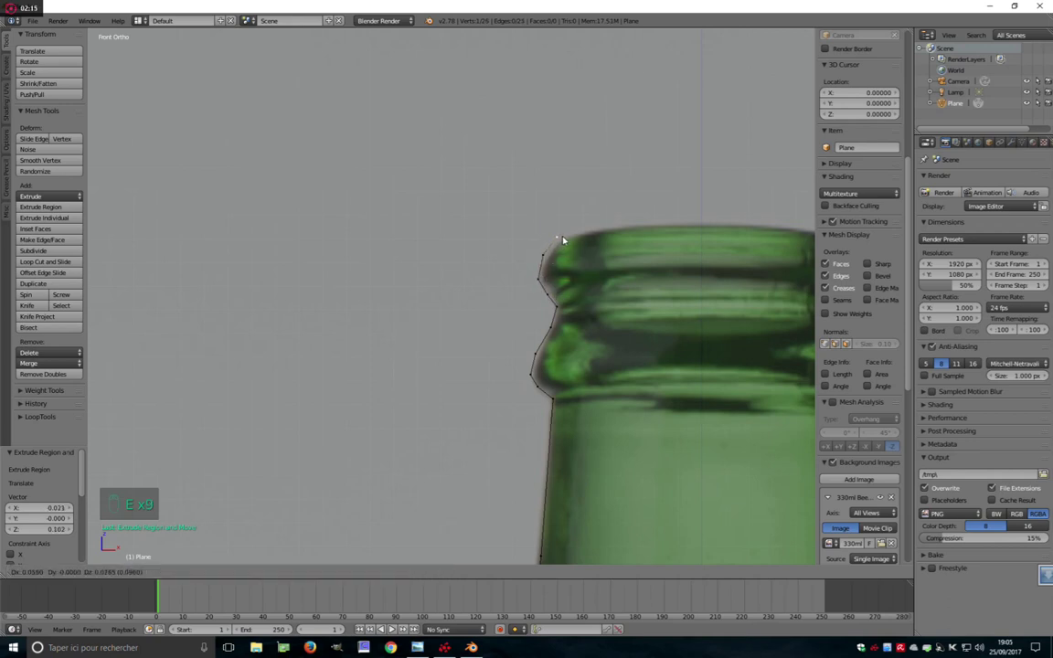
Extrude the profile over the lip top and back down inside the bottle mouth
key("e")
key("e")
key("e")
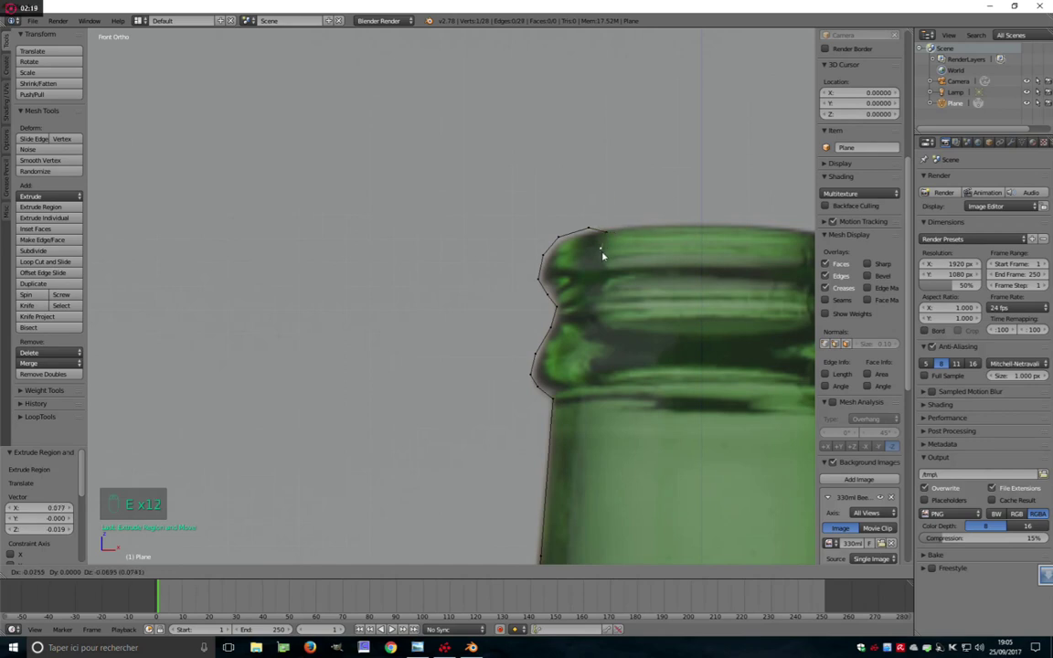
key("e")
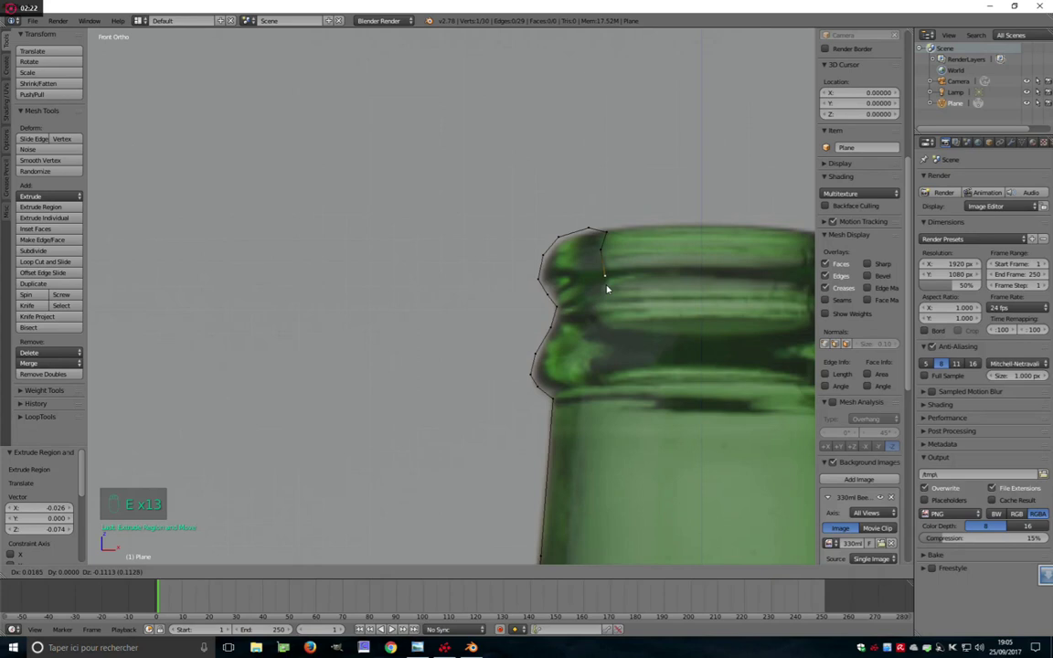
key("e")
key("e")
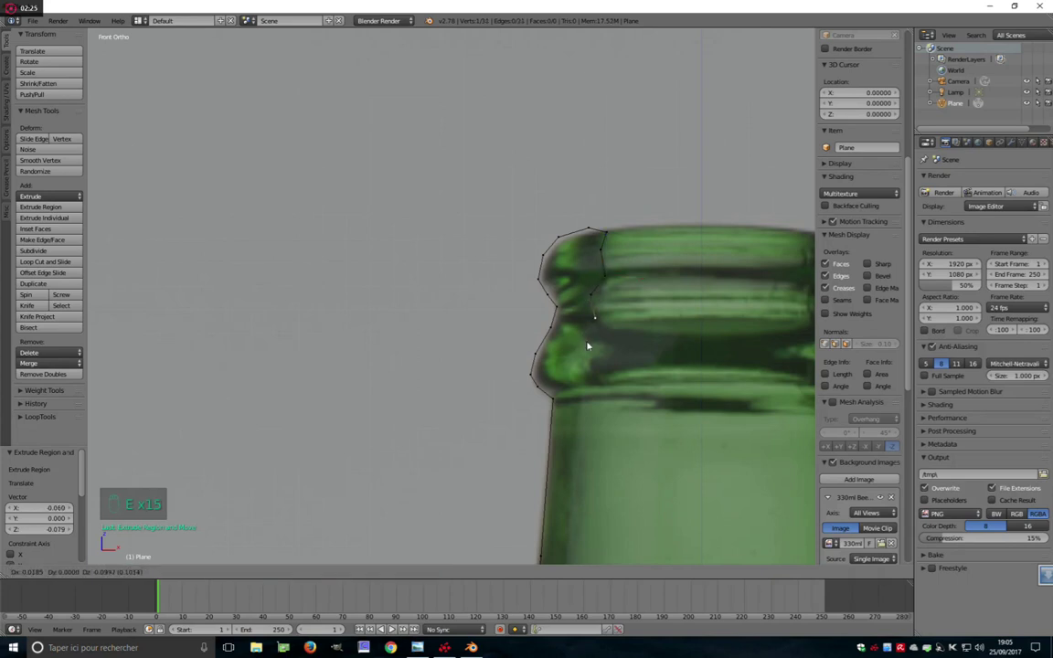
key("e")
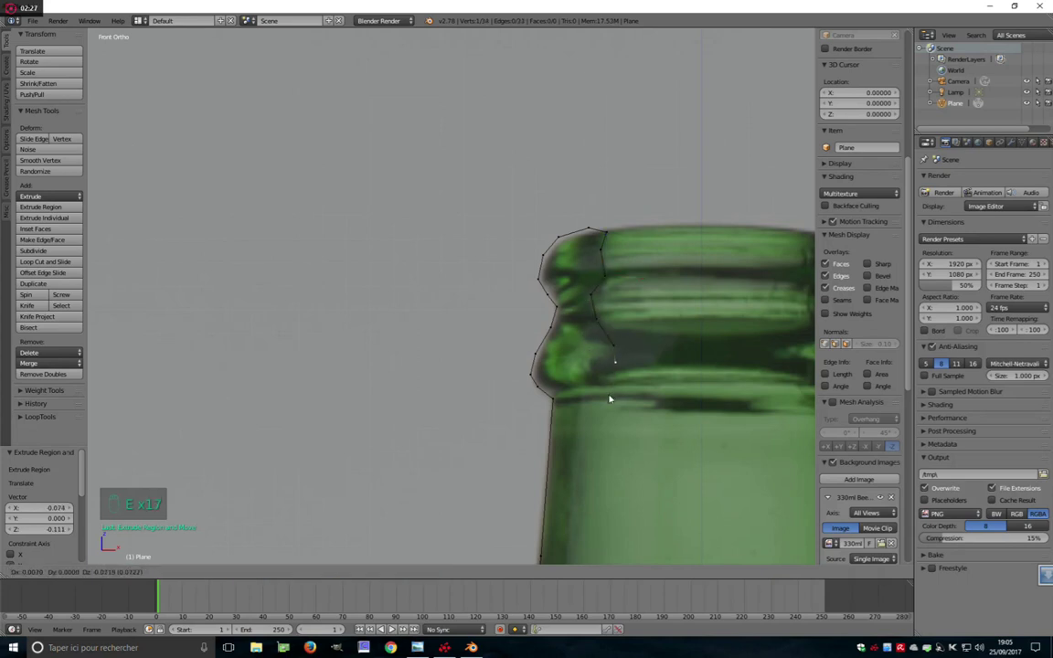
Extrude the inner profile down the neck and along the inner shoulder
key("e")
key("e")
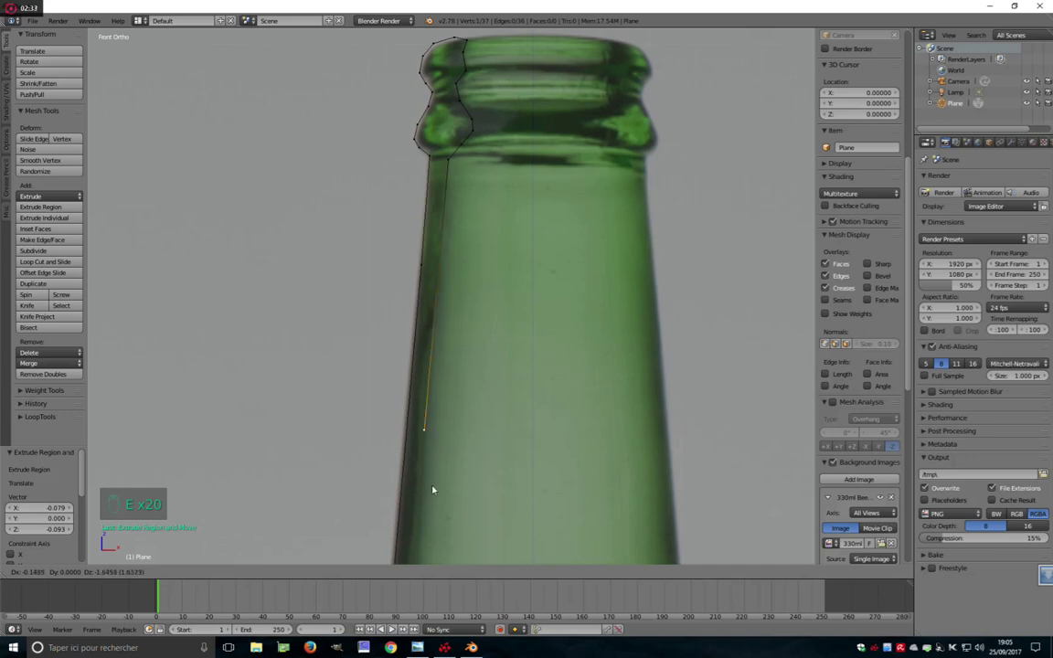
key("e")
key("e")
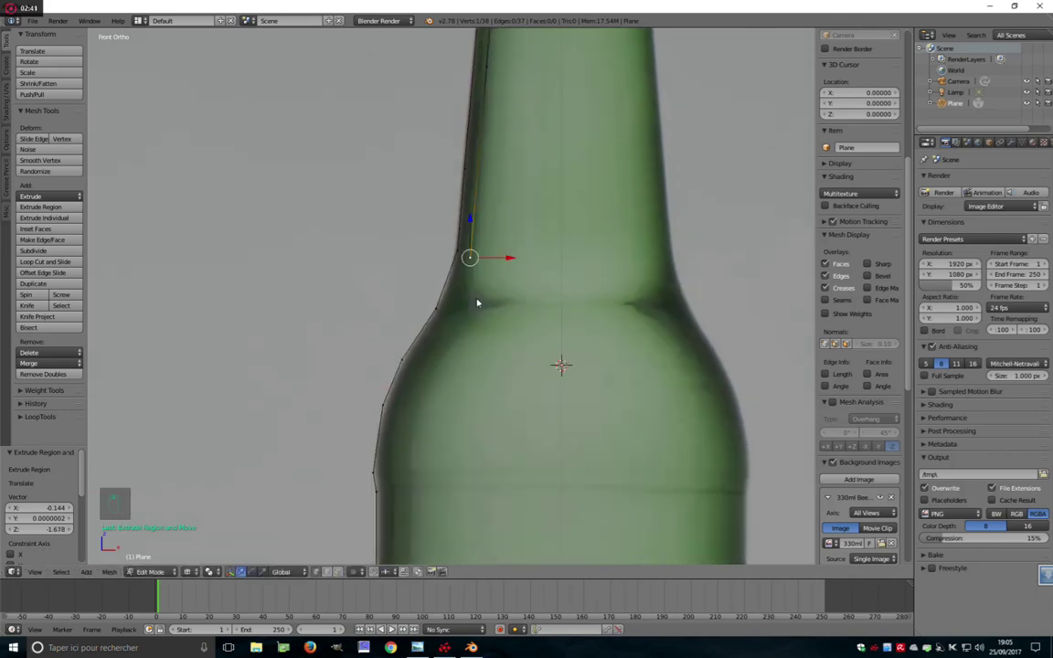
key("e")
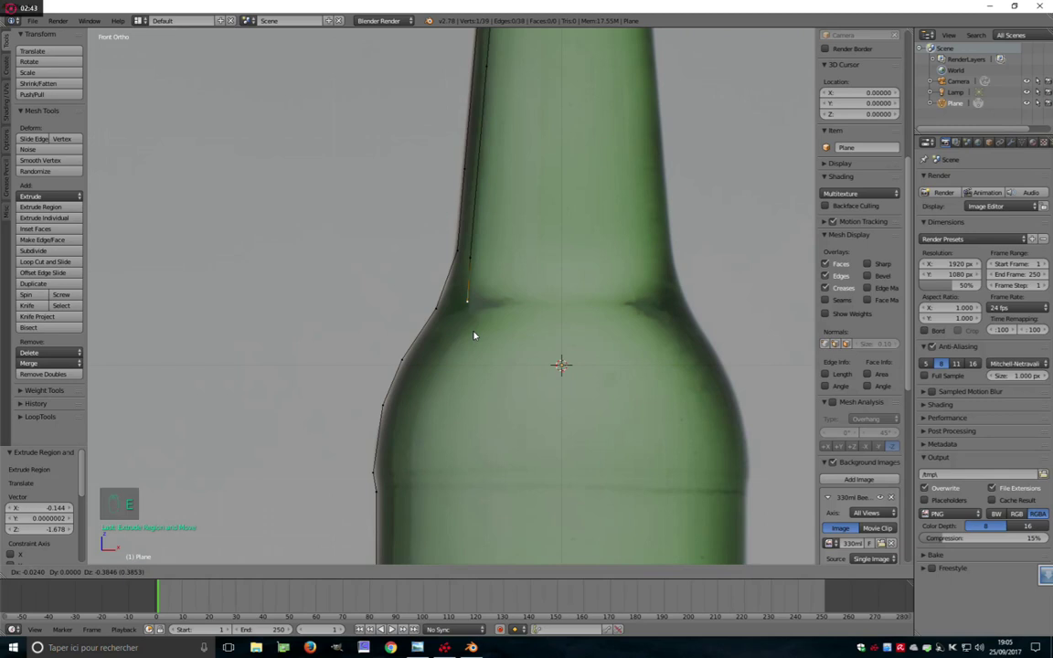
key("e")
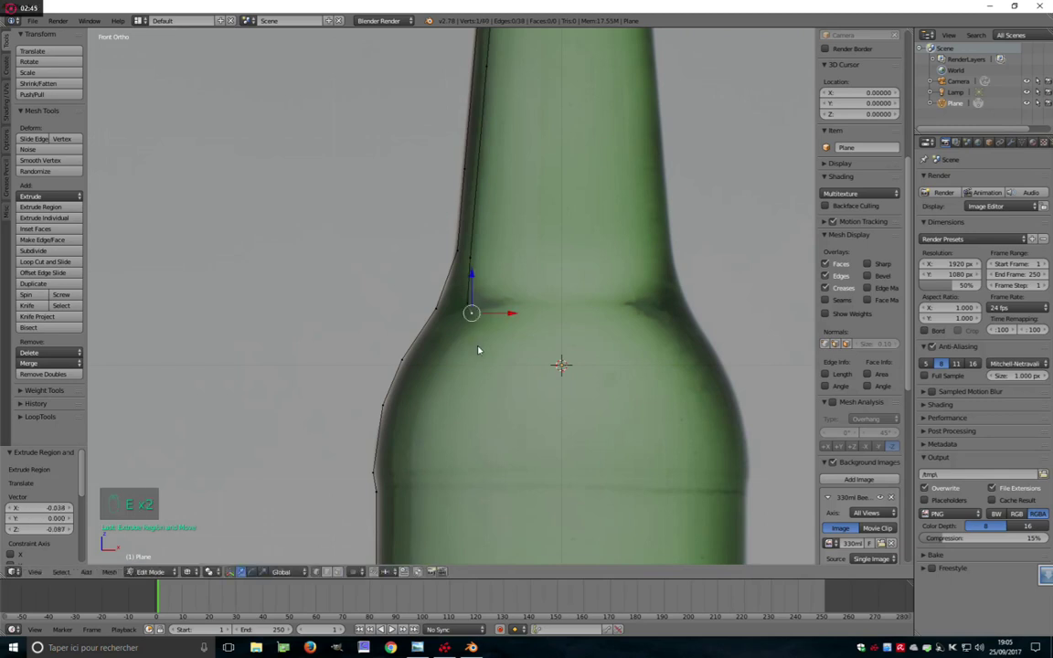
key("e")
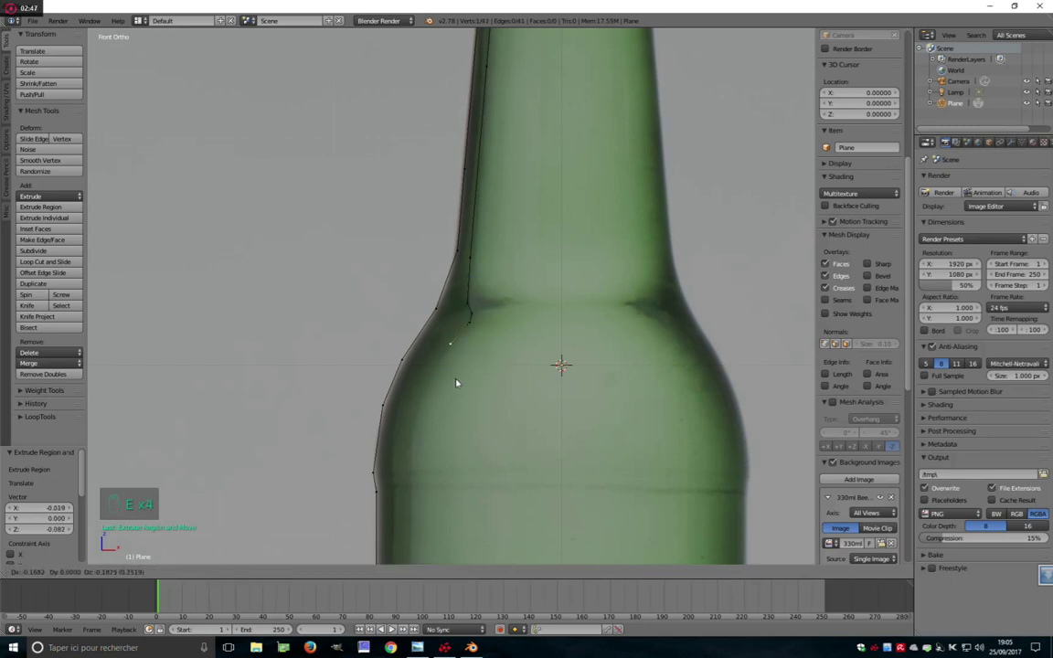
key("e")
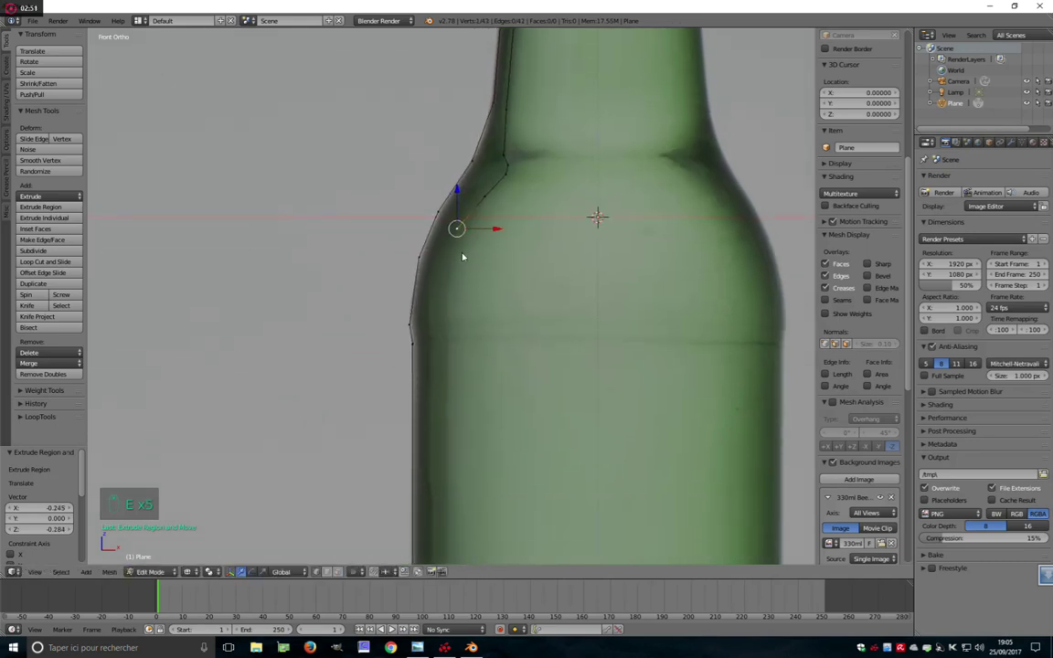
key("e")
key("e")
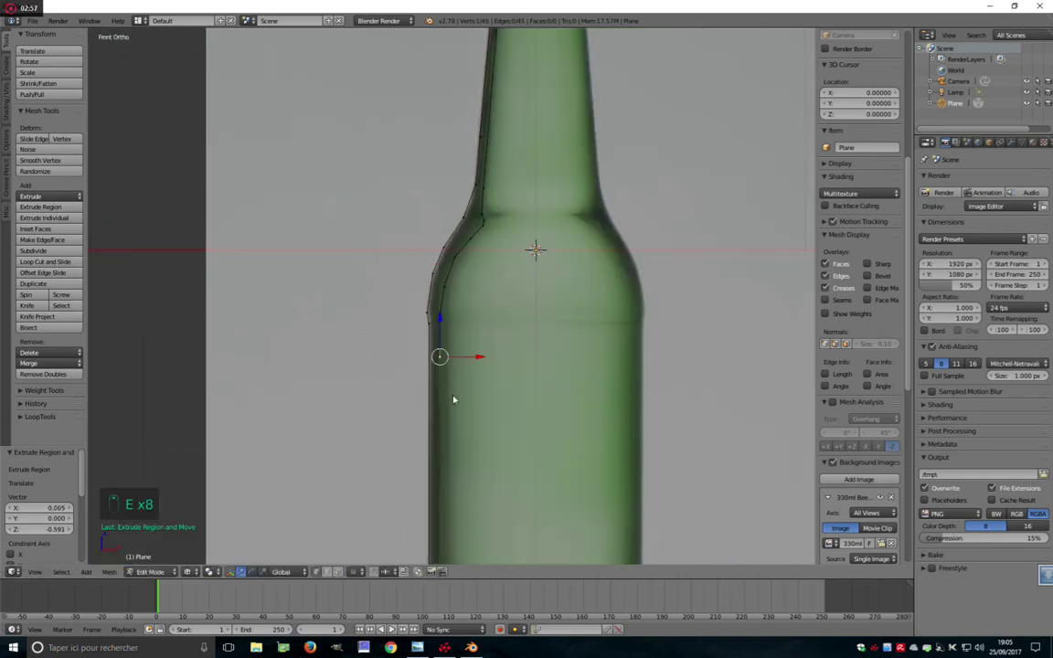
Extrude the outline down to the base and into the indented bottom, snapping the last vertex to the centre axis
middle_click(439, 200)
left_click(445, 200)
middle_click(445, 200)
key("e")
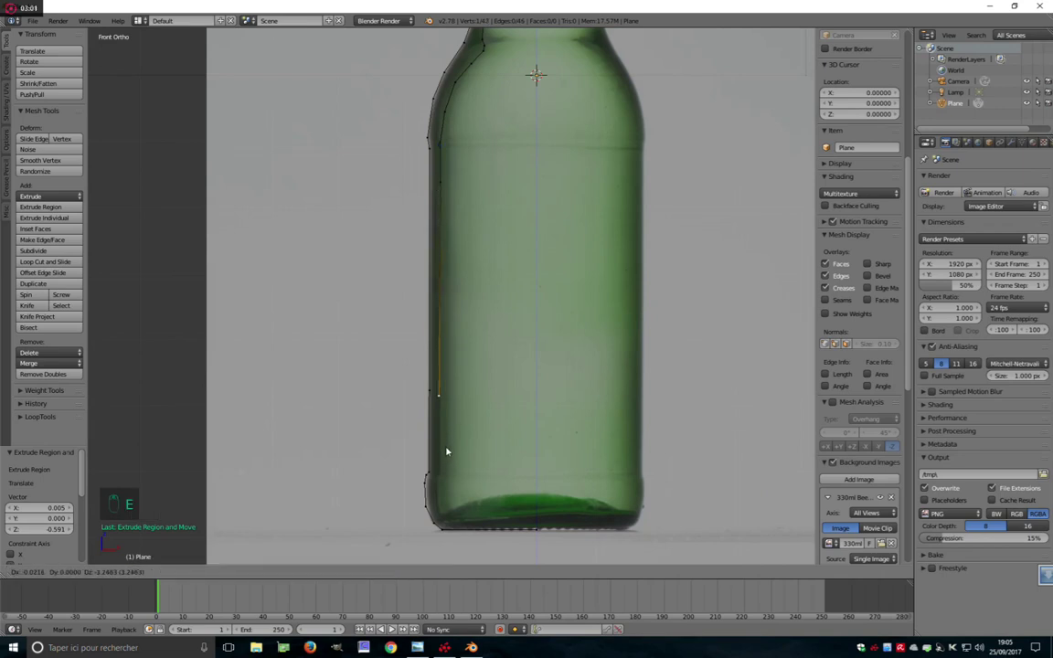
left_click_drag(447, 454, 450, 488)
key("e")
key("e")
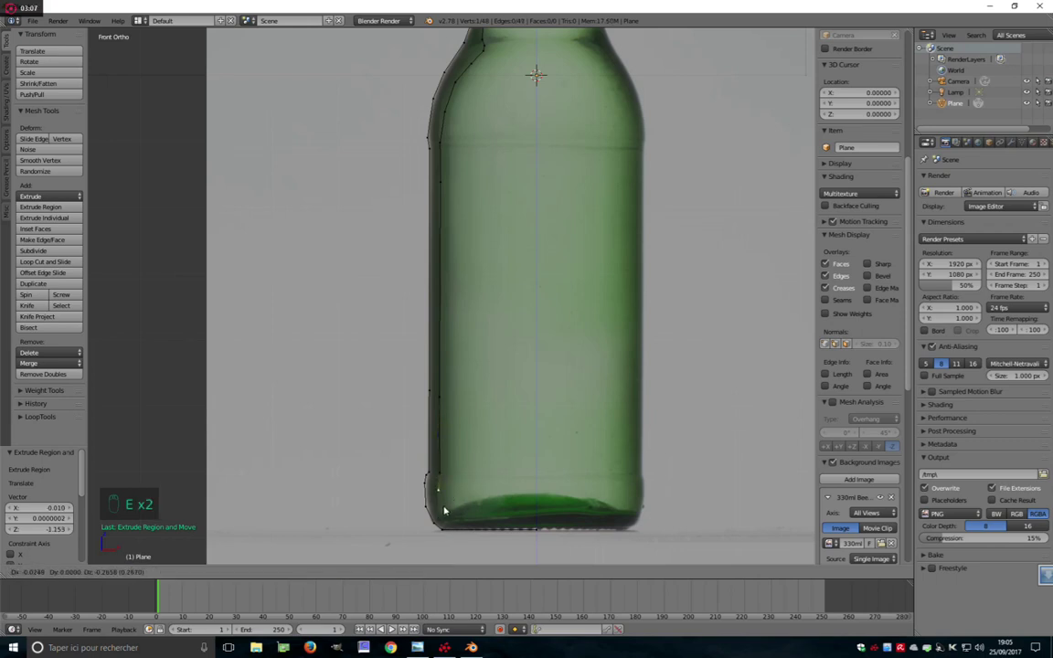
key("e")
key("e")
key("e")
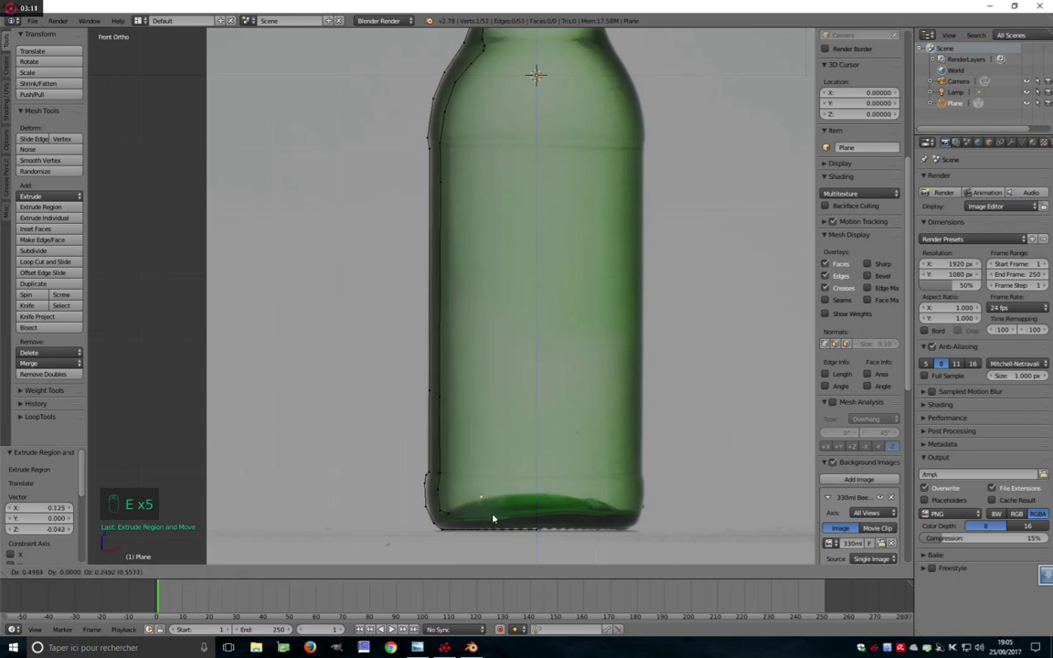
key("e")
key("e")
key("shift+c")
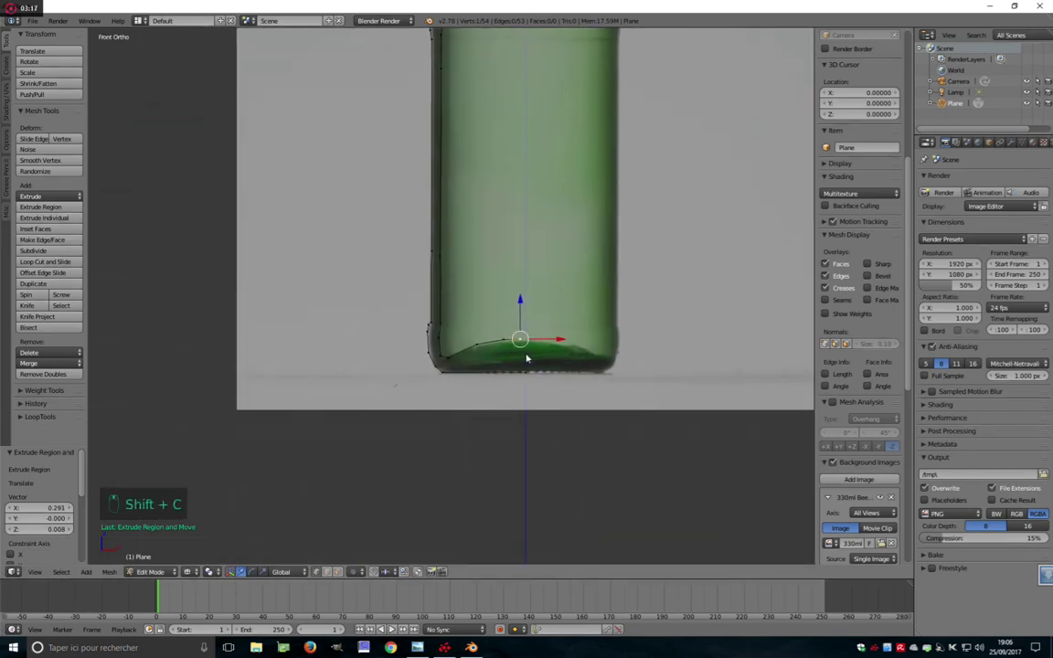
key("shift+s")
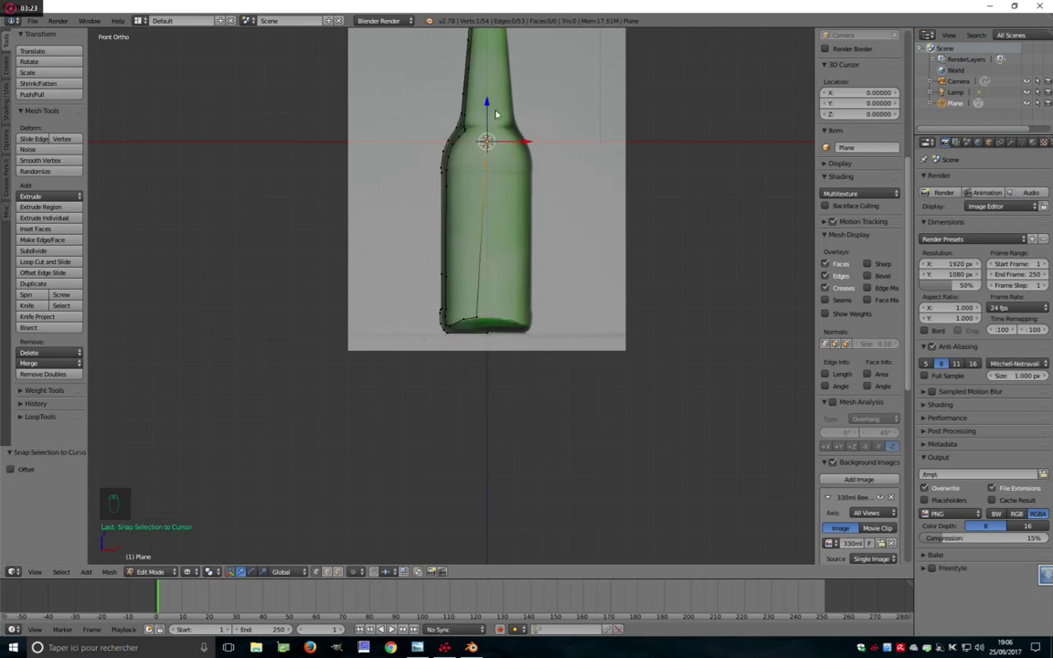
Spin the selected outline 360° into a round bottle, remove doubles and return to Object Mode in front view
left_click_drag(488, 118, 540, 293)
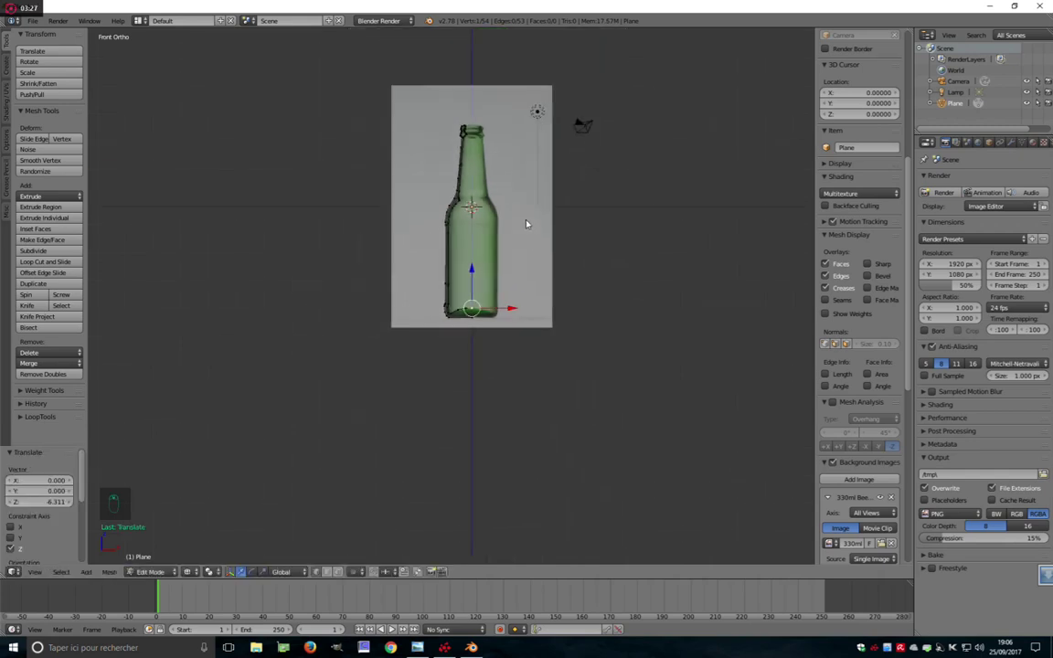
key("a")
key("a")
key("KP_7")
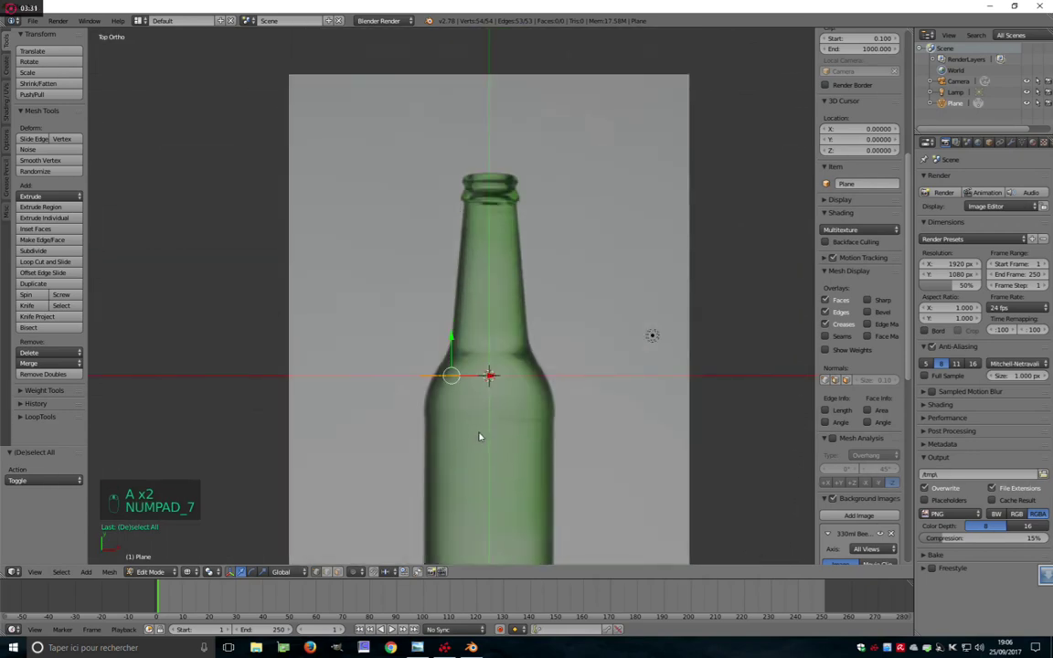
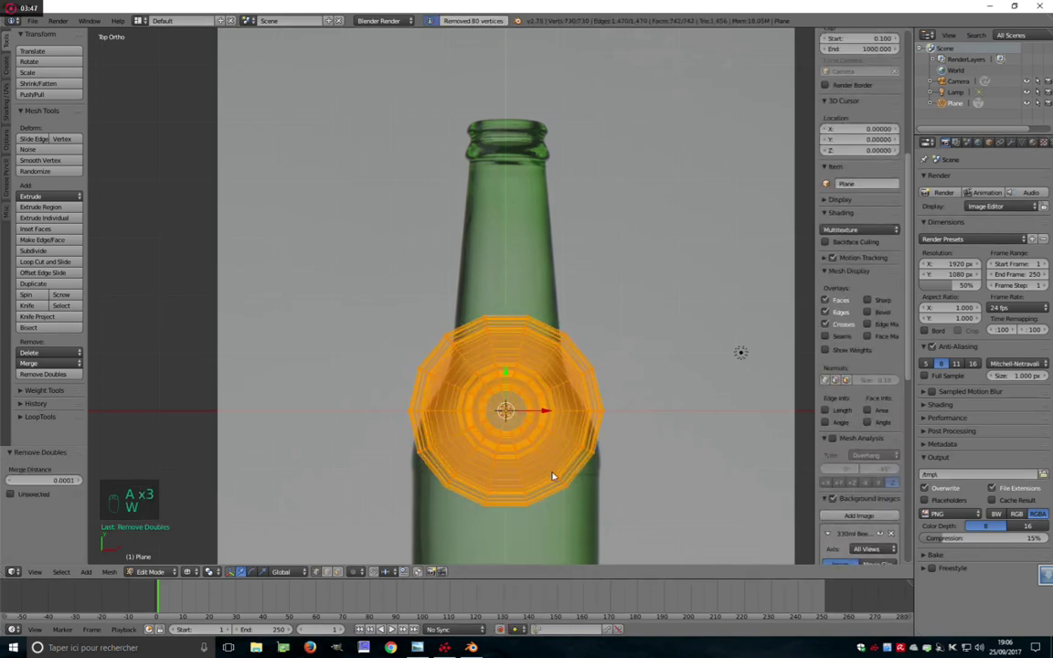
key("z")
key("Tab")
key("KP_1")
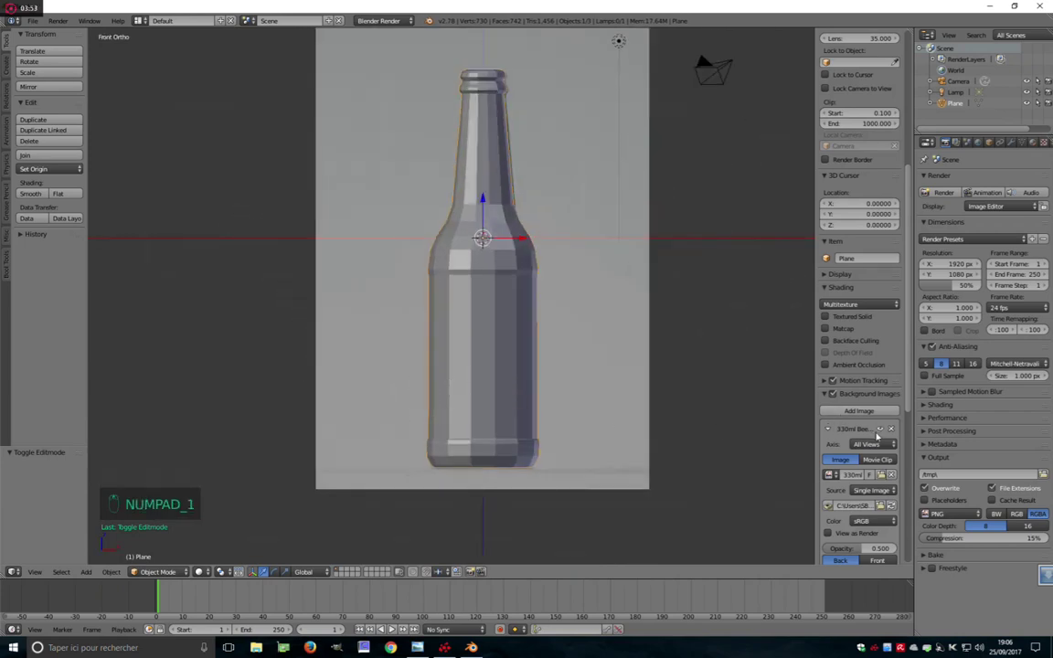
Inspect the bottle mesh and add a Subdivision Surface modifier with Ctrl+2
left_click_drag(723, 425, 504, 410)
key("Tab")
key("z")
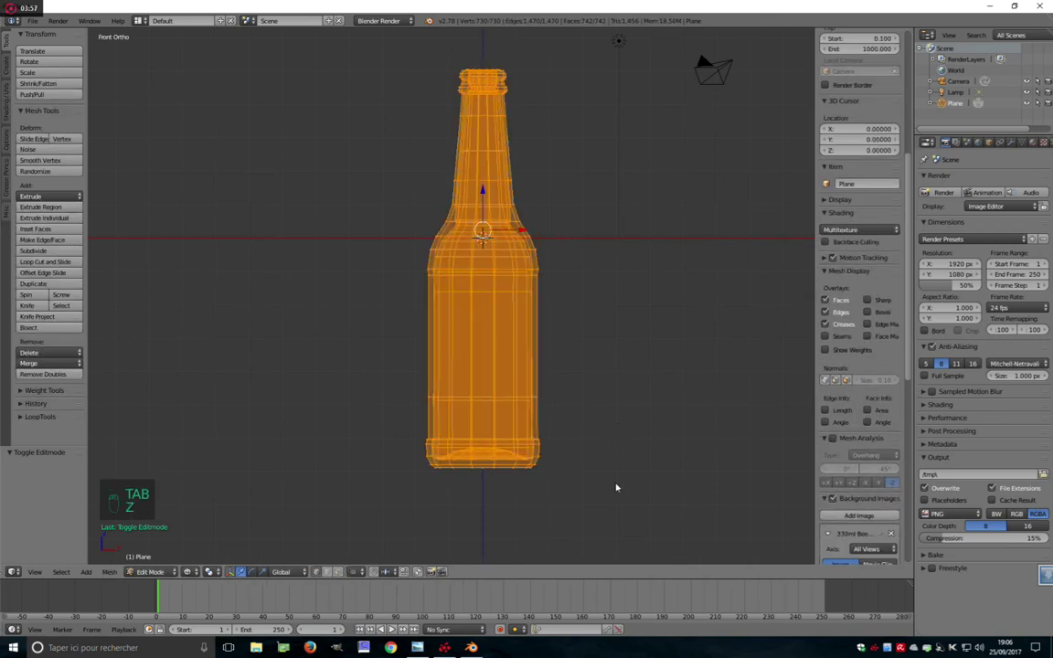
key("g")
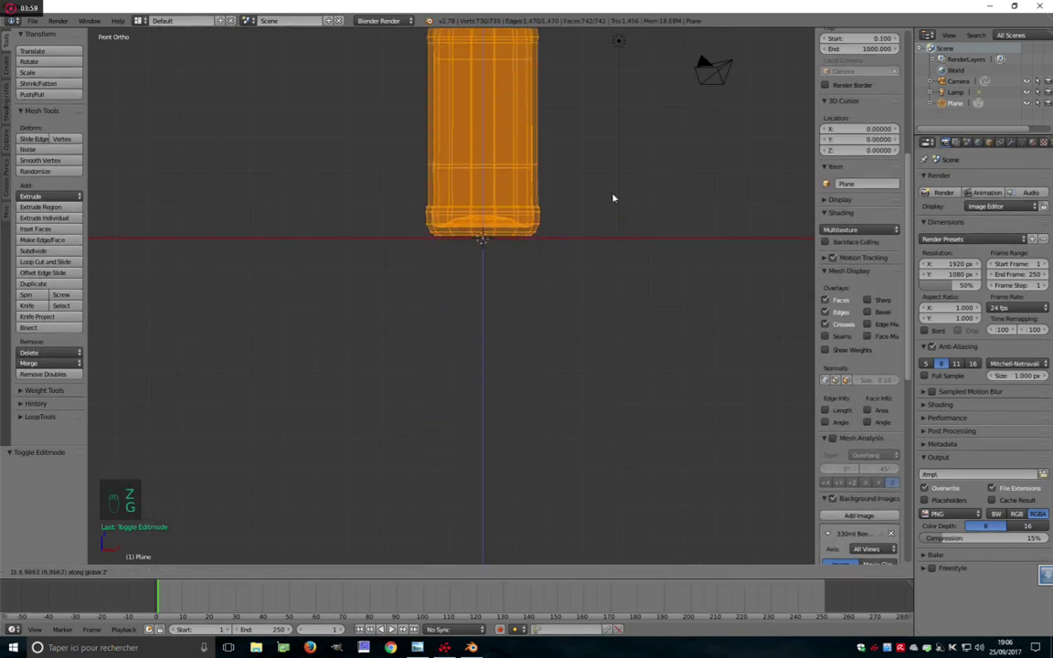
key("Tab")
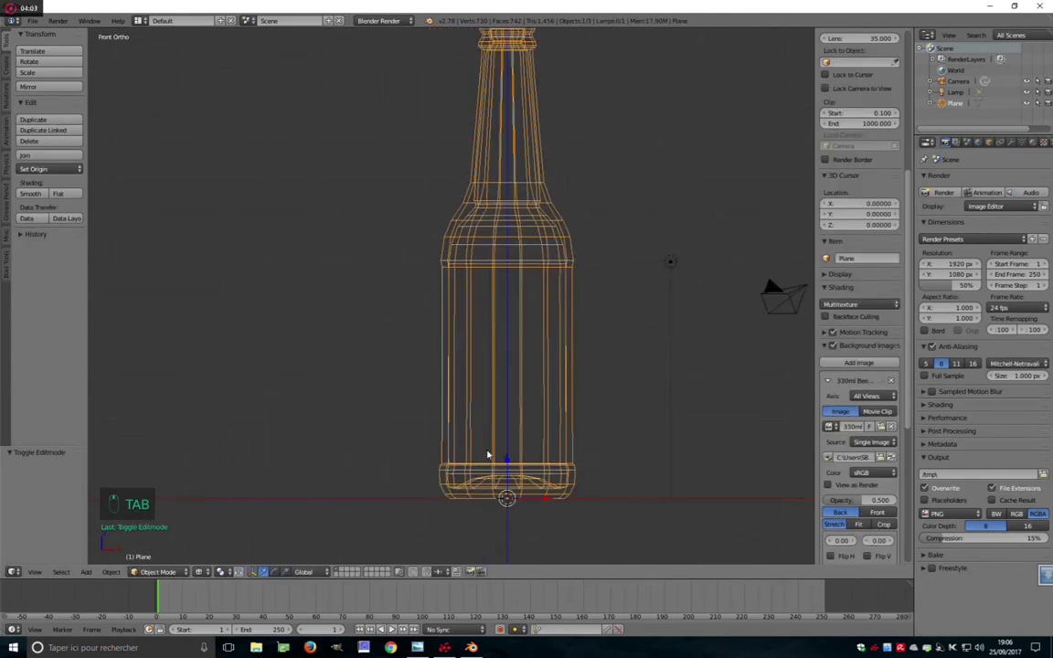
key("z")
key("ctrl+2")
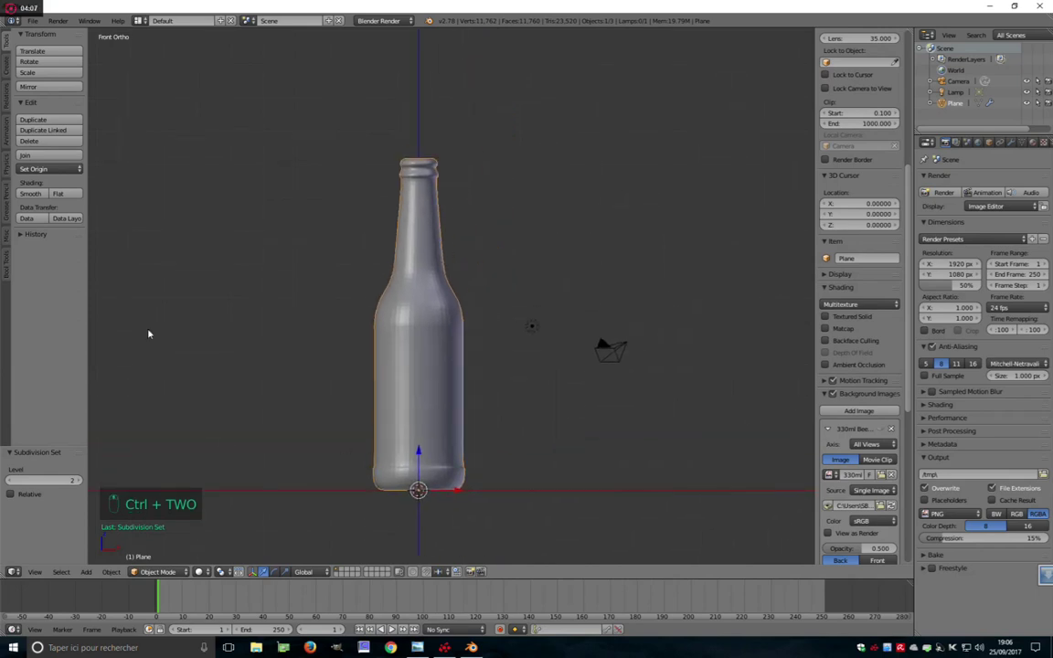
Orbit to an angled view and reopen the mesh for editing, checking it in wireframe
left_click_drag(35, 197, 461, 457)
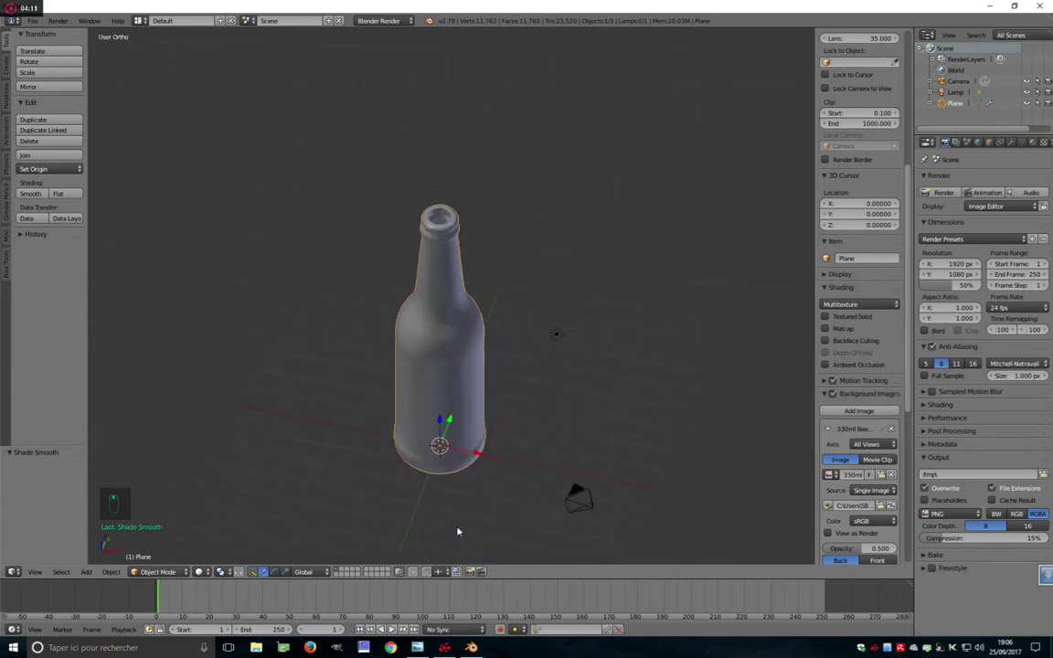
key("Tab")
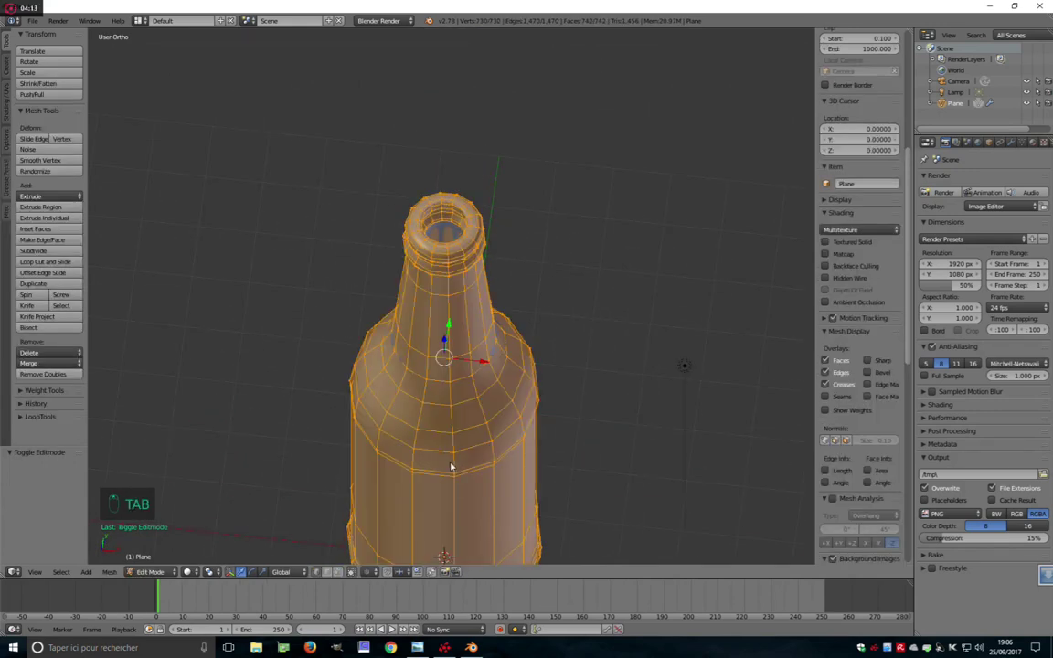
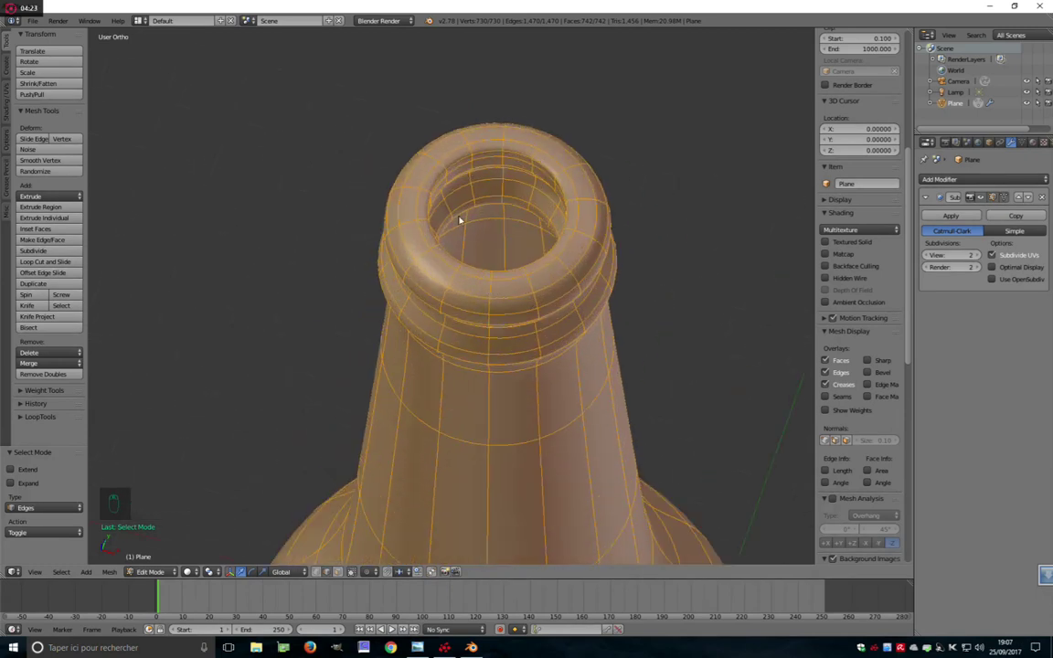
key("z")
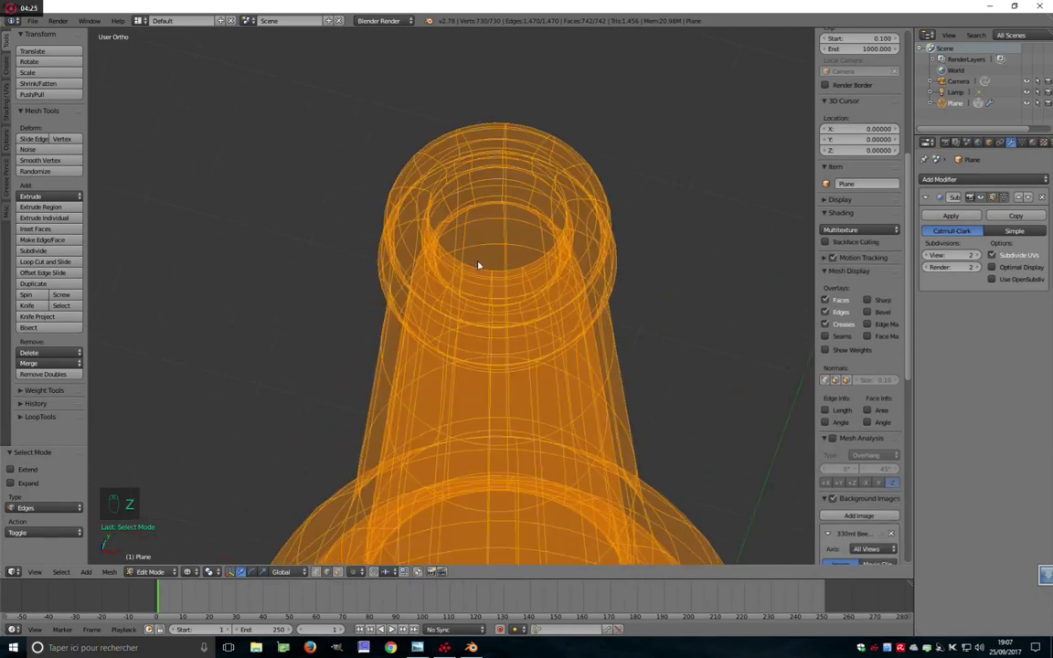
key("z")
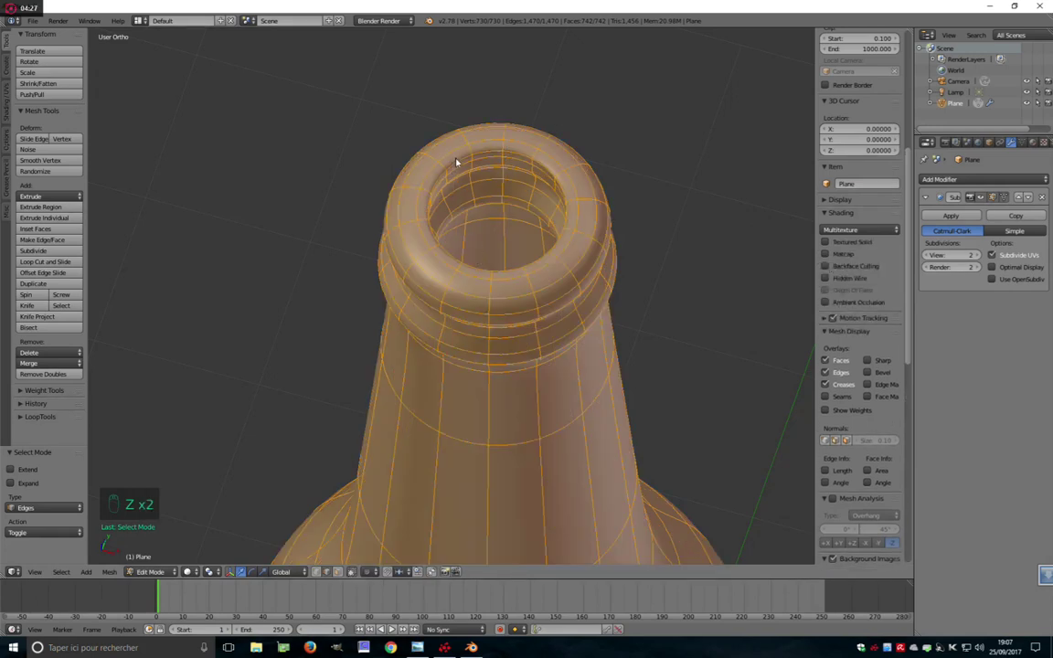
Mark seams on the rim and neck loops and select the faces above the neck seam
key("ctrl+e")
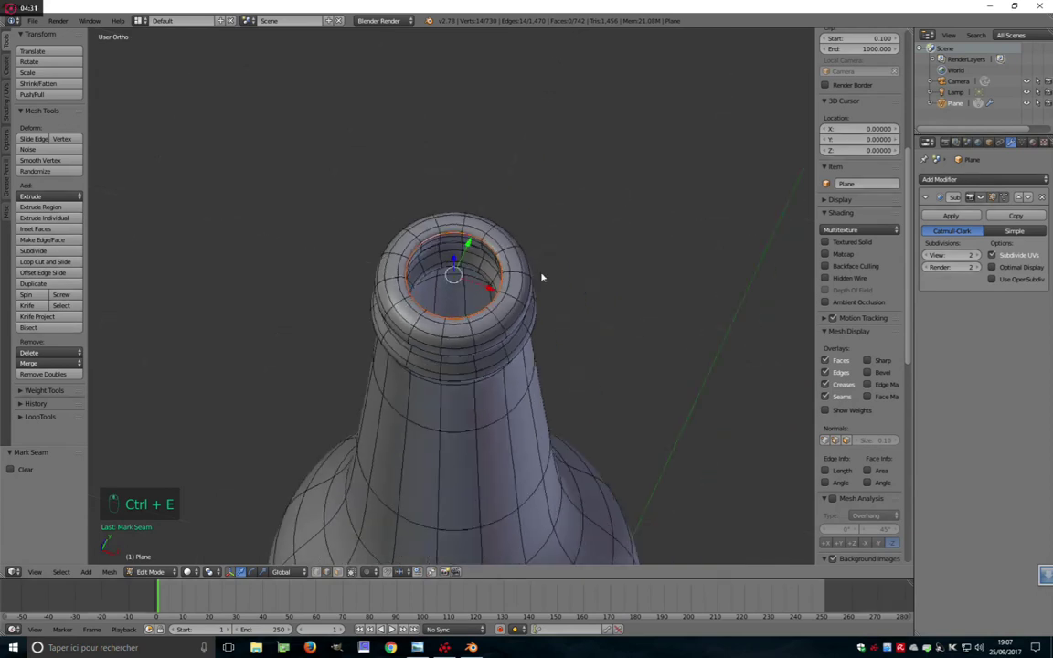
key("ctrl+Tab")
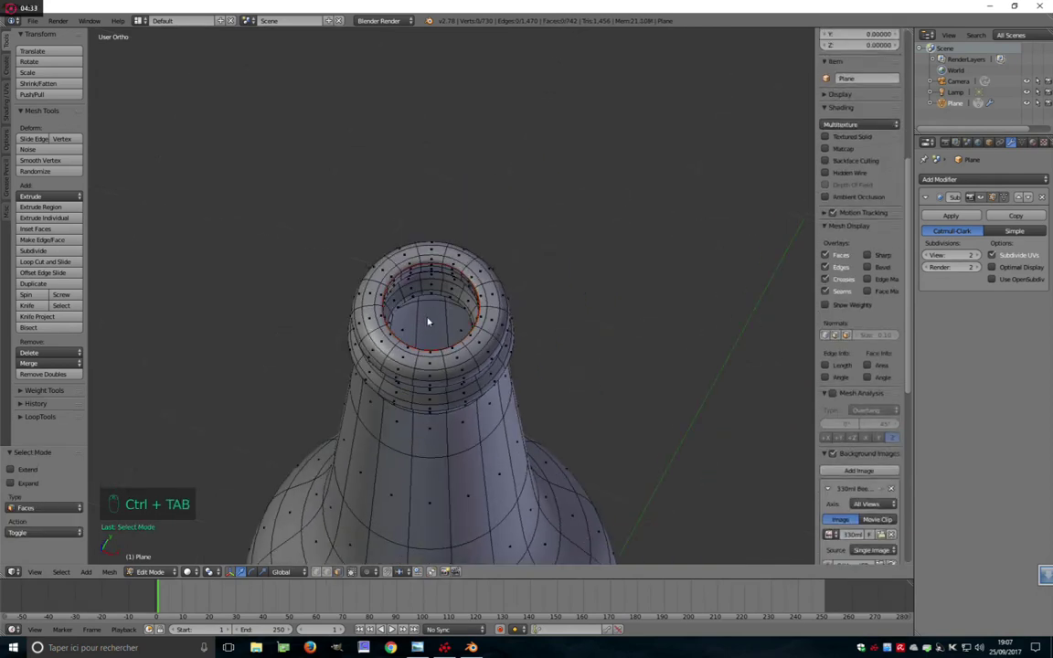
key("l")
key("shift+h")
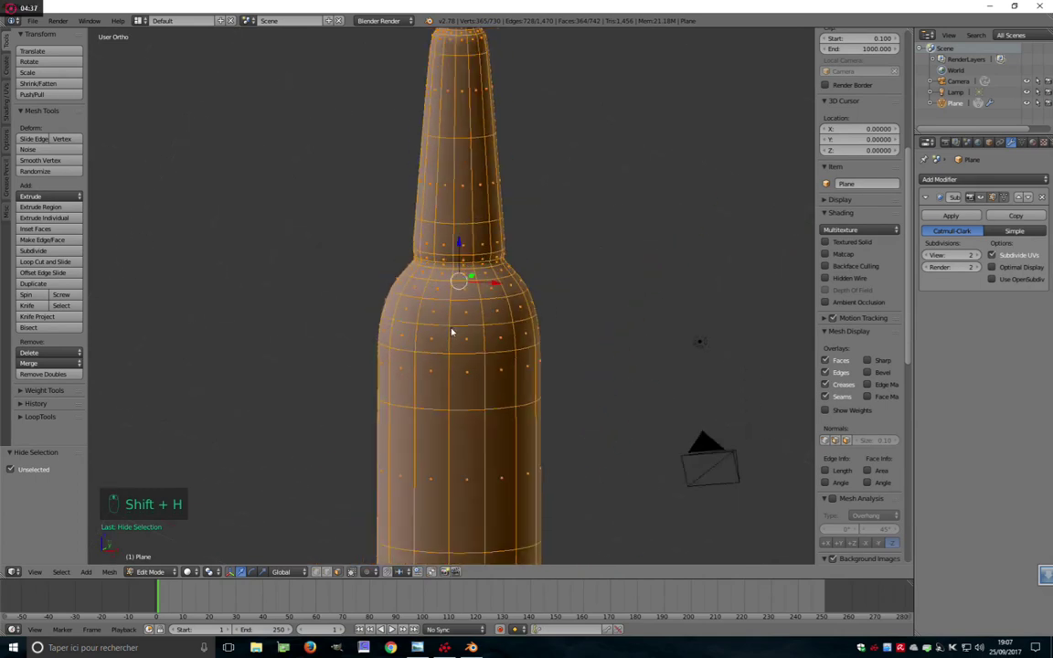
key("ctrl+Tab")
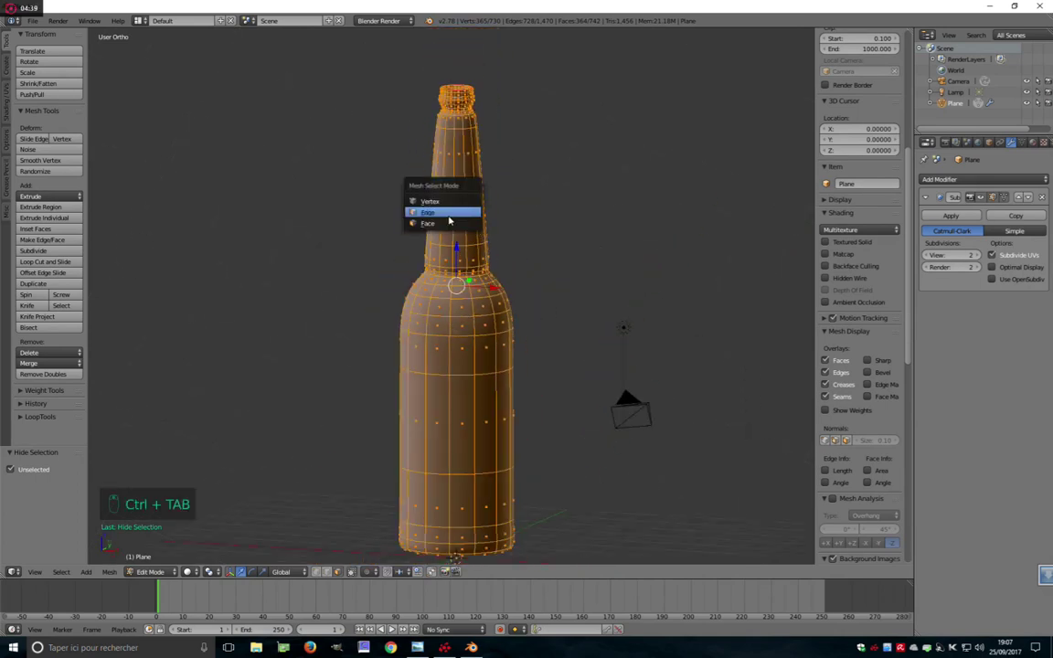
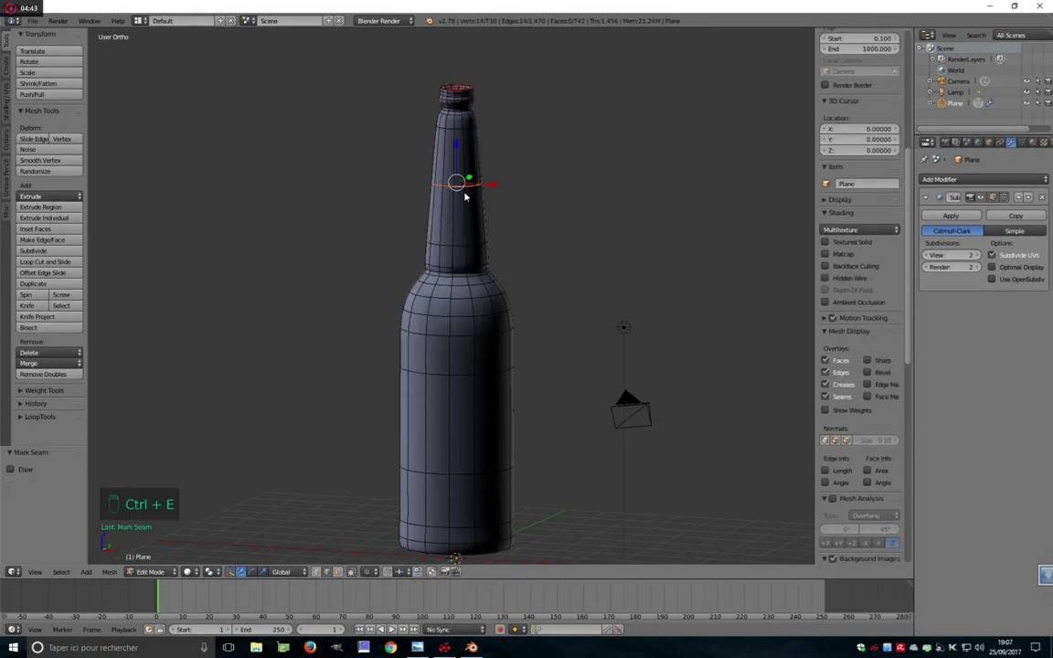
key("ctrl+Tab")
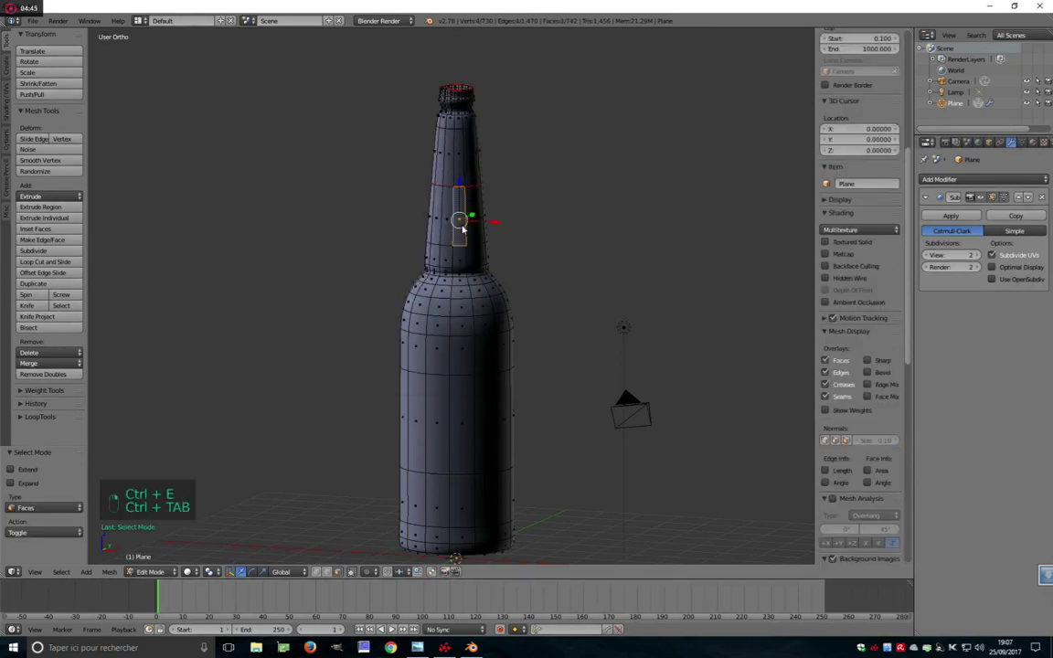
key("l")
key("shift+d")
Separate the neck top into its own object, Plane.001, and open it for editing in front view
key("p")
key("Tab")
key("z")
key("z")
key("Tab")
key("KP_1")
Isolate the new neck piece in local view with vertex selection
key("z")
key("ctrl+Tab")
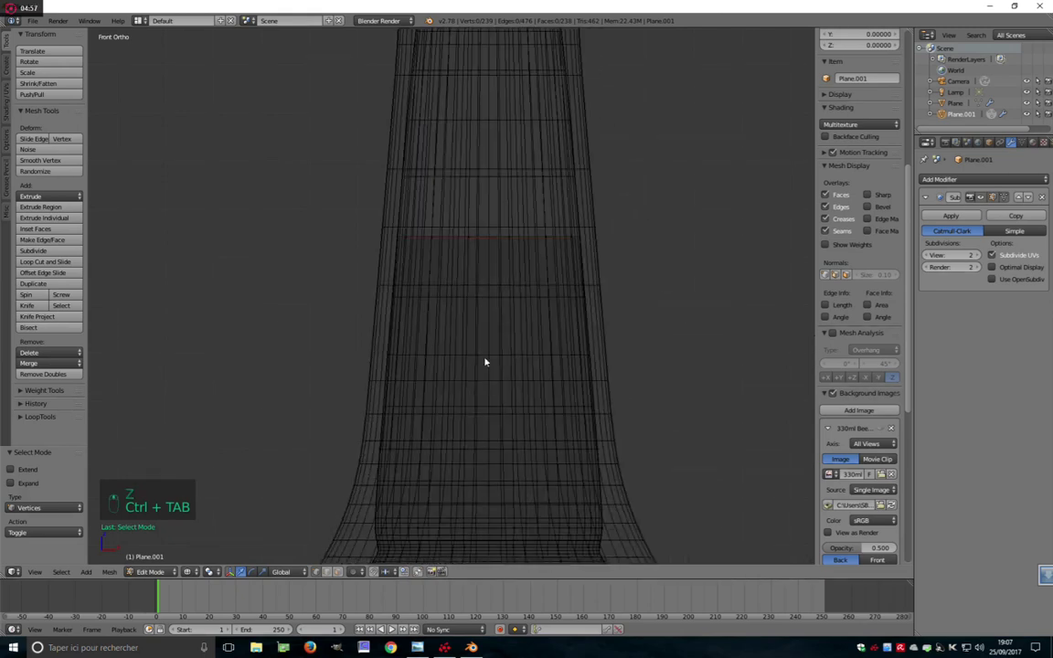
key("a")
key("a")
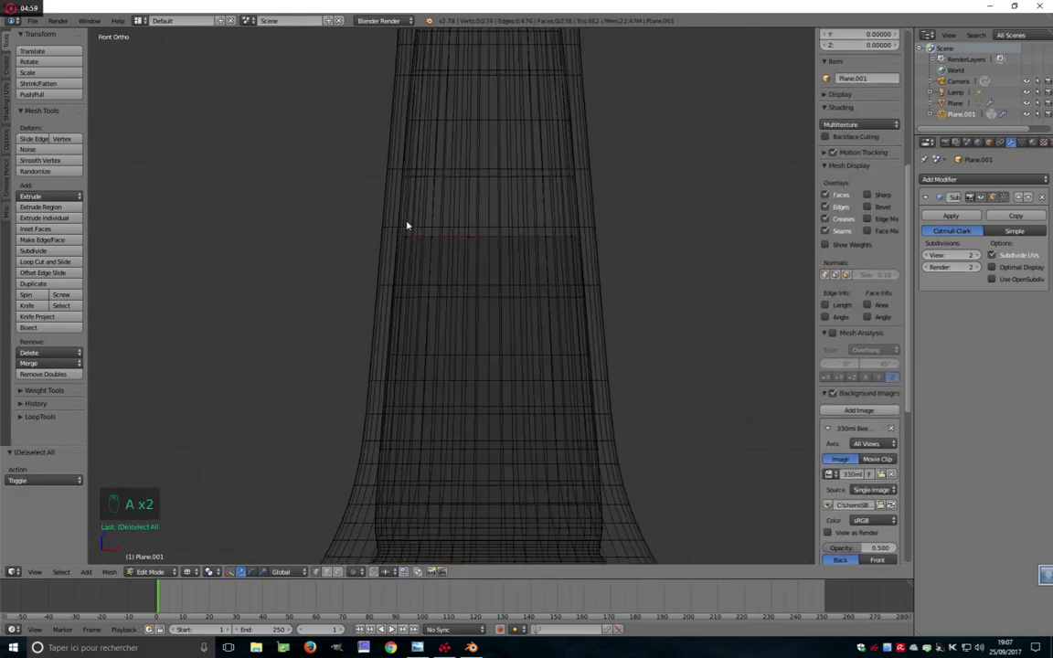
key("b")
key("KP_Divide")
key("z")
Extrude and scale the top rim loops, fill the top and merge the cap's overlapping vertices
key("e")
key("s")
key("e")
key("s")
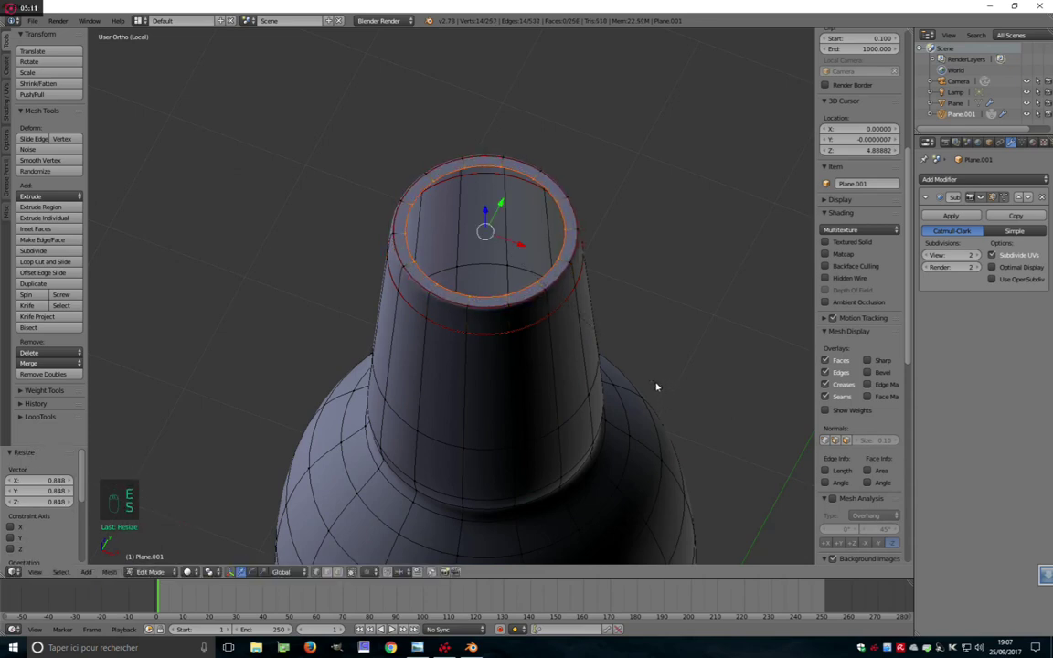
key("e")
key("s")
key("f")
key("a")
key("a")
key("w")
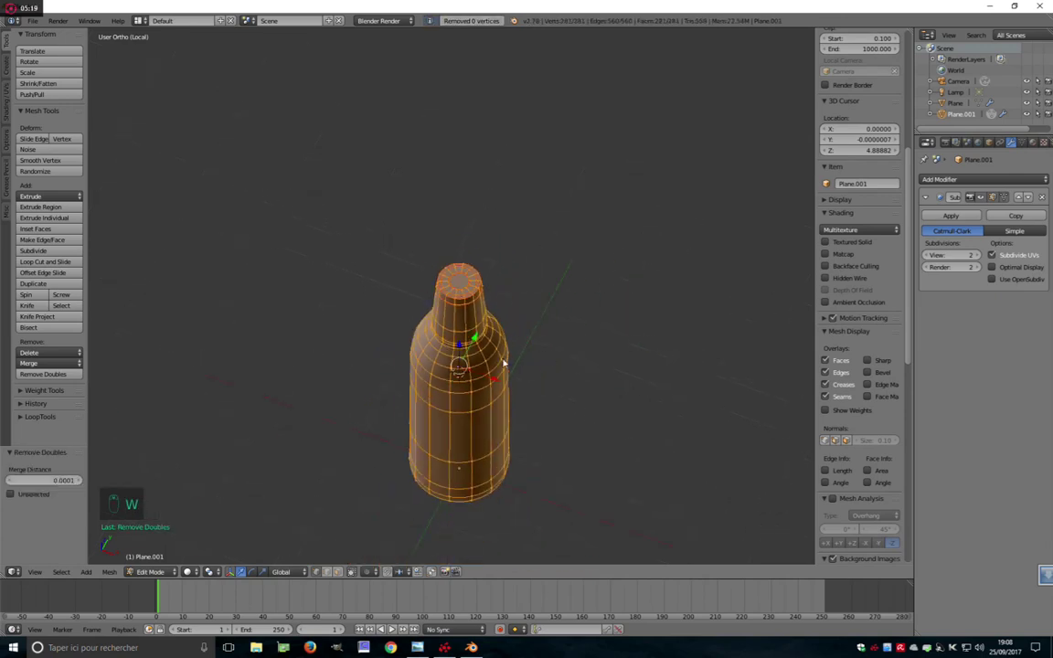
Recalculate the bottle's normals and return to the full scene in front view
key("Tab")
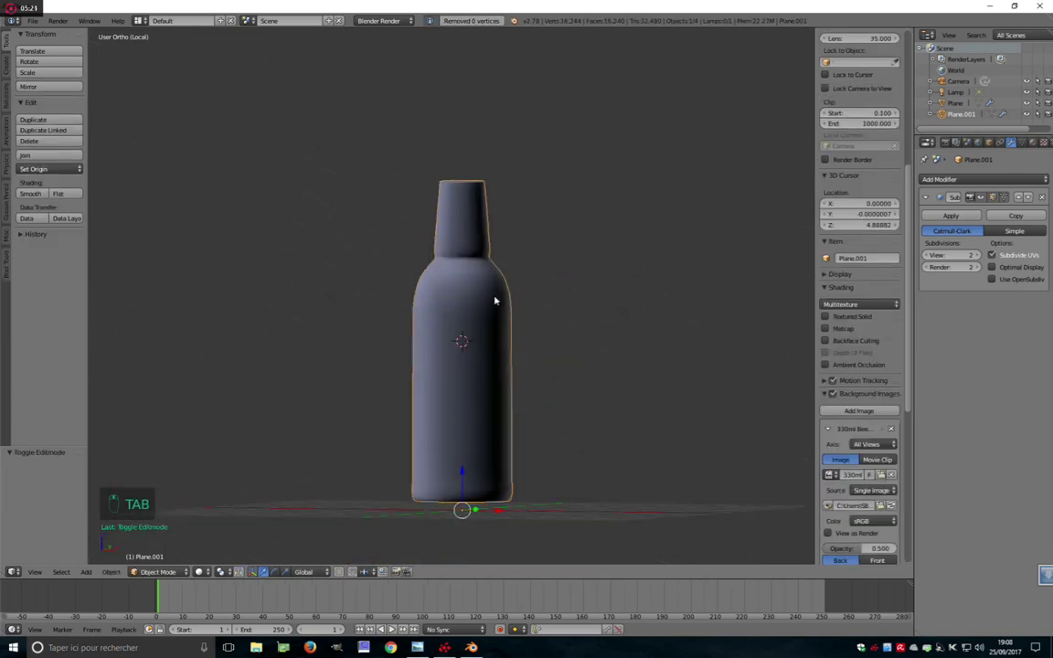
key("Tab")
key("ctrl+n")
key("Tab")
key("Tab")
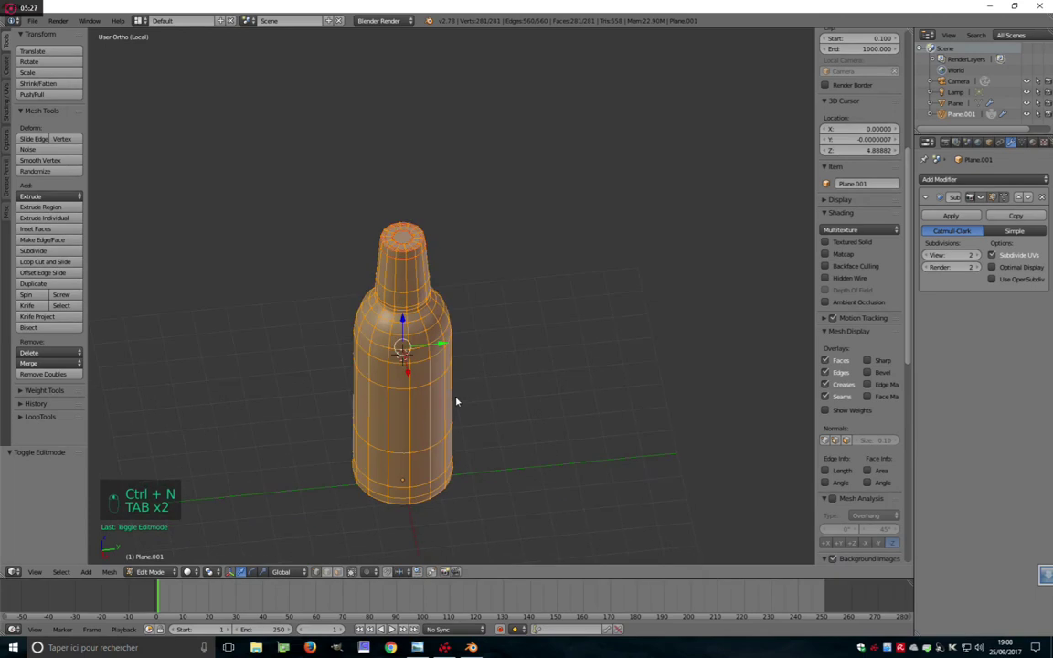
key("ctrl+e")
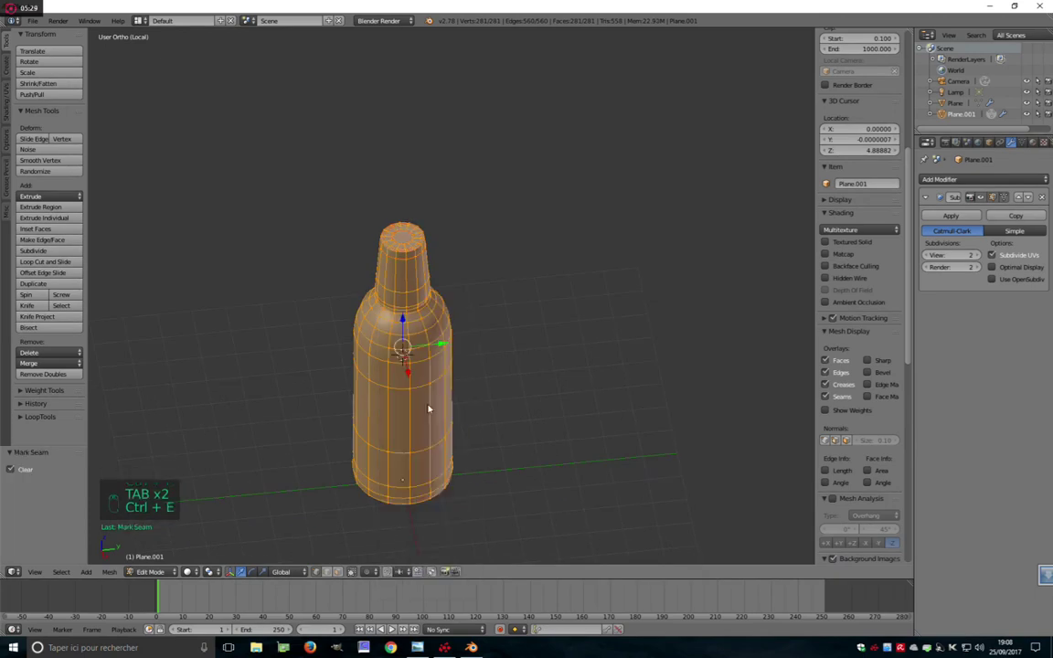
key("Tab")
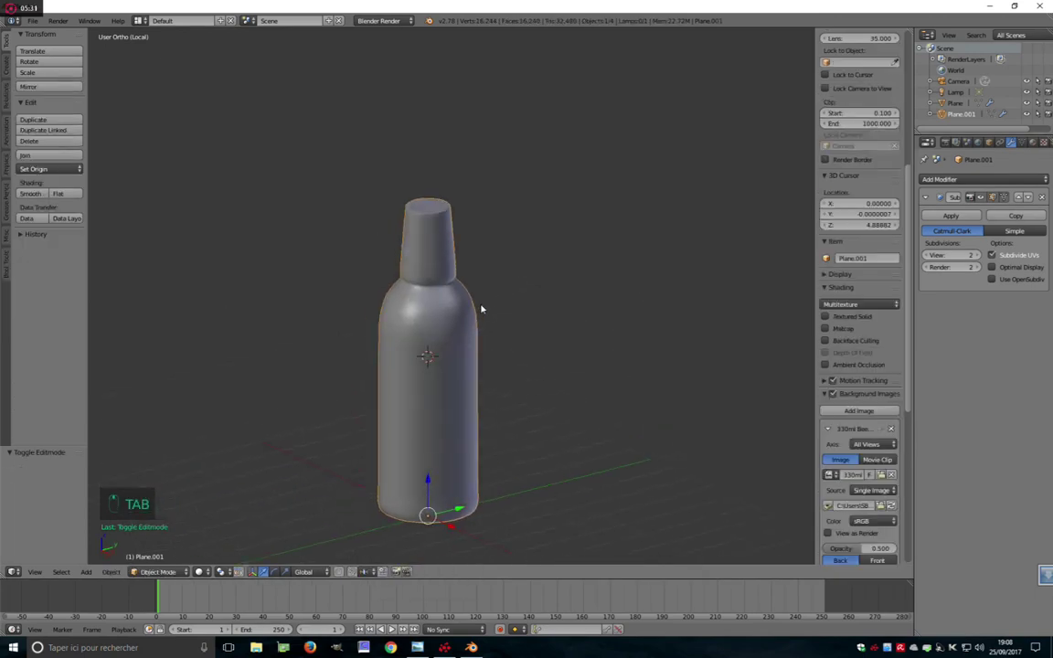
key("KP_Divide")
key("Tab")
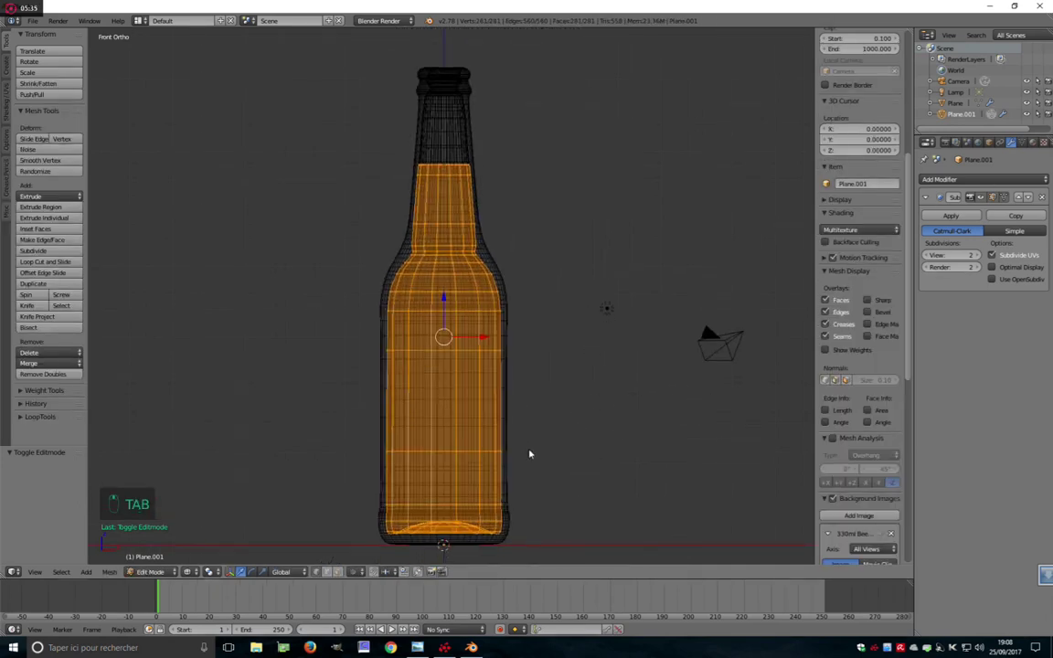
Scale the bottle mesh to fit the reference photo and return to Object Mode
key("s")
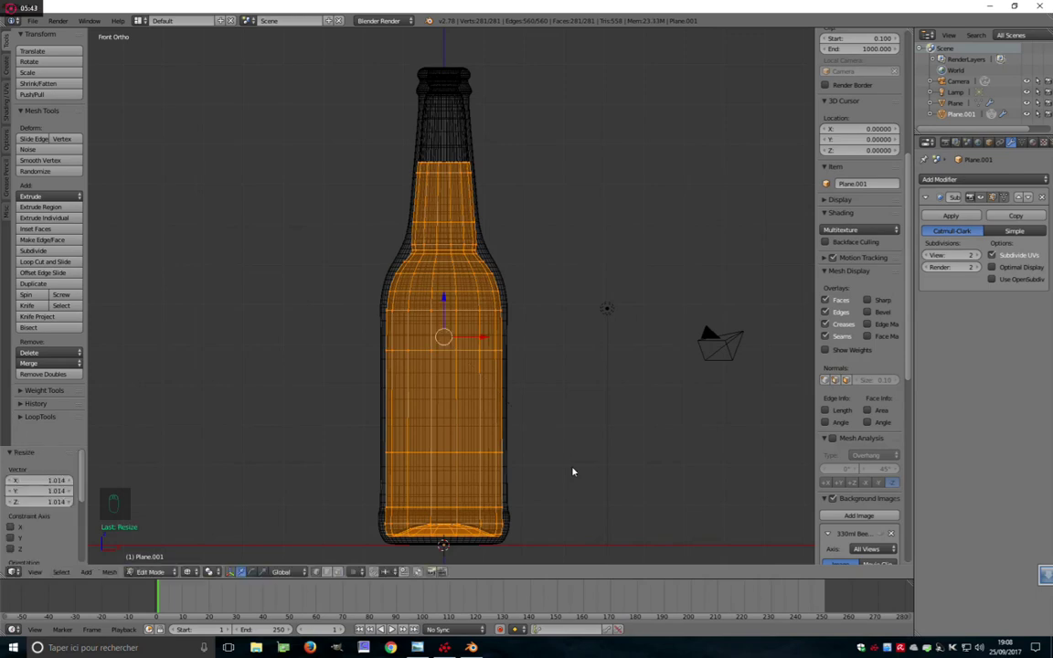
key("s")
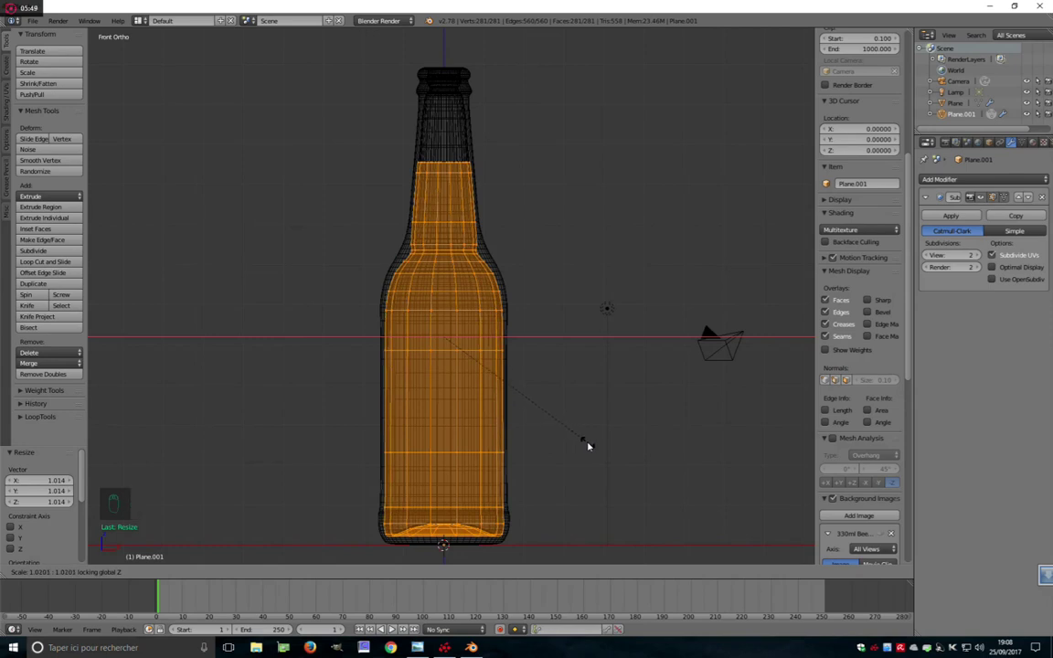
key("Tab")
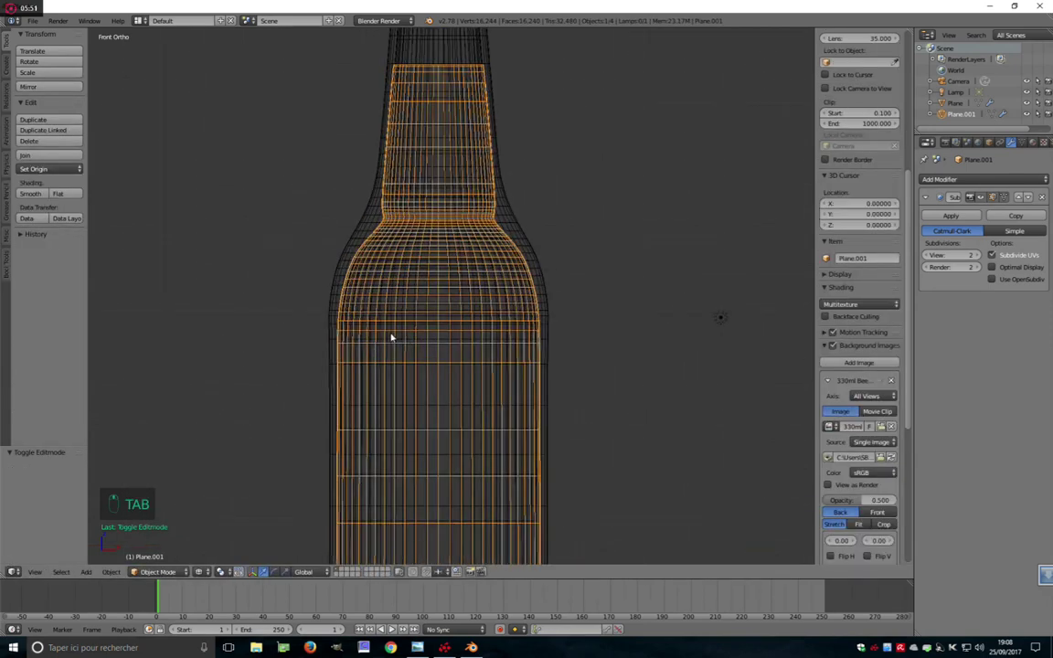
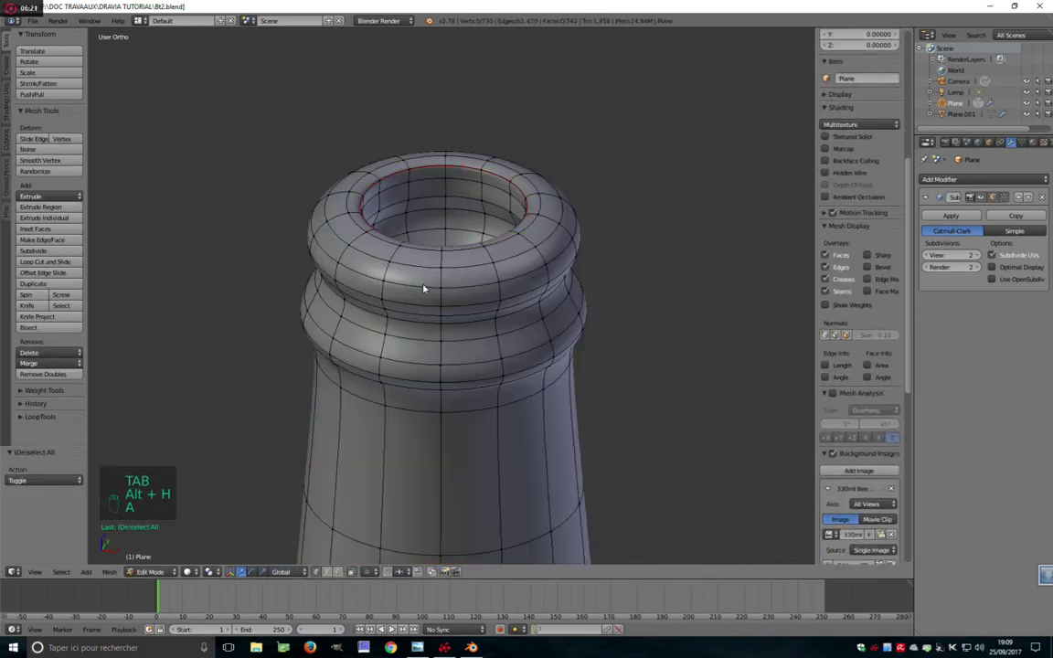
Separate a new circle ring for the cap and size it at the bottle's lip height in front view
key("shift+d")
left_click(485, 296)
key("p")
key("Tab")
key("Tab")
key("a")
key("KP_1")
key("KP_Decimal")
key("s")
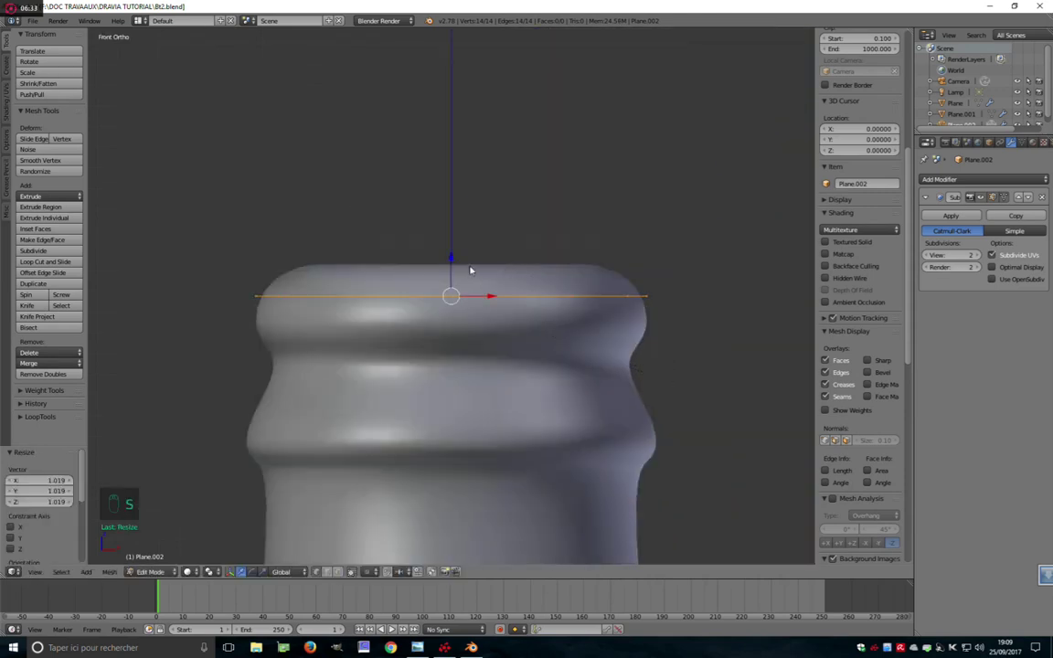
Extrude the ring down into the cap's side wall, then up into a rim above the lip
key("e")
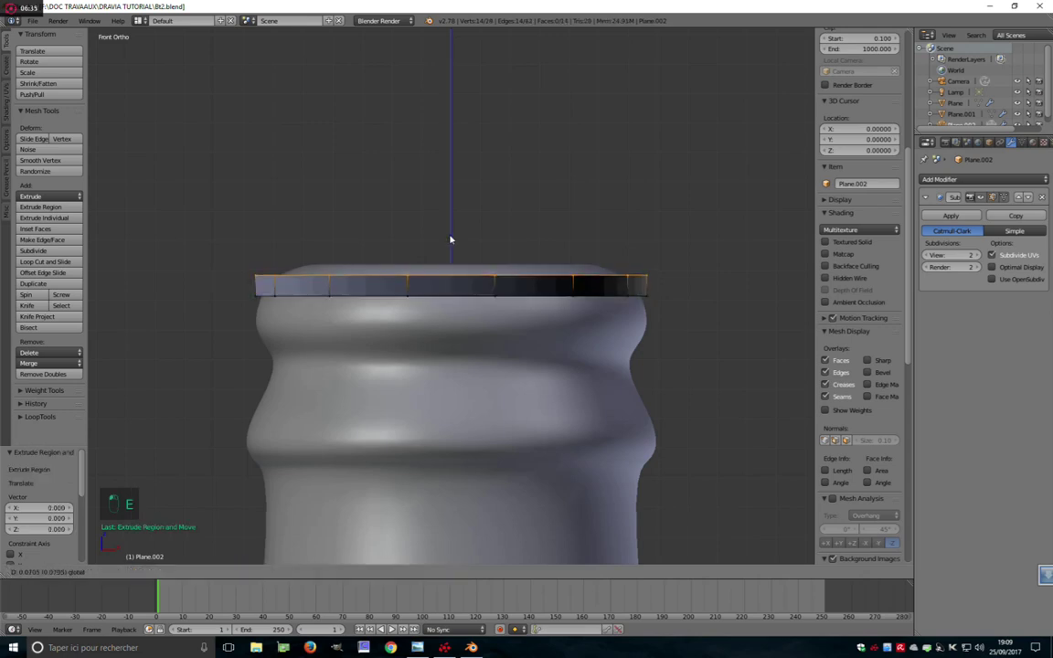
left_click_drag(451, 224, 542, 287)
key("z")
key("e")
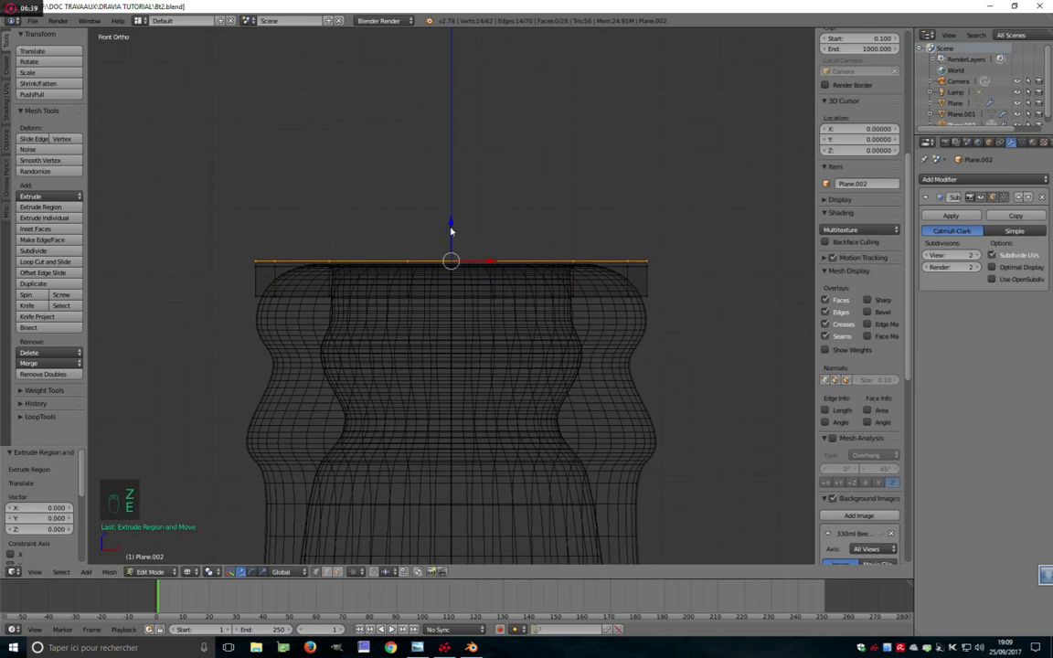
left_click_drag(453, 220, 626, 427)
key("s")
key("e")
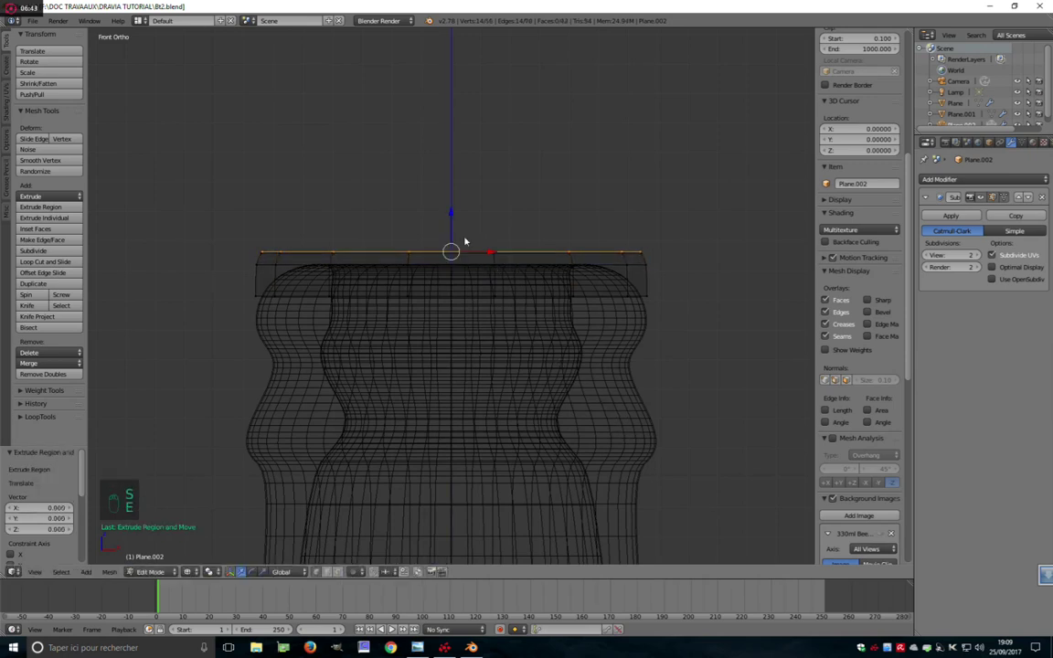
left_click_drag(457, 205, 583, 420)
key("s")
Extrude the rim ring inward twice, shrinking each new ring toward the cap centre
key("e")
key("s")
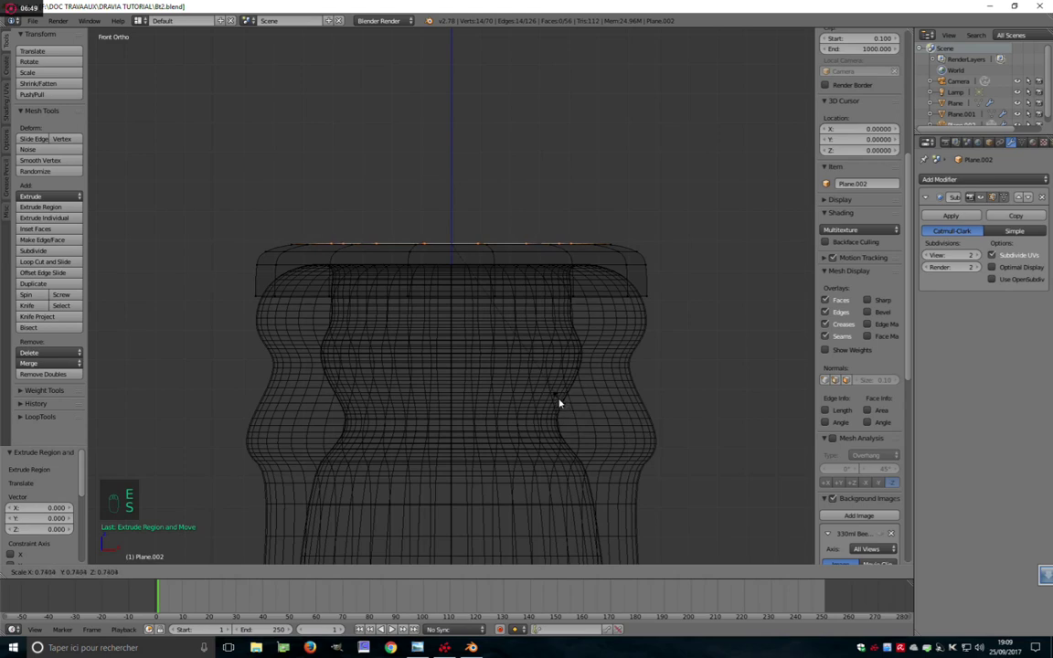
left_click_drag(451, 204, 519, 364)
key("e")
key("s")
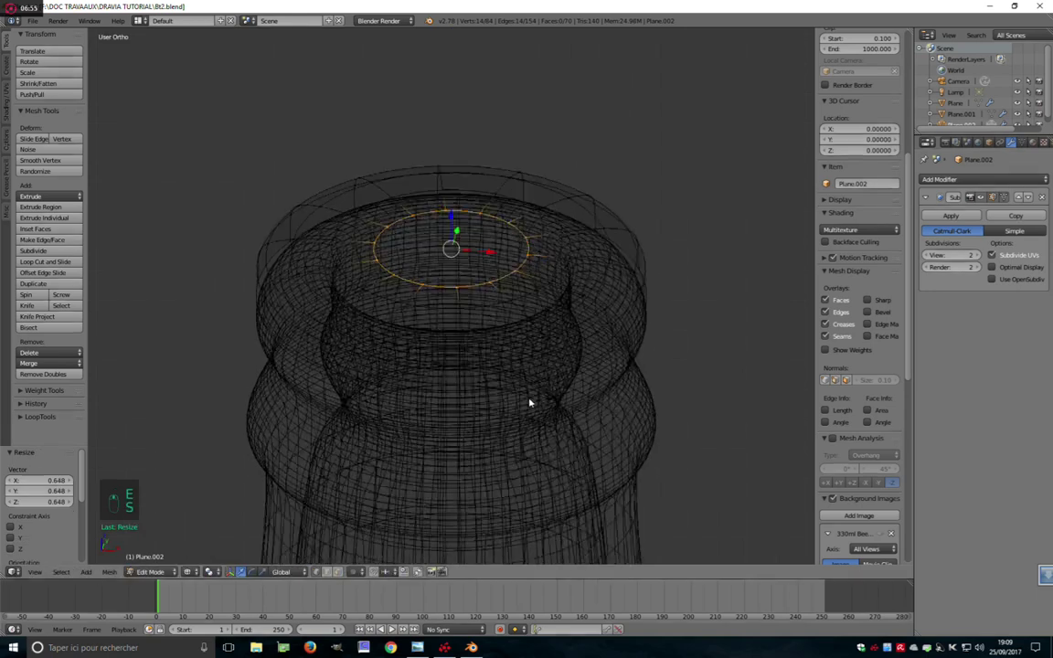
Add another inner ring on the cap top and widen the outer ring to cover the lip
key("z")
key("f")
key("KP_1")
left_click(407, 298)
key("a")
key("a")
key("s")
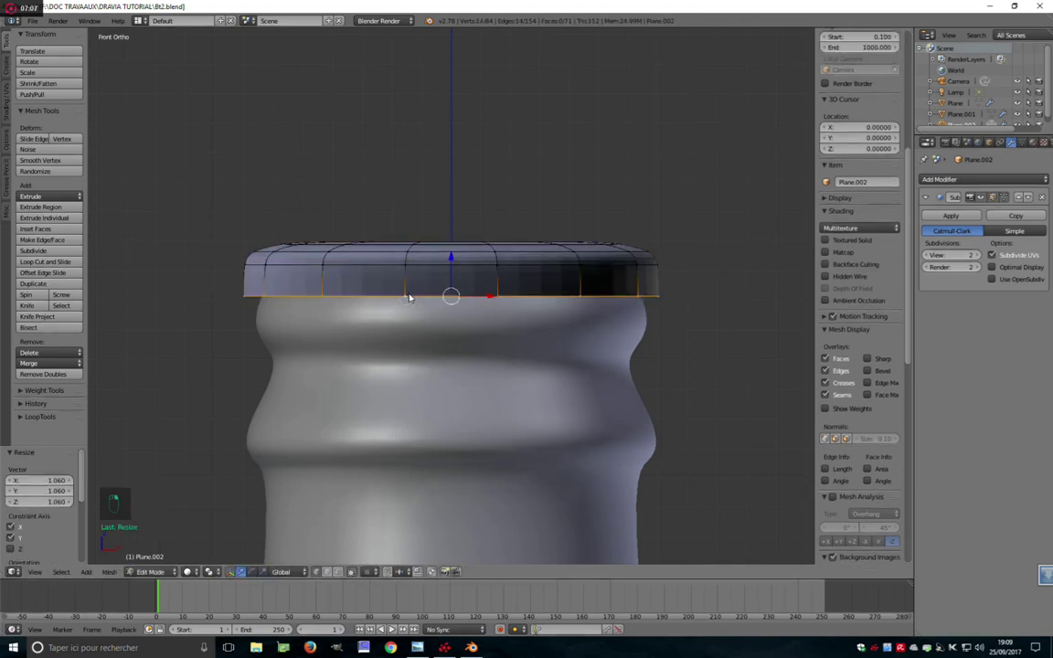
key("e")
left_click_drag(446, 265, 465, 299)
Close the centre of the cap top, then begin selecting faces on the cap's side
key("ctrl+Tab")
key("ctrl+Tab")
key("e")
left_click_drag(450, 310, 415, 349)
key("ctrl+Tab")
left_click_drag(352, 348, 347, 413)
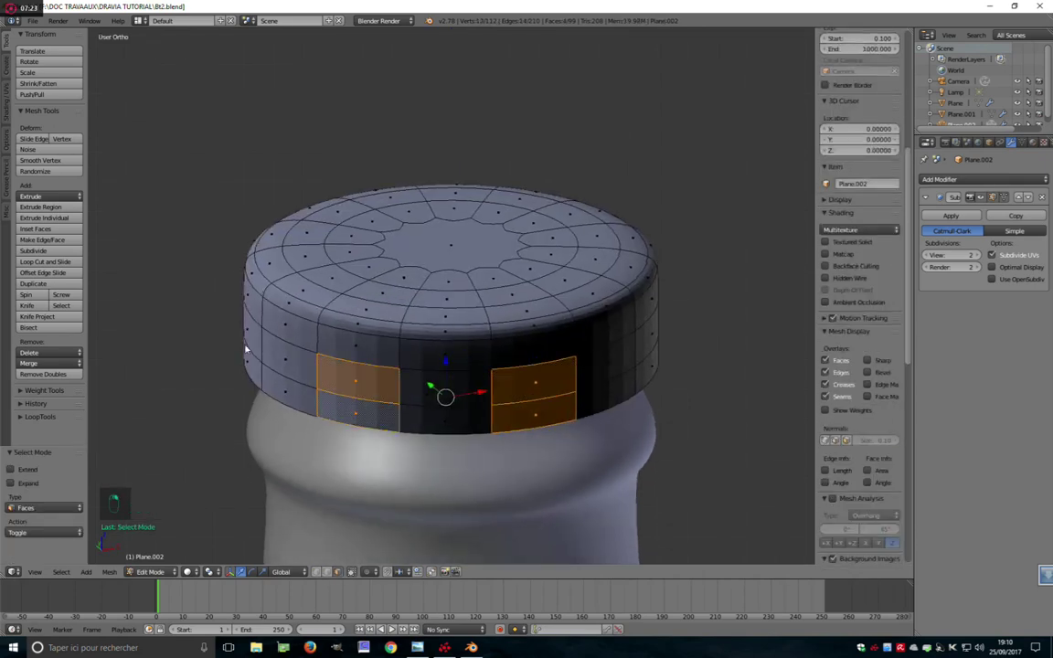
Select face patches all around the cap's side wall for the dimples
left_click_drag(563, 409, 434, 386)
left_click_drag(607, 393, 404, 386)
middle_click(404, 387)
left_click_drag(438, 421, 501, 417)
right_click(610, 440)
middle_click(598, 449)
Extrude the side patches inward and shrink them into rounded dimples, then bring up origin placement
key("e")
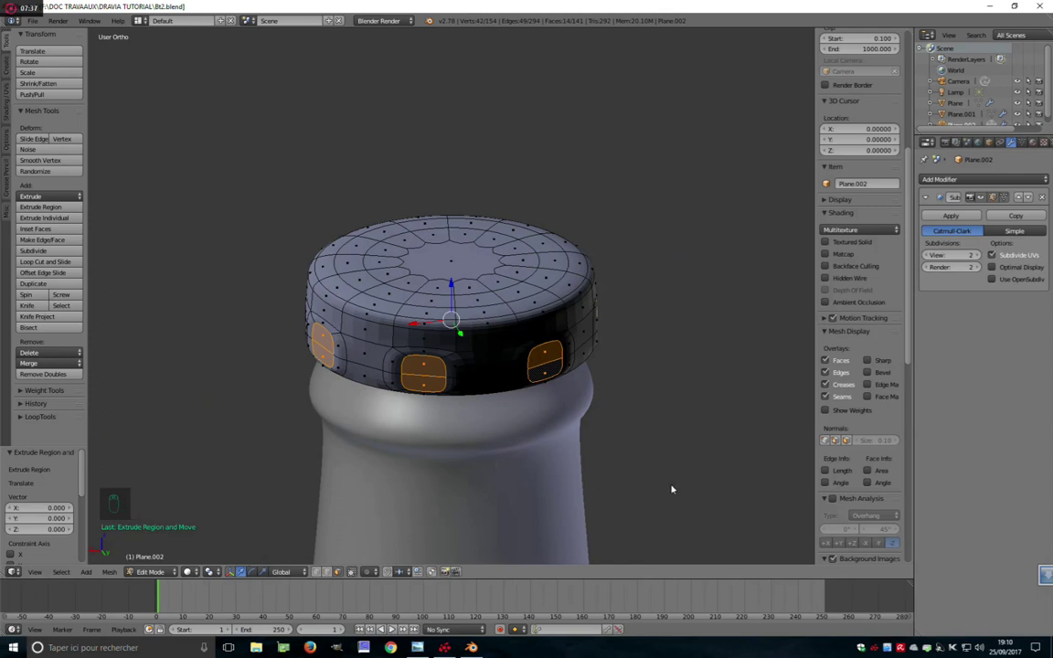
key("s")
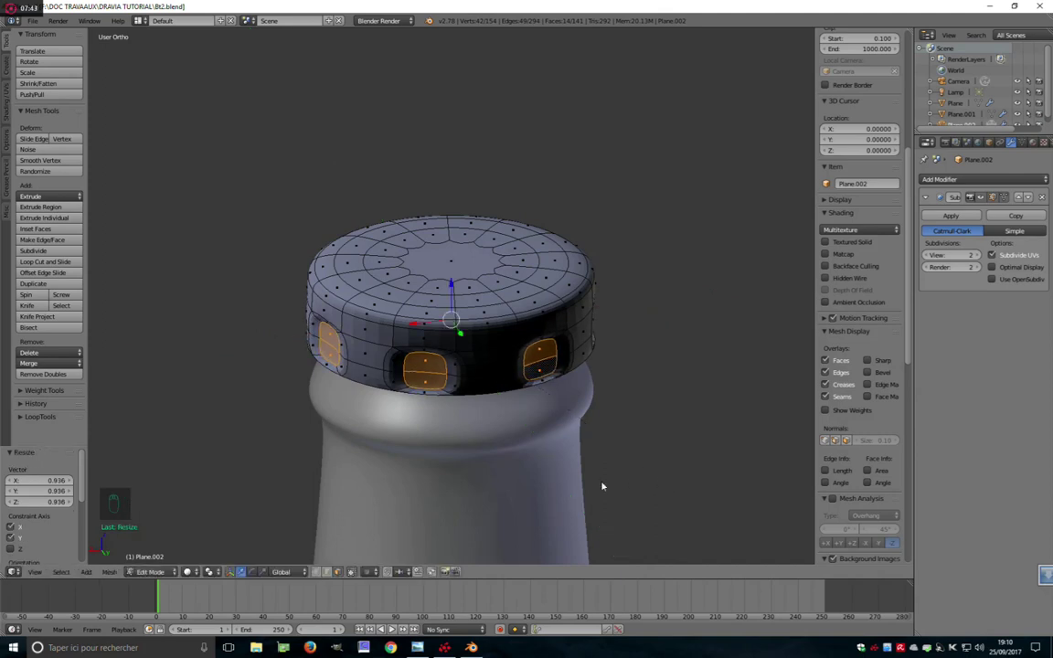
key("Tab")
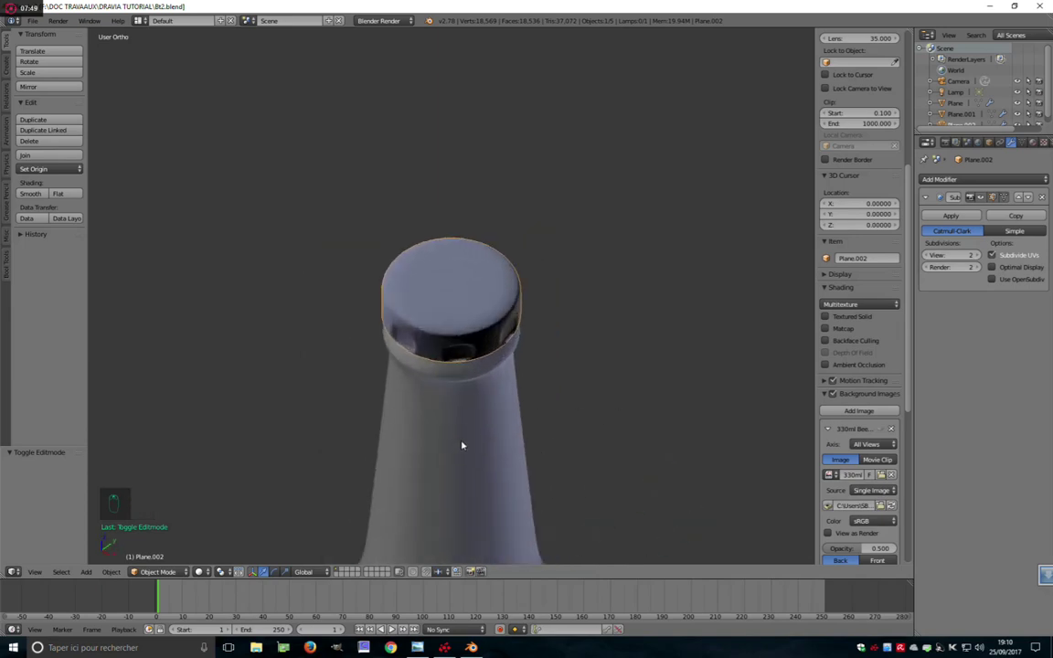
key("ctrl+shift+alt+c")
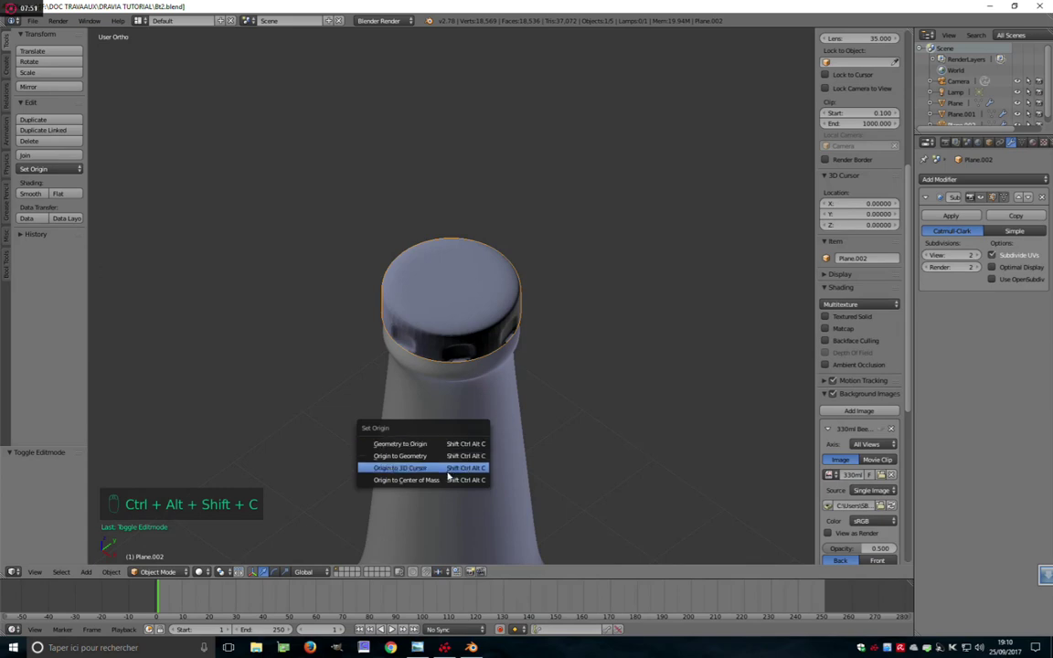
Delete the dimpled cap and add a fresh circle mesh at the bottle's mouth
key("x")
key("shift+a")
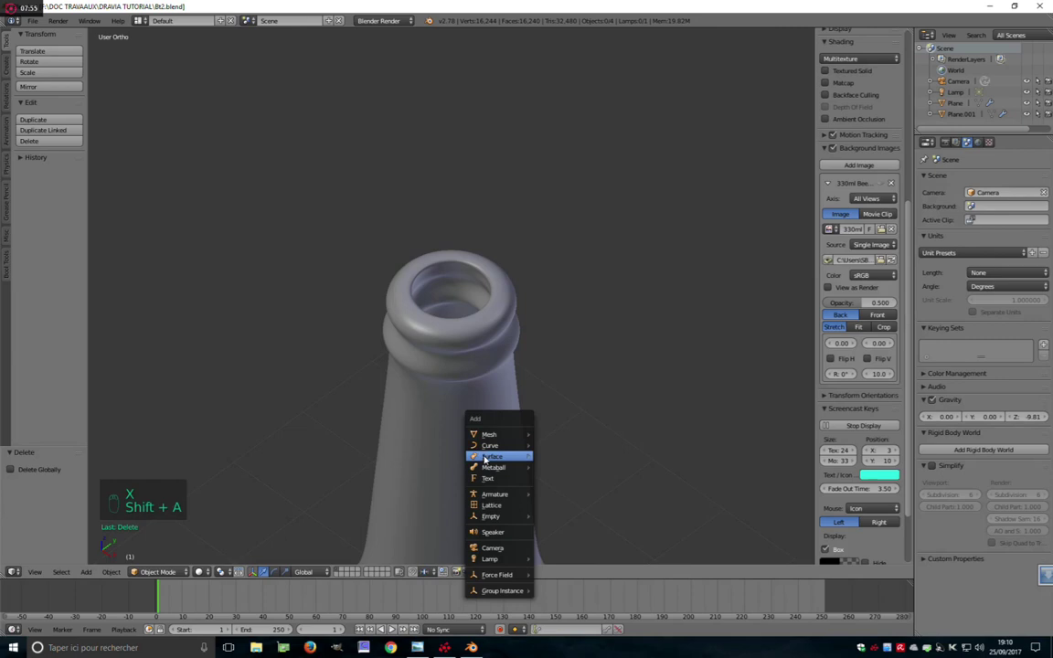
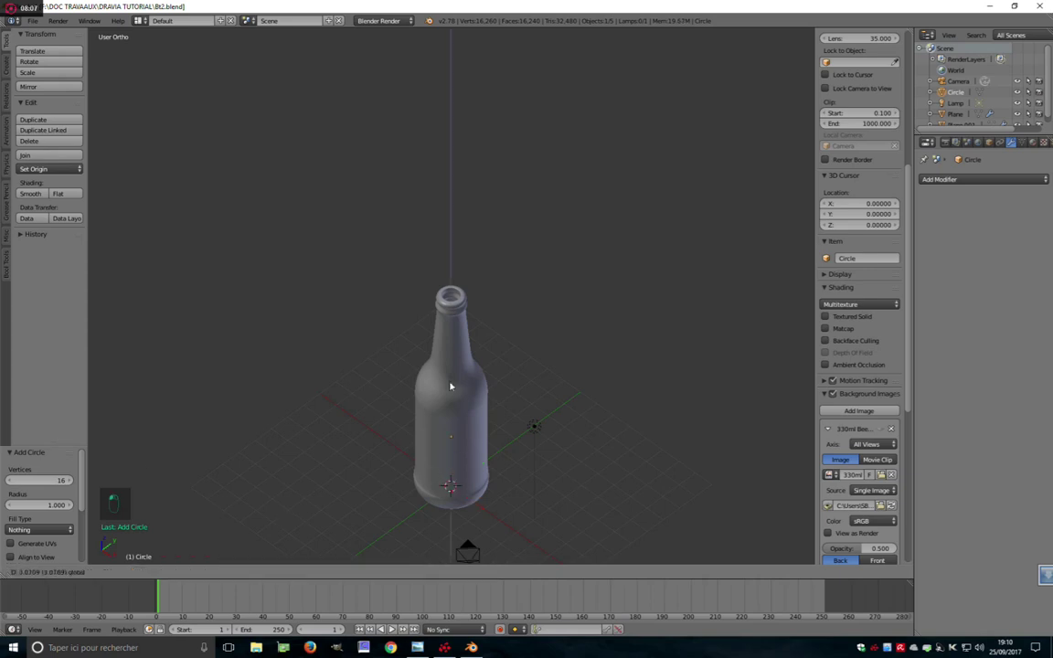
left_click_drag(472, 272, 546, 384)
middle_click(547, 384)
Give the new circle level-2 subdivision smoothing and start resizing its ring around the lip
key("ctrl+2")
key("Tab")
key("ctrl+Tab")
key("s")
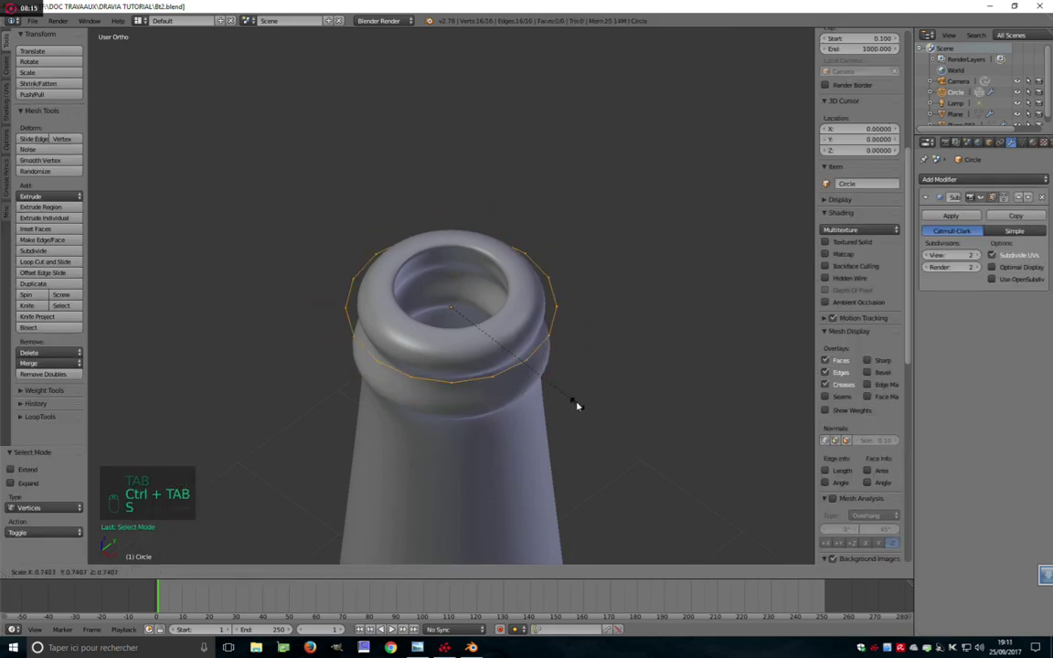
Fit the circle to the lip and extrude it down into a new cap side wall
left_click_drag(461, 274, 452, 278)
key("e")
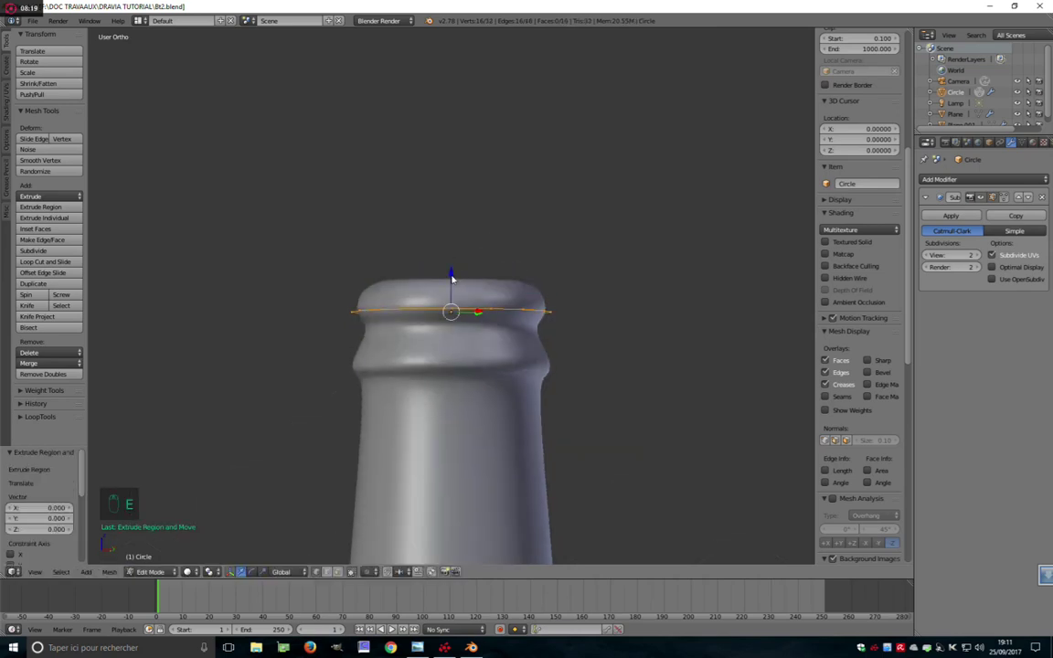
left_click_drag(451, 269, 455, 277)
key("KP_1")
middle_click(456, 277)
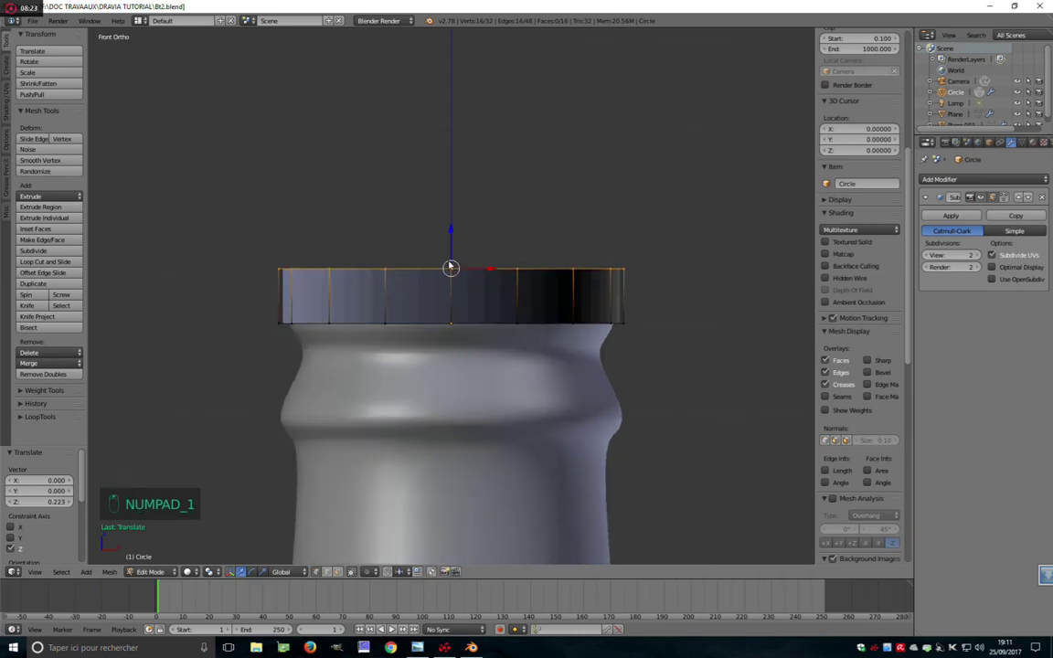
key("z")
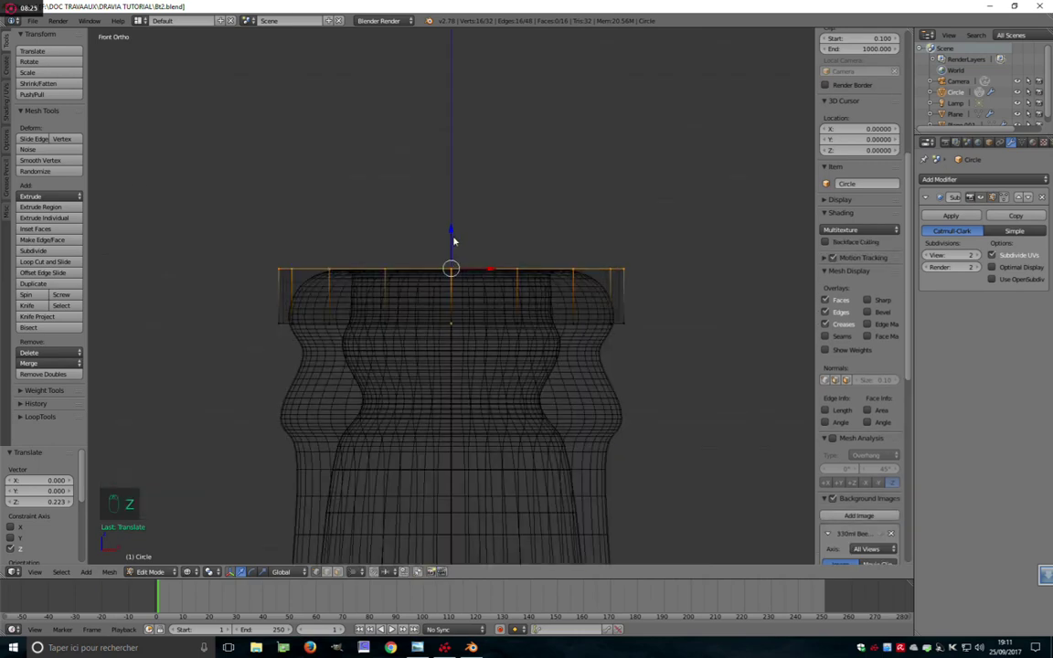
Extrude the top ring up and step it inward in concentric rings, filling the centre to close the lid
key("e")
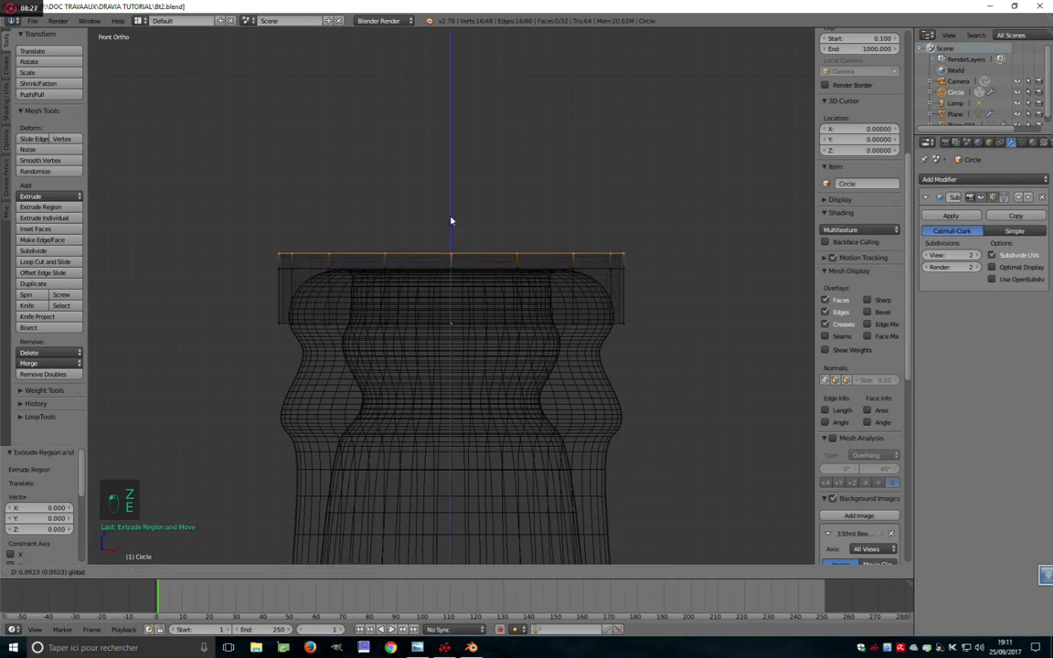
left_click(451, 216)
key("s")
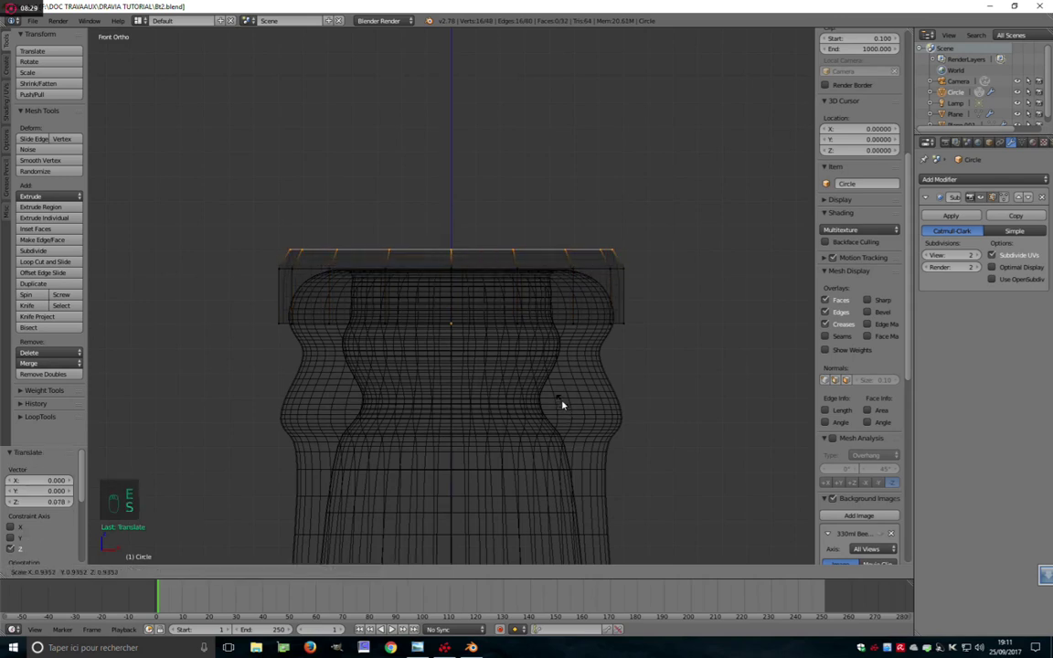
key("e")
key("s")
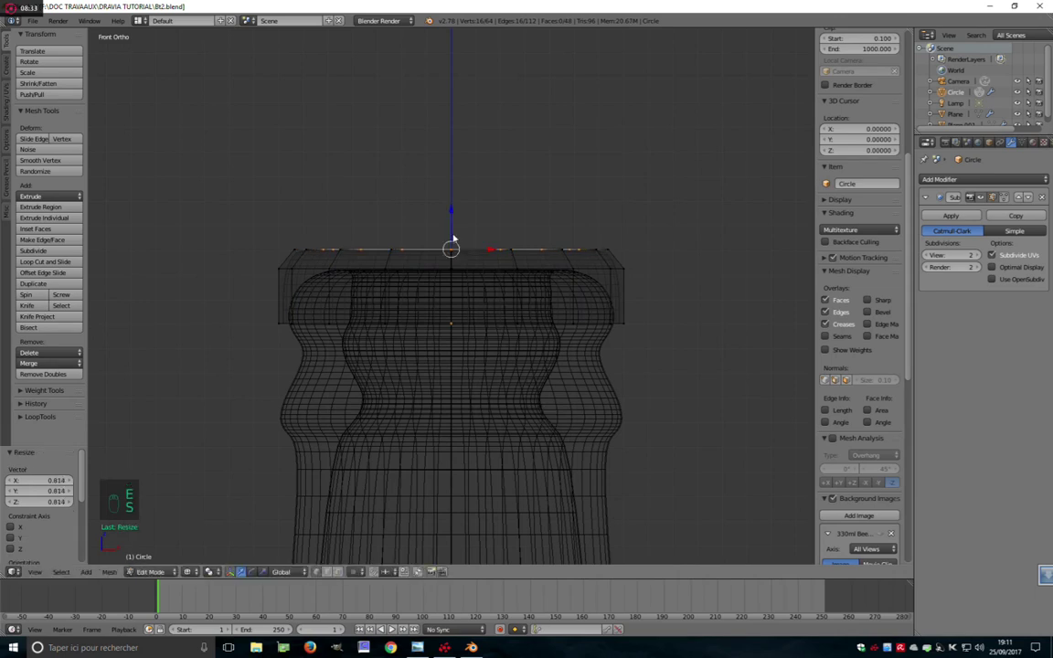
left_click_drag(457, 223, 529, 415)
key("z")
key("e")
key("s")
key("f")
Select the cap's bottom edge ring and adjust its height so the cap hugs the neck
left_click_drag(417, 311, 418, 309)
right_click(418, 309)
key("e")
left_click(424, 303)
left_click_drag(458, 300, 580, 448)
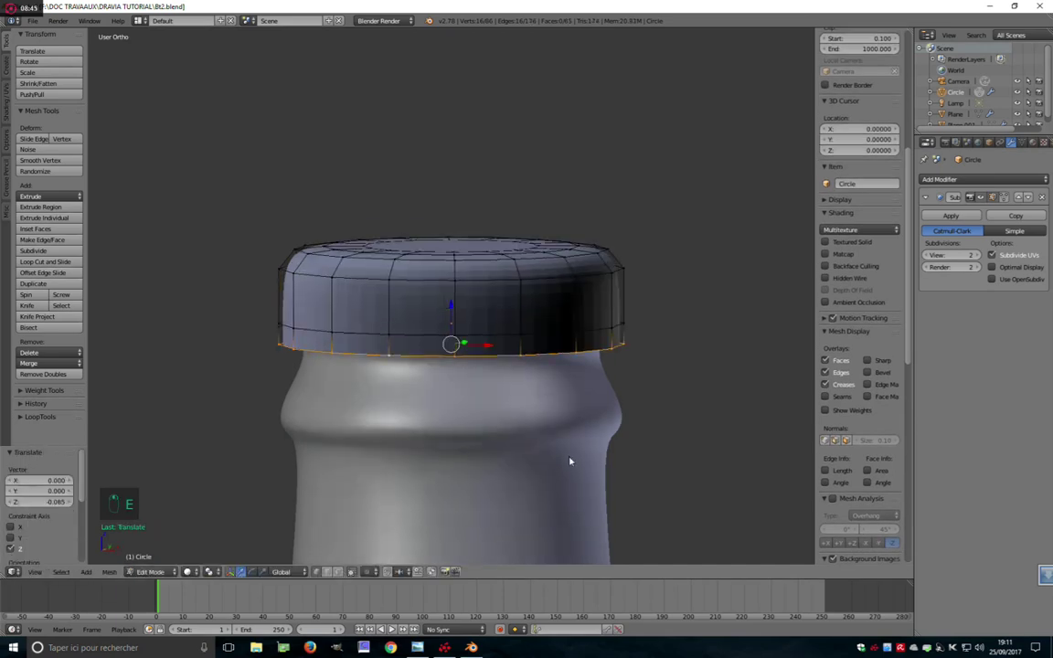
key("ctrl+Tab")
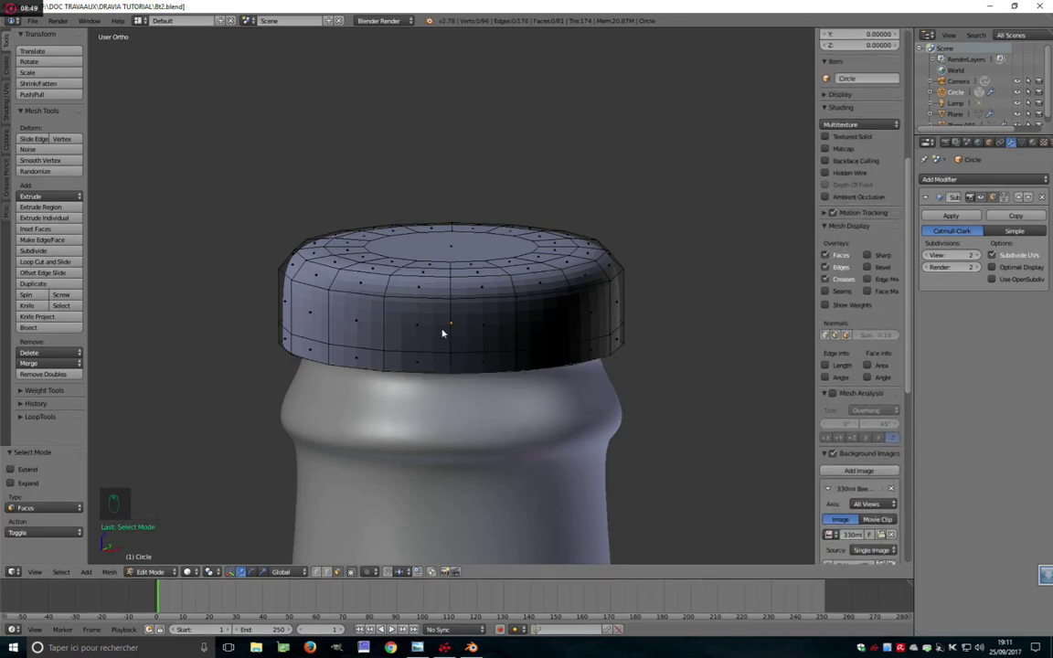
Add an edge loop around the cap's side and select alternating faces all the way around it
key("ctrl+r")
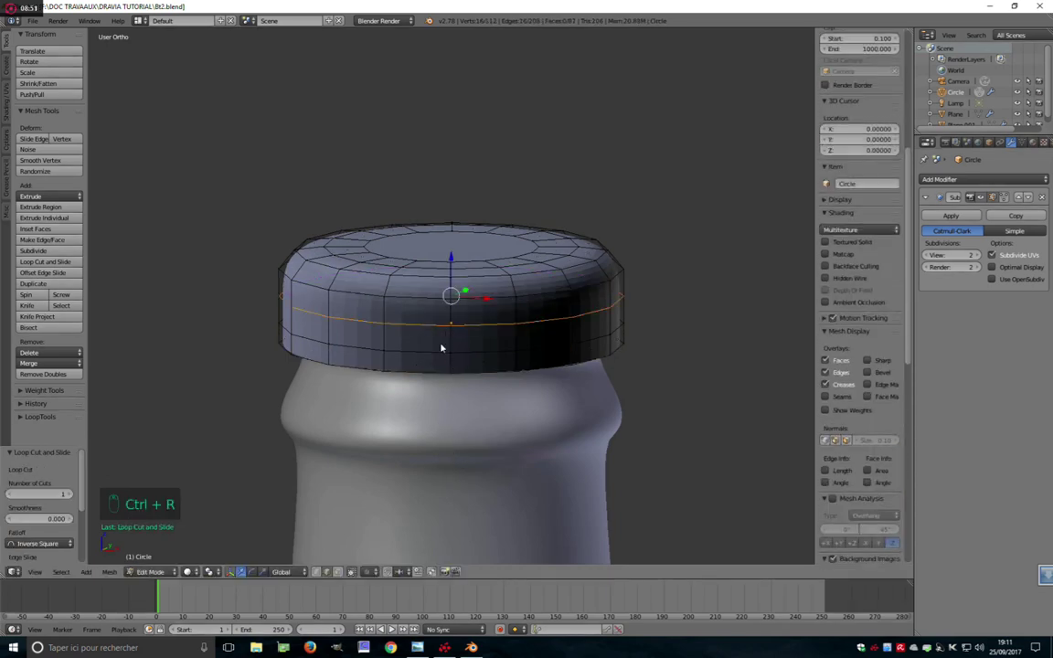
key("ctrl+Tab")
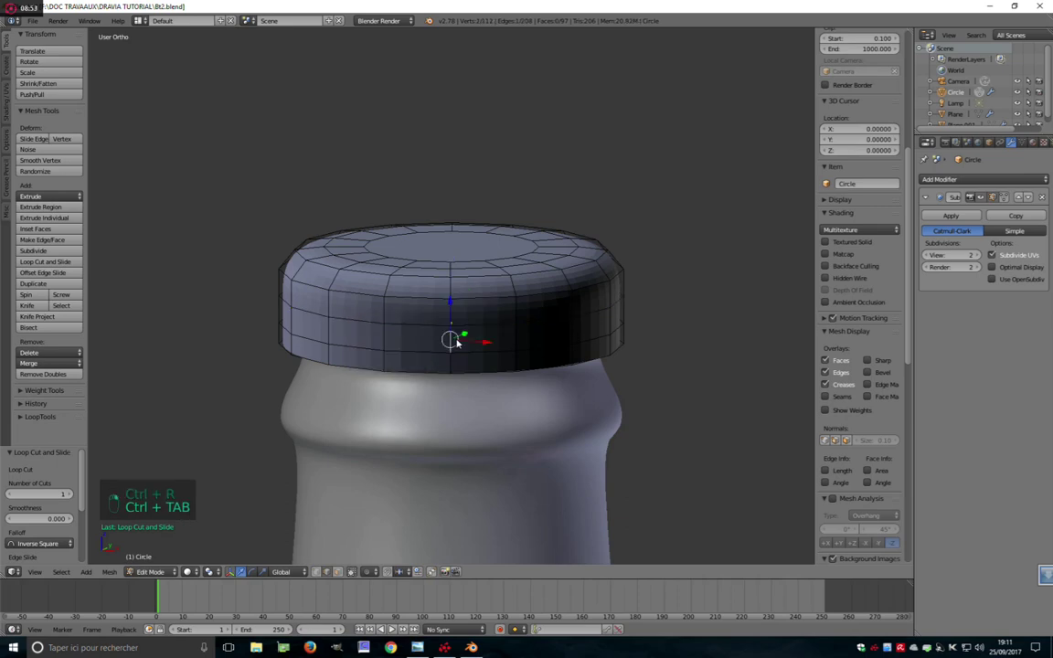
key("ctrl+Tab")
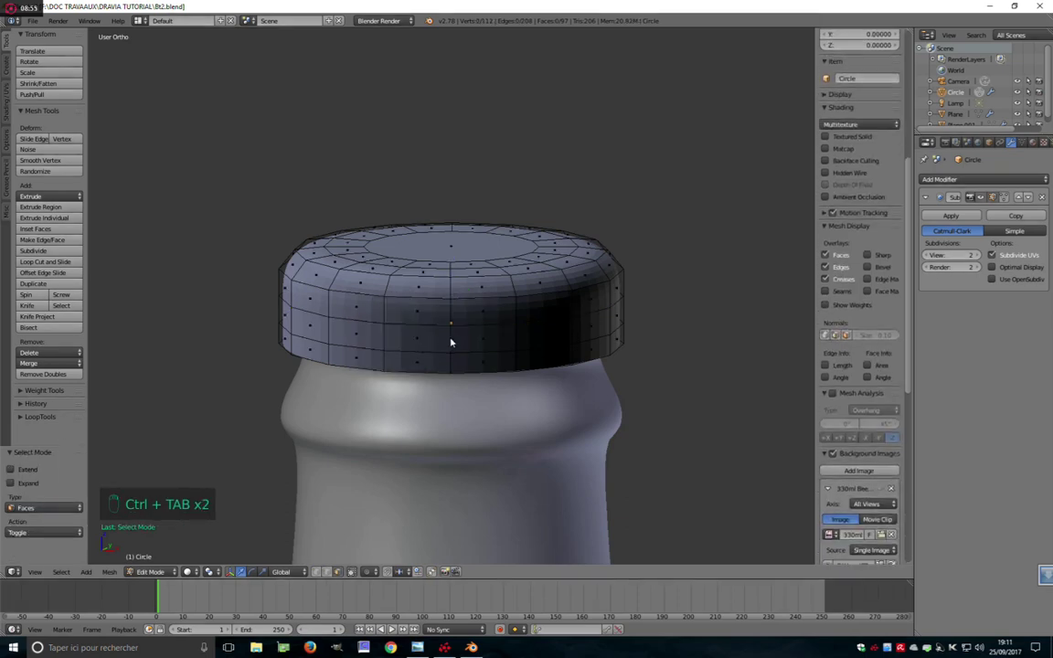
left_click_drag(452, 302, 592, 375)
left_click_drag(429, 349, 400, 395)
left_click_drag(495, 401, 589, 338)
left_click_drag(589, 337, 570, 447)
left_click_drag(643, 353, 430, 435)
left_click_drag(570, 447, 632, 492)
Extrude the chosen side faces inward and shrink them into dimples, then isolate the cap and recalculate normals
key("e")
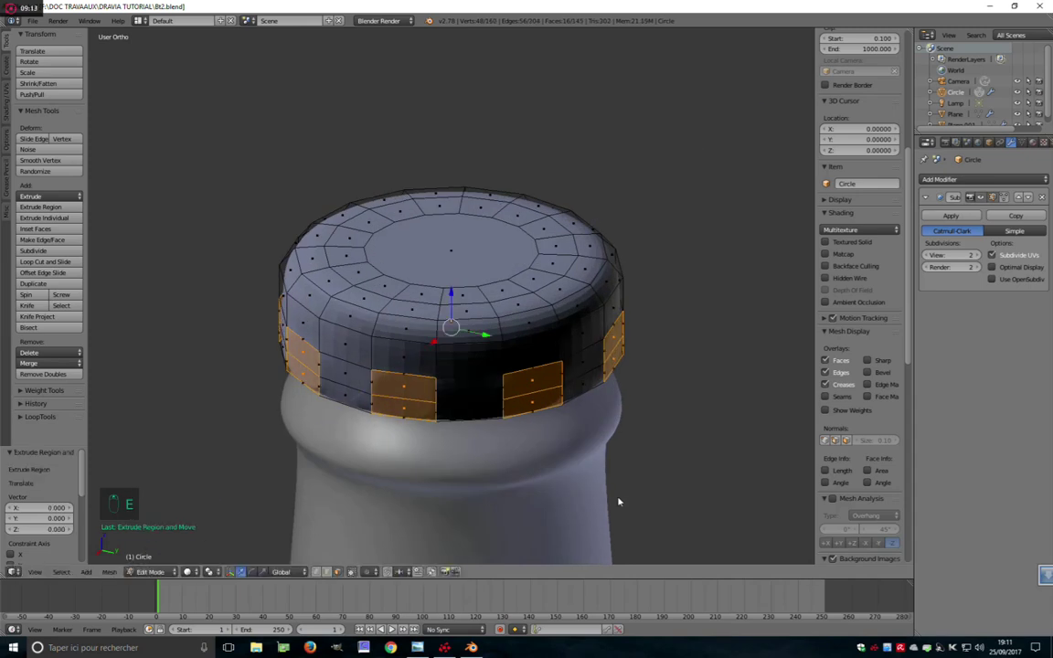
key("s")
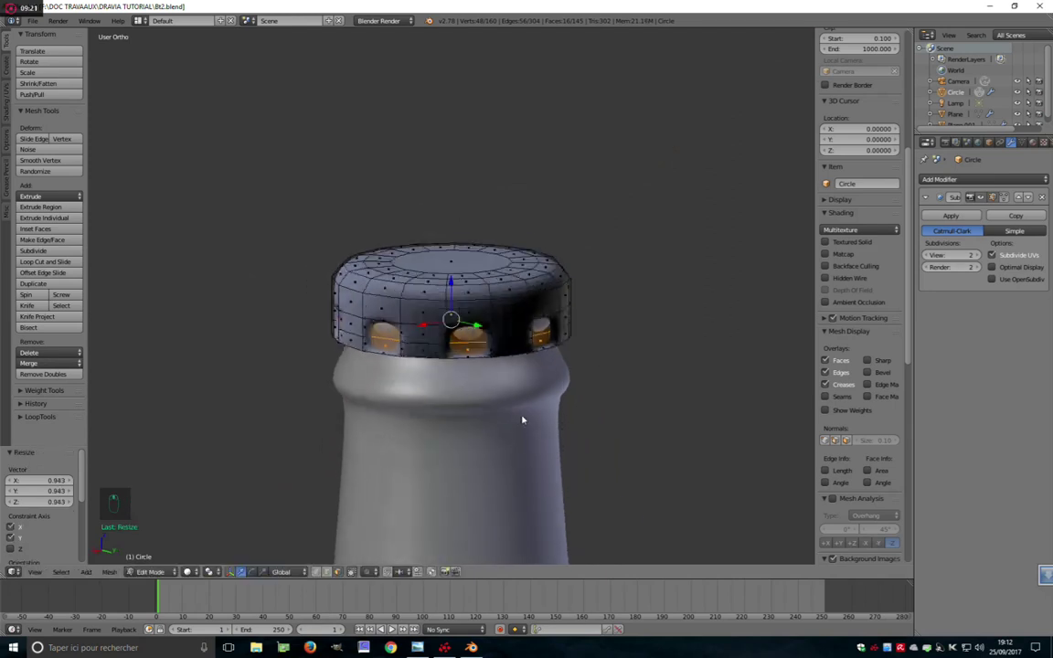
middle_click(521, 415)
key("KP_Divide")
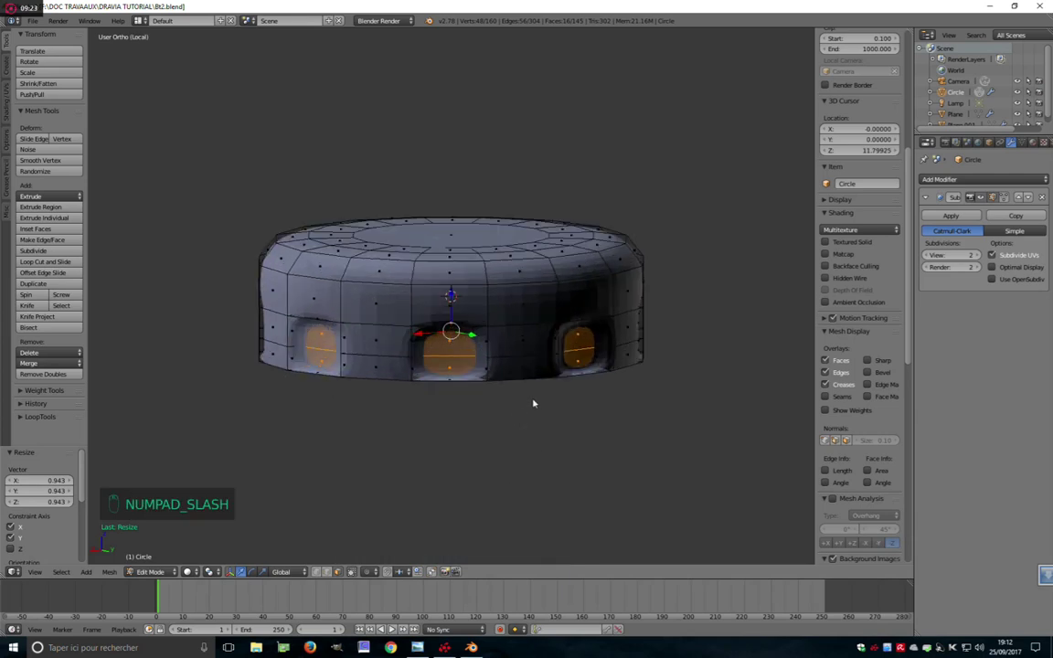
key("a")
key("a")
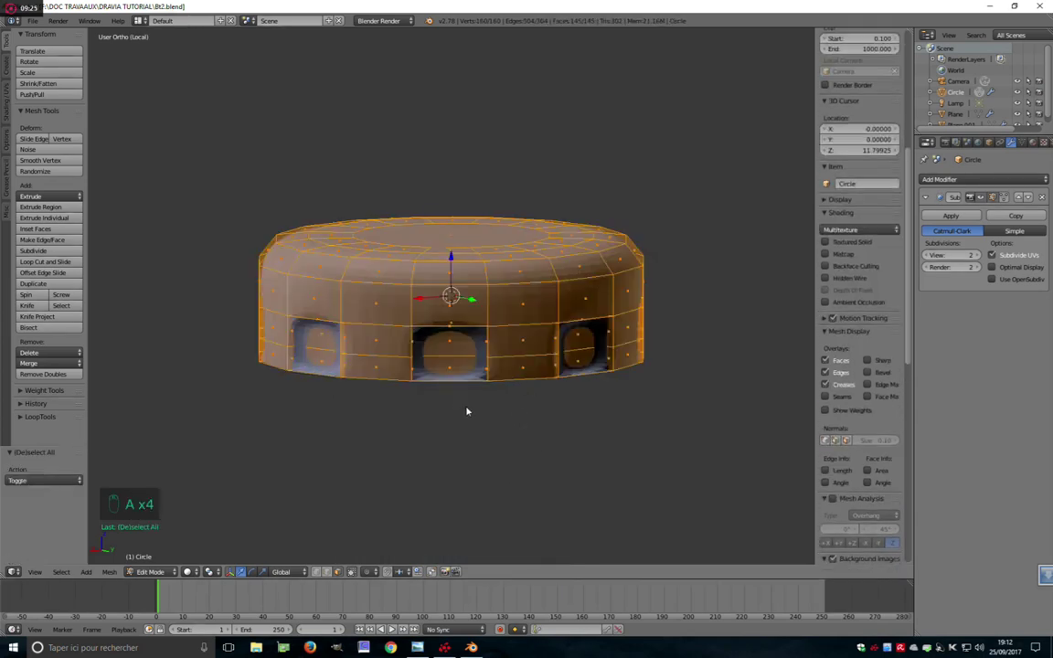
key("ctrl+n")
Box-select the cap's vertices in front wireframe view and preview the smoothed dimpled cap outside editing
key("Tab")
key("Tab")
key("a")
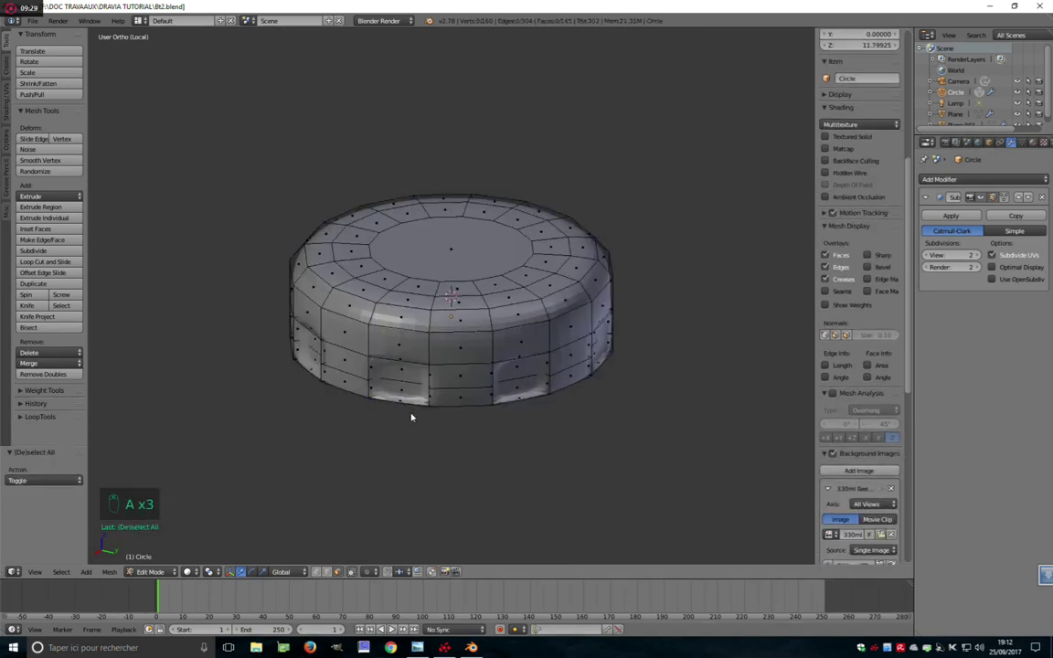
key("ctrl+Tab")
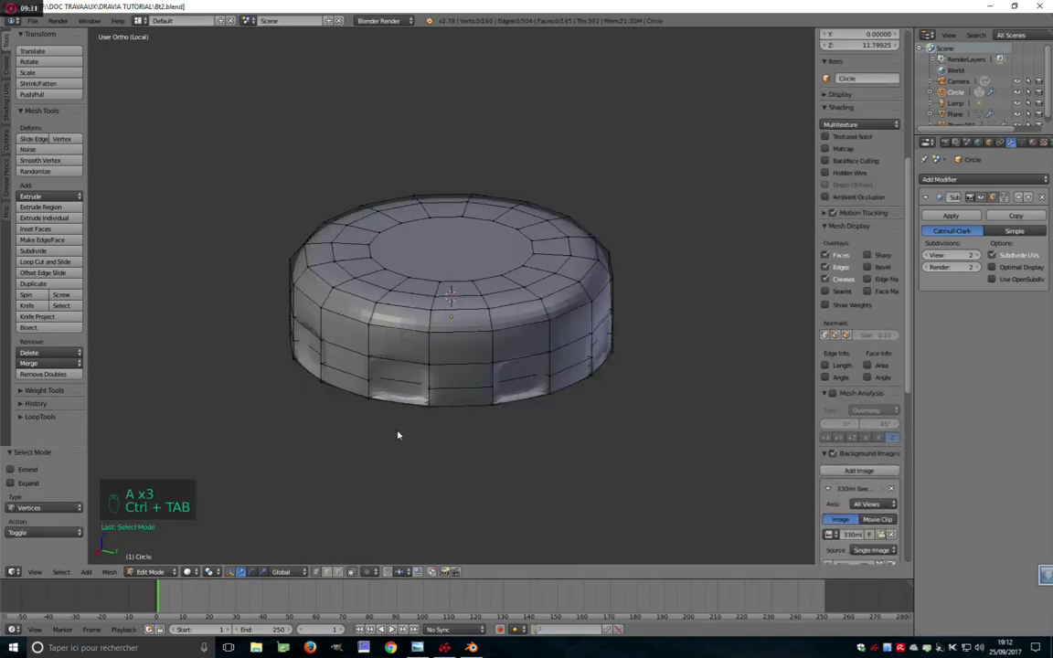
key("KP_1")
key("z")
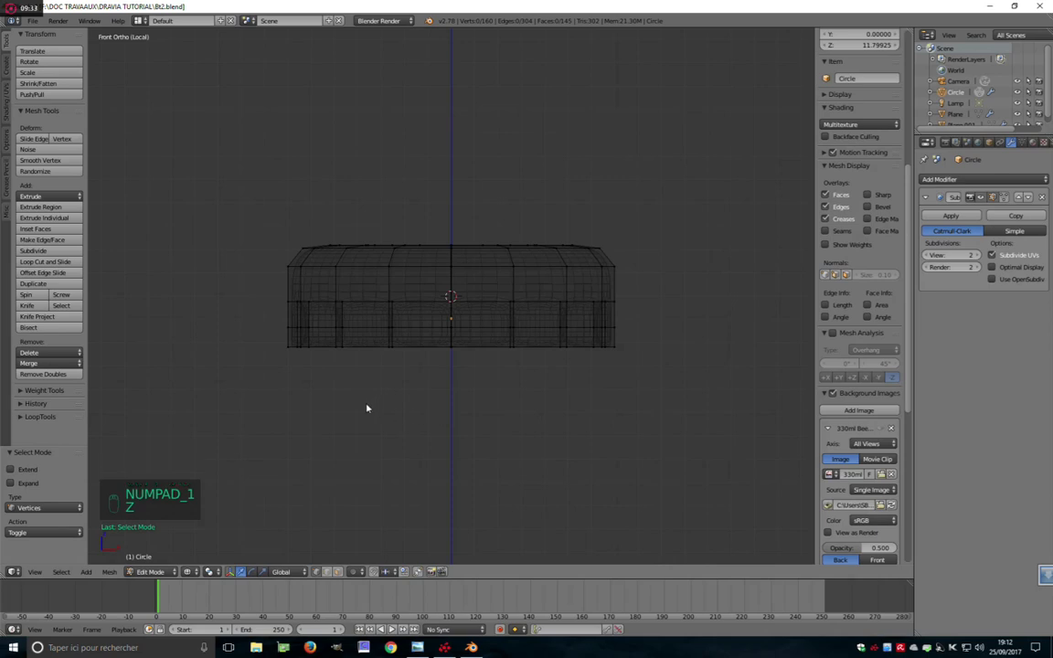
key("b")
key("x")
key("z")
key("Tab")
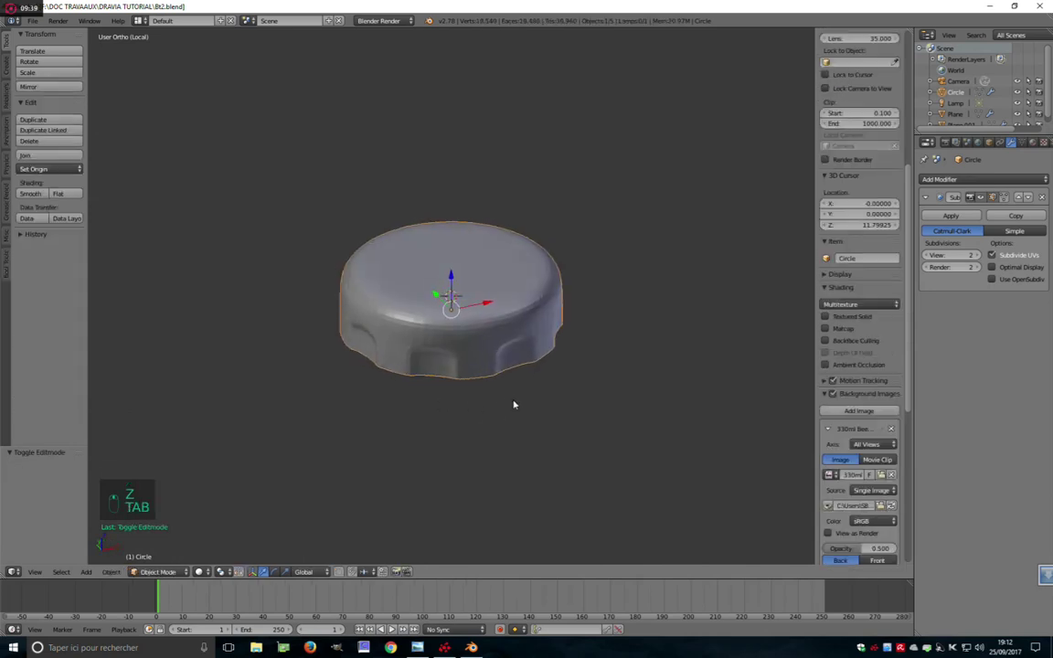
key("Tab")
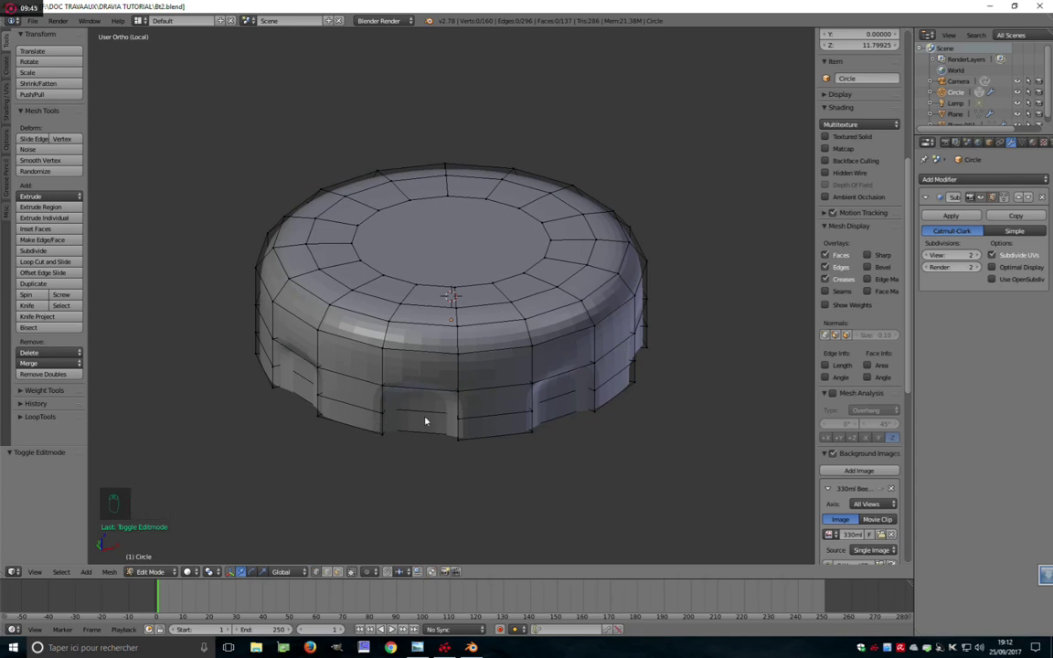
key("ctrl+Tab")
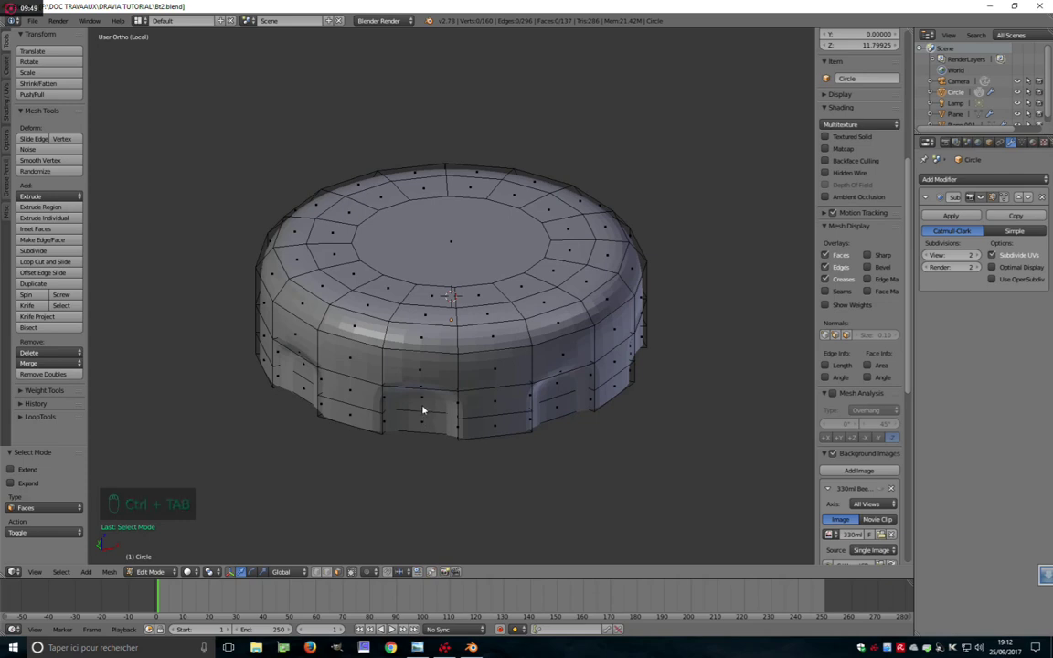
Select the dimple faces around the cap and scale them larger
left_click_drag(426, 404, 591, 415)
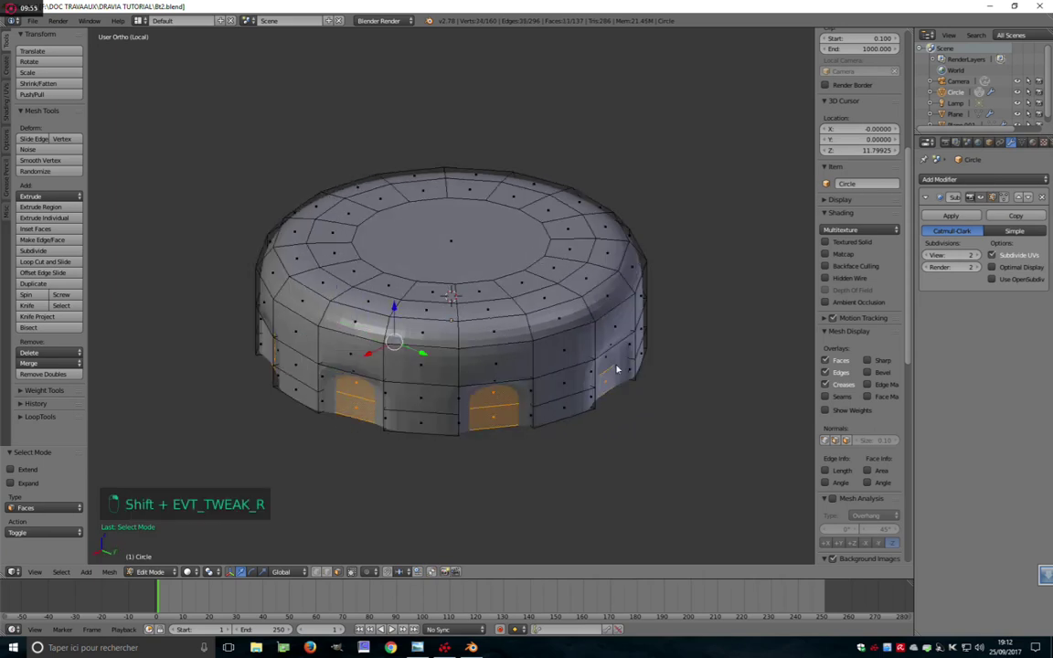
left_click_drag(516, 407, 435, 419)
left_click_drag(435, 419, 171, 574)
left_click_drag(170, 573, 588, 470)
key("s")
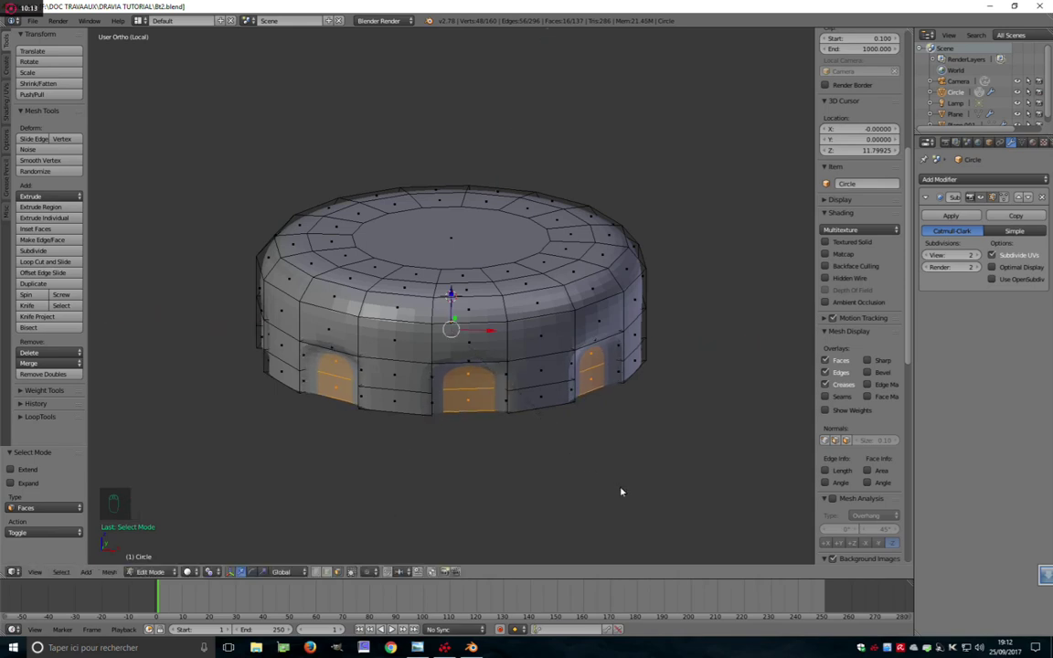
key("s")
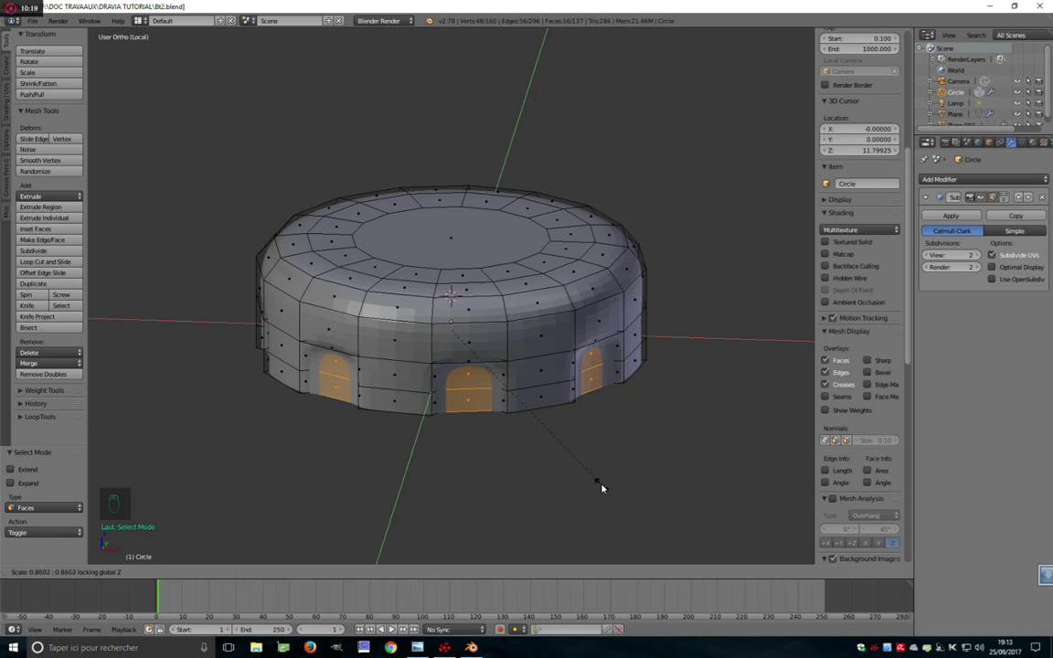
middle_click(434, 407)
Preview the dimpled cap, then select its whole mesh and bring up the face operations list
key("Tab")
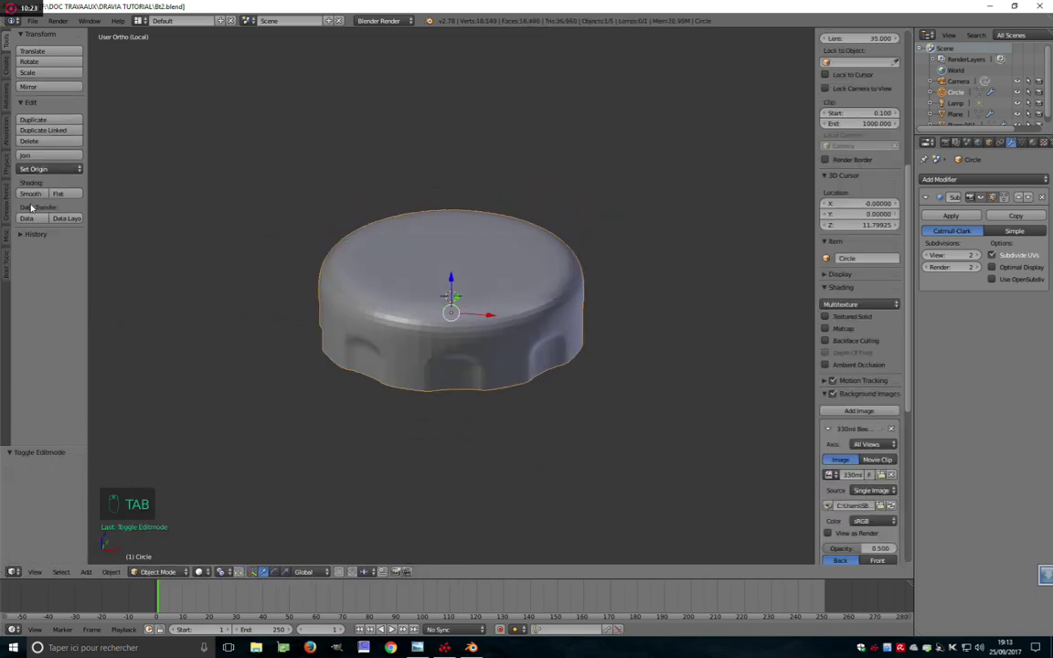
left_click_drag(30, 198, 402, 404)
key("Tab")
key("ctrl+Tab")
left_click_drag(313, 392, 457, 443)
key("a")
key("a")
key("ctrl+f")
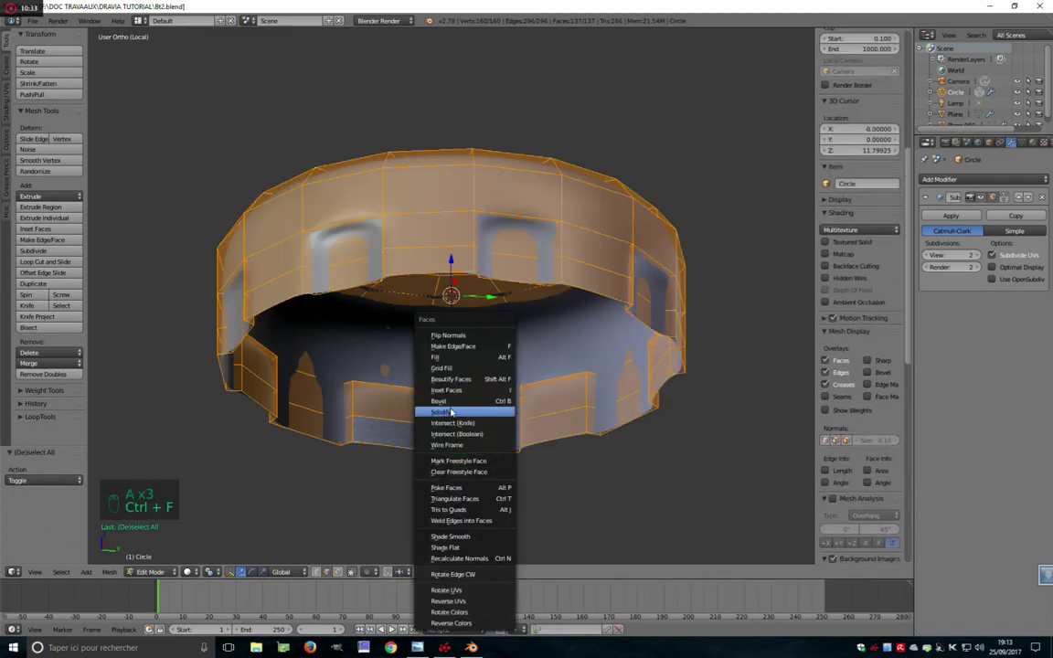
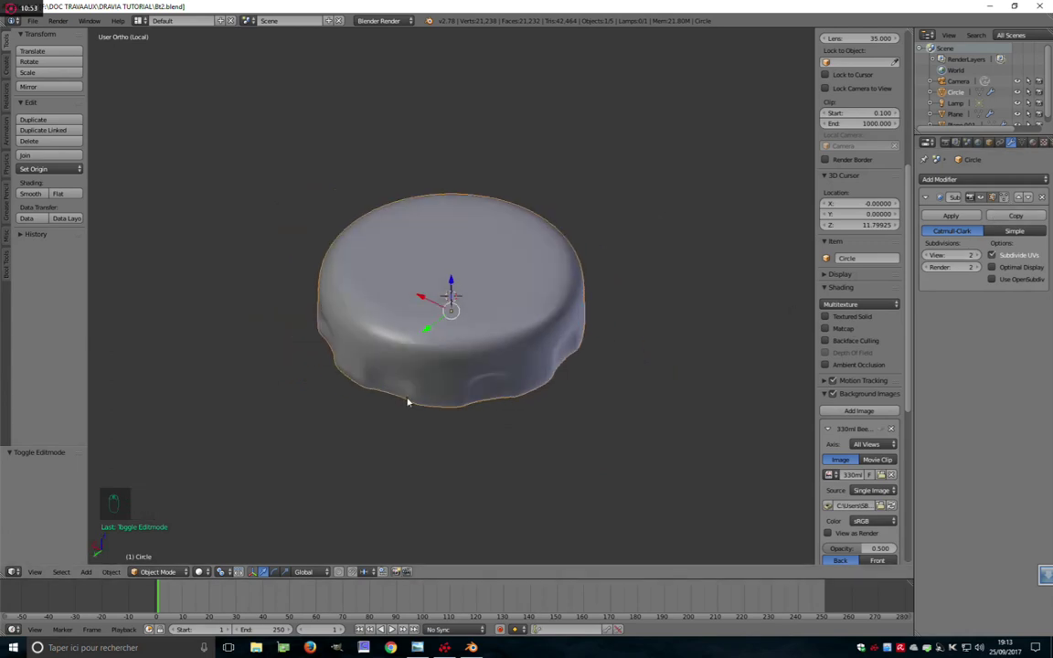
Solidify the cap wall, leave local view, and scale the cap slightly to sit on the bottle neck
key("Tab")
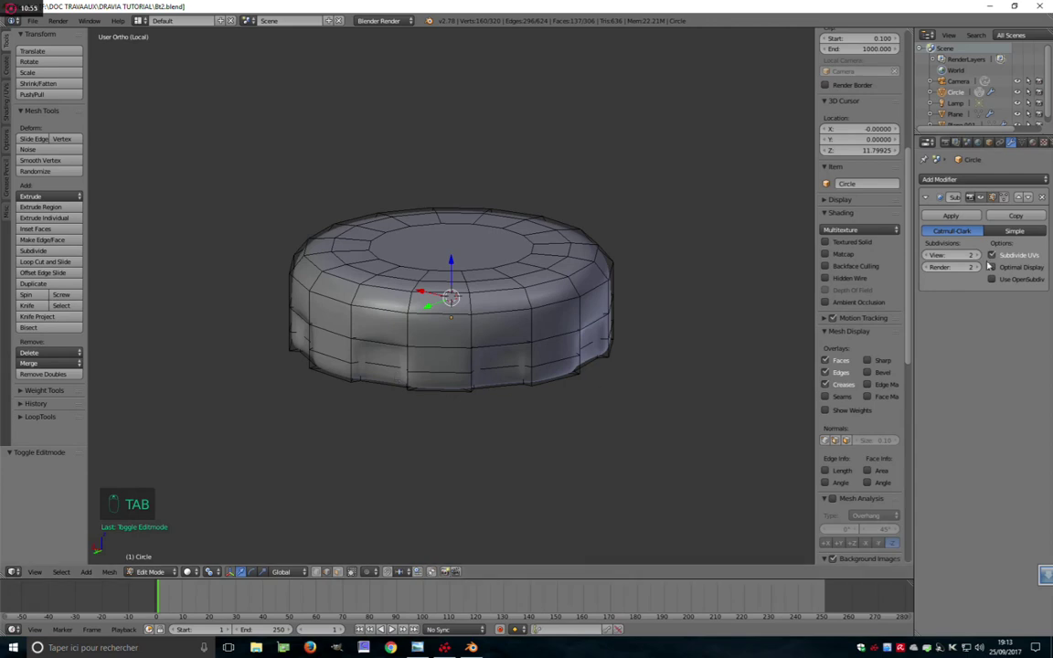
left_click_drag(1009, 193, 477, 390)
key("KP_Divide")
key("Tab")
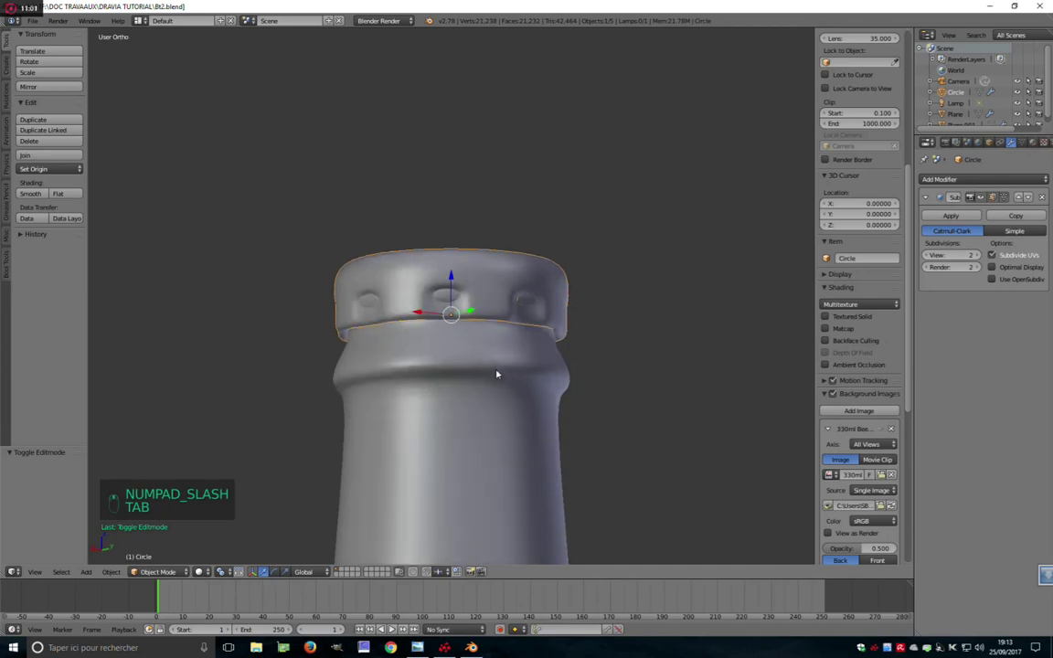
key("s")
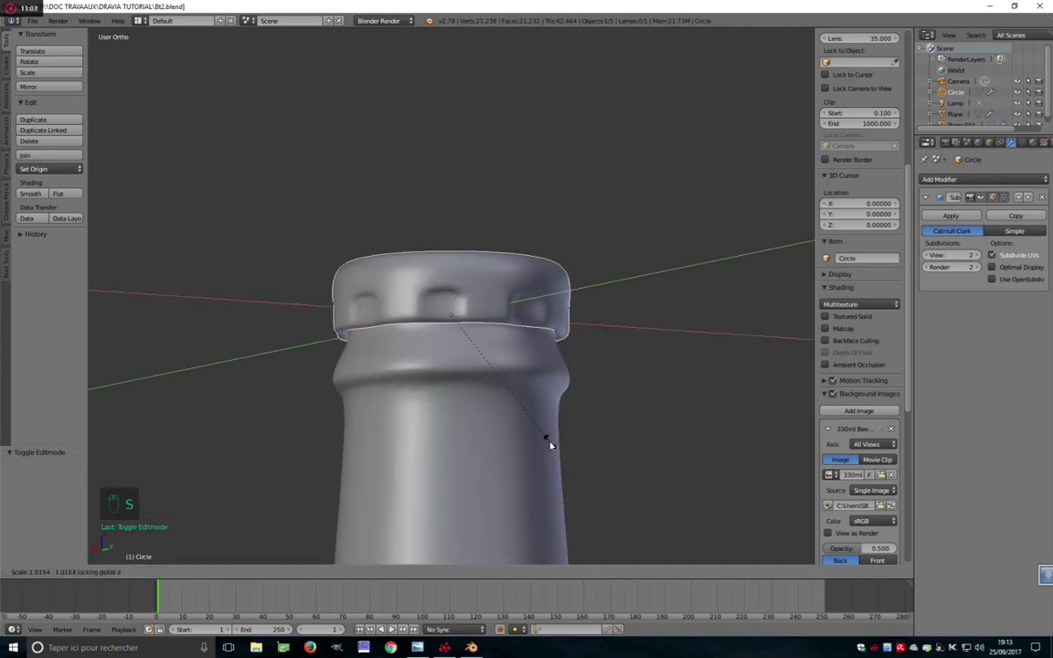
key("a")
key("KP_1")
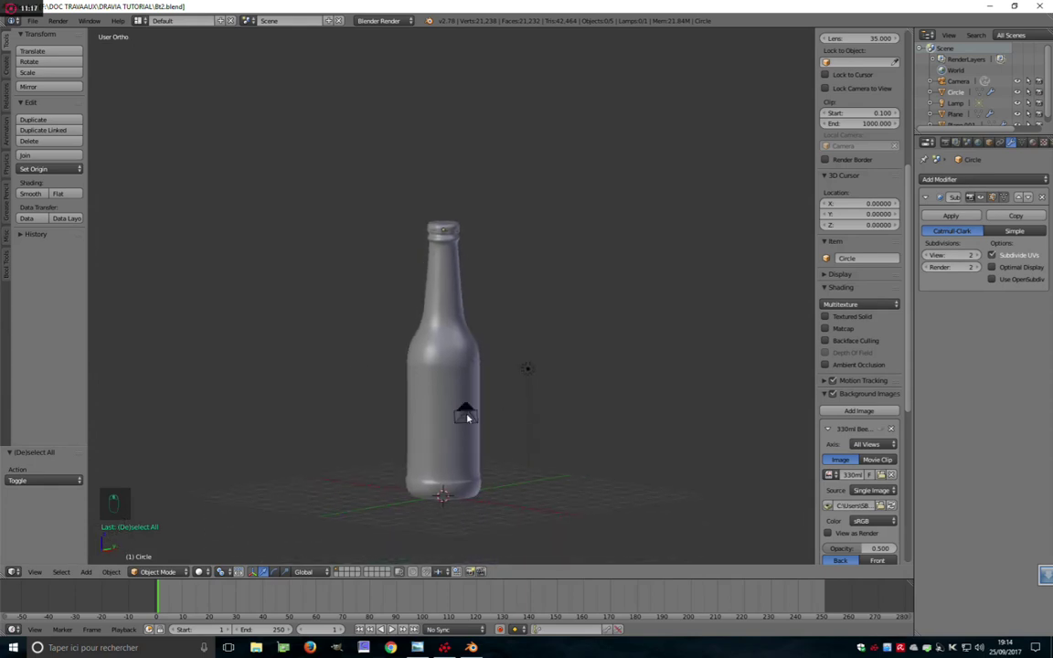
Select bottle and cap together in front view and join them into one object with Ctrl+J
key("KP_1")
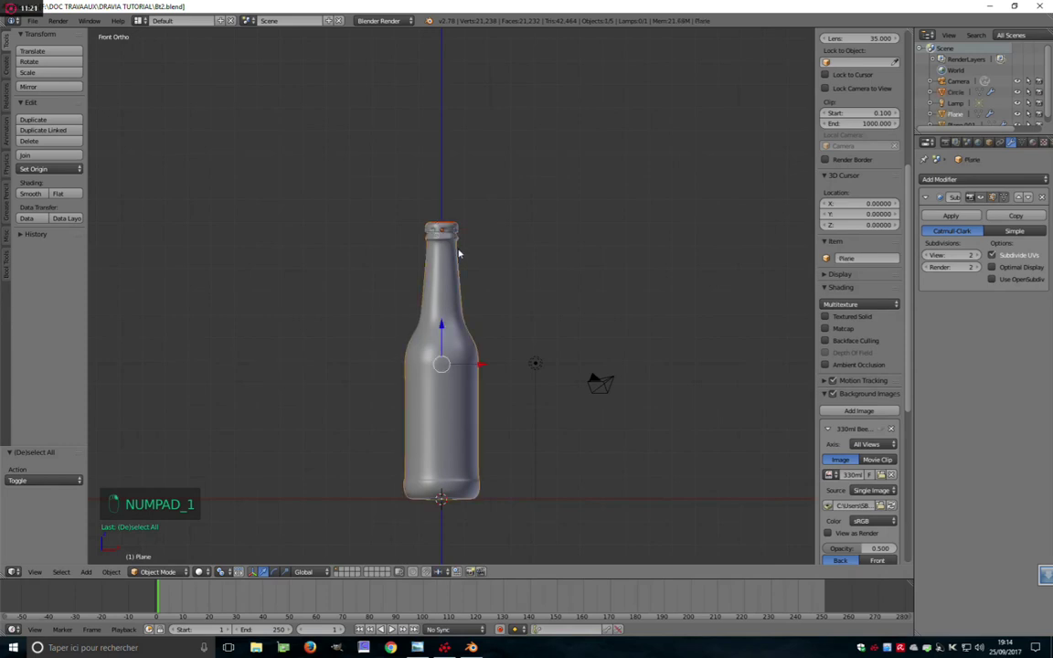
key("z")
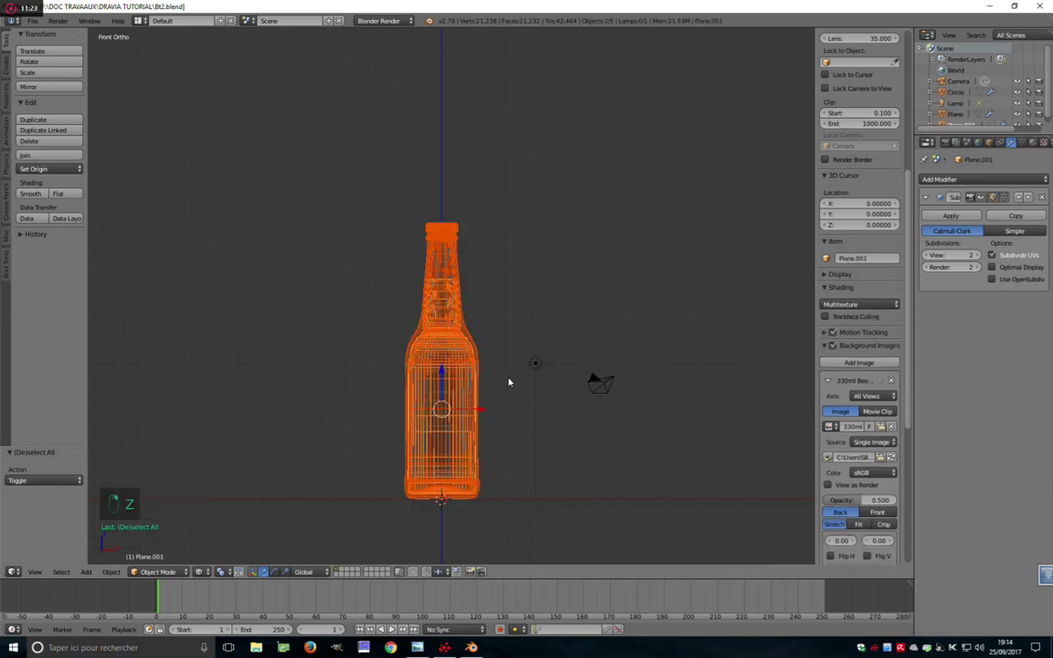
key("ctrl+j")
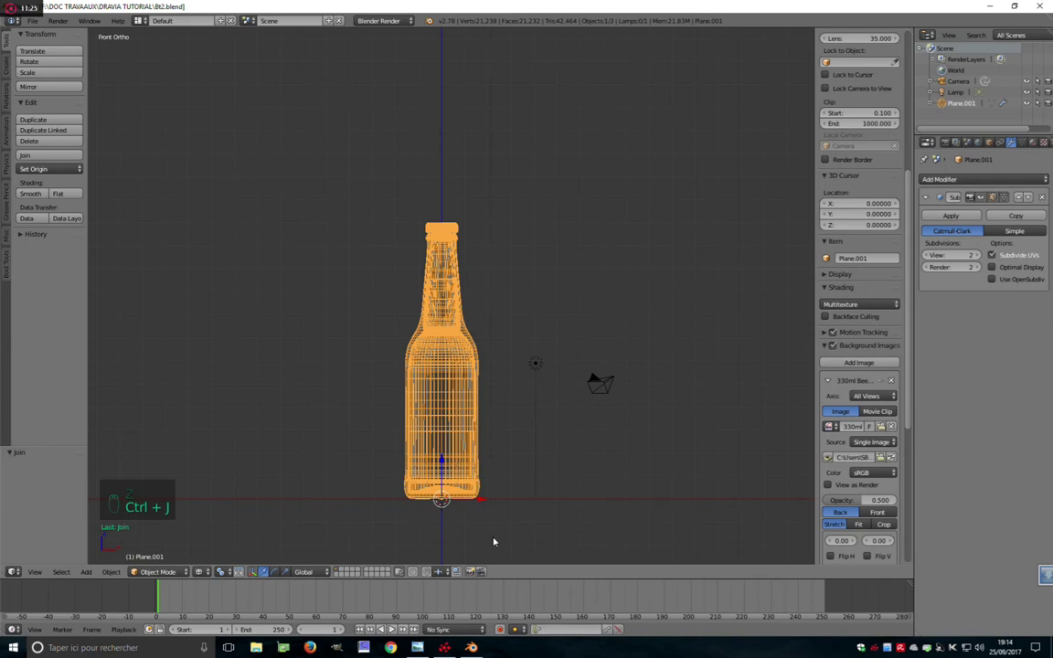
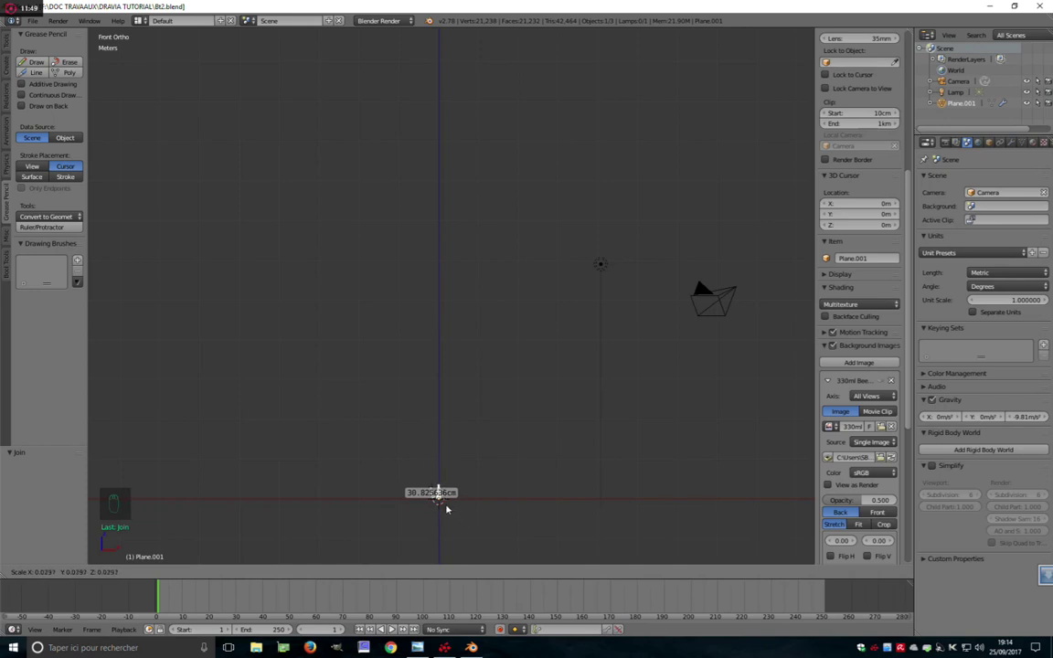
Scale the joined bottle to about 31 cm tall, then view the scene from directly above
key("KP_Decimal")
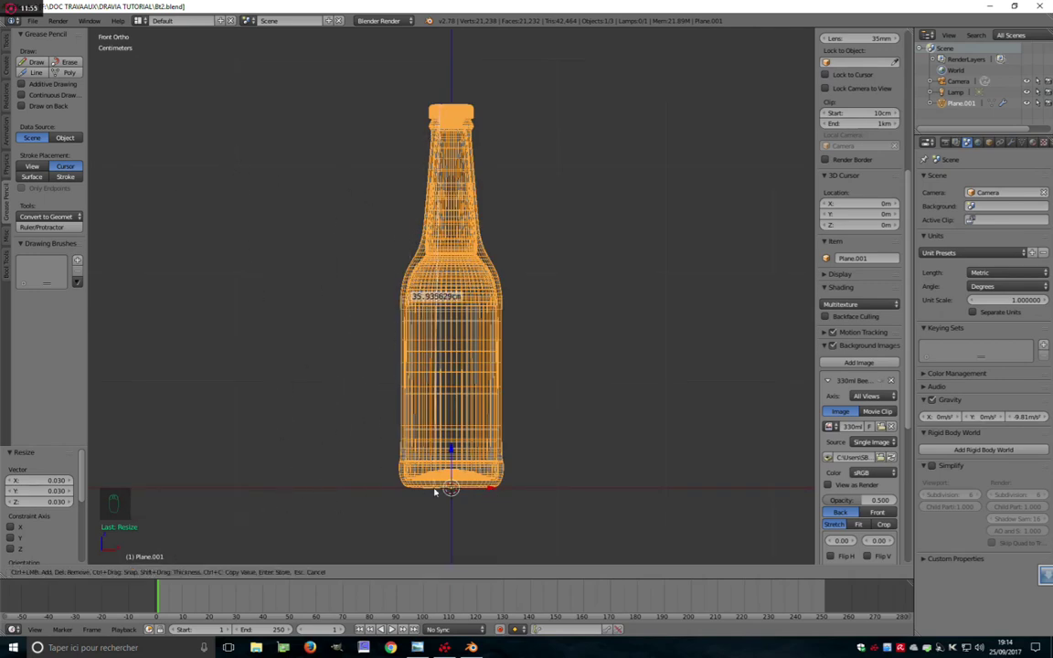
key("s")
key("s")
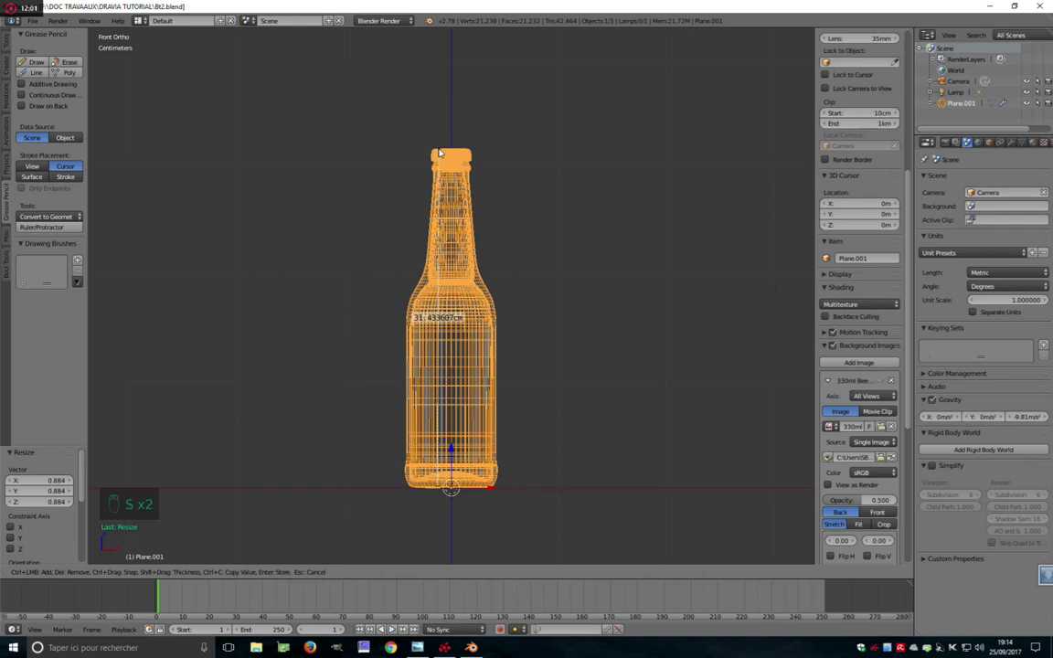
key("s")
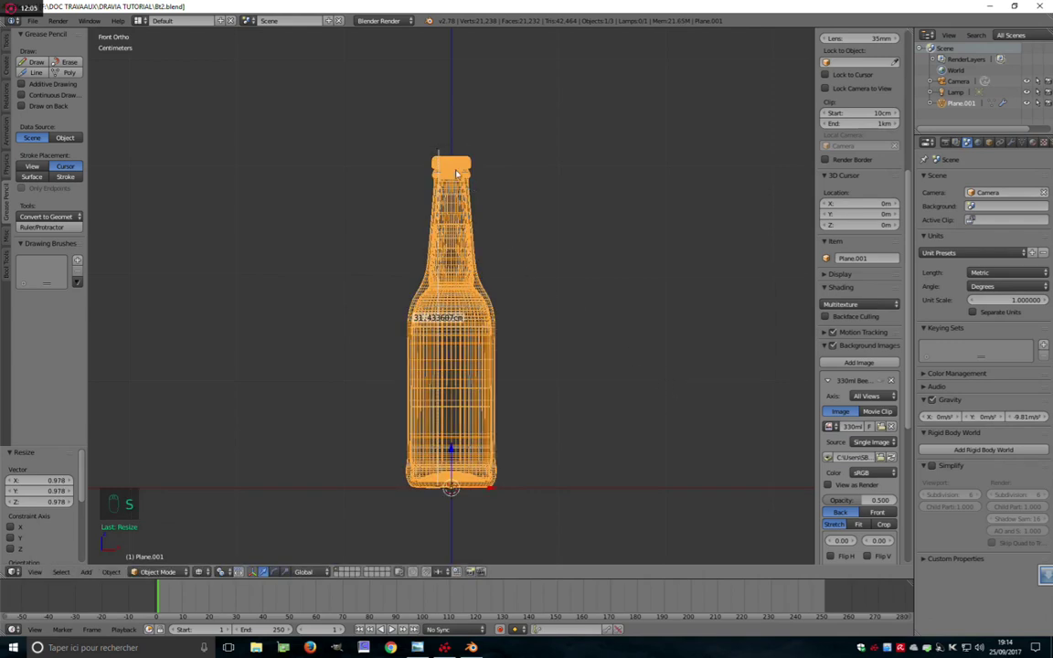
key("s")
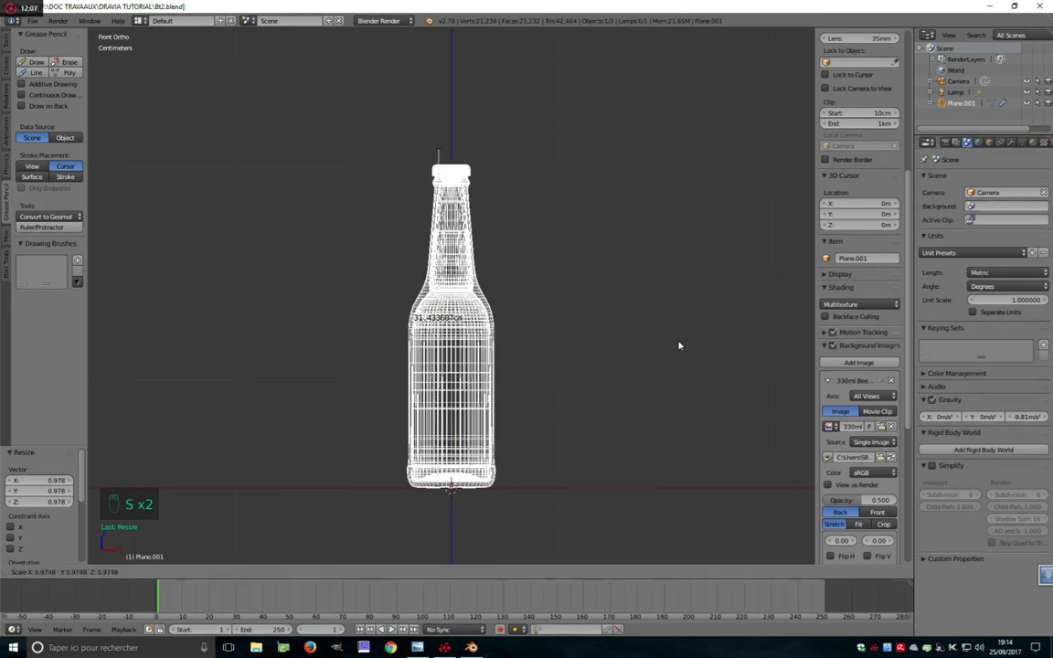
key("Escape")
key("z")
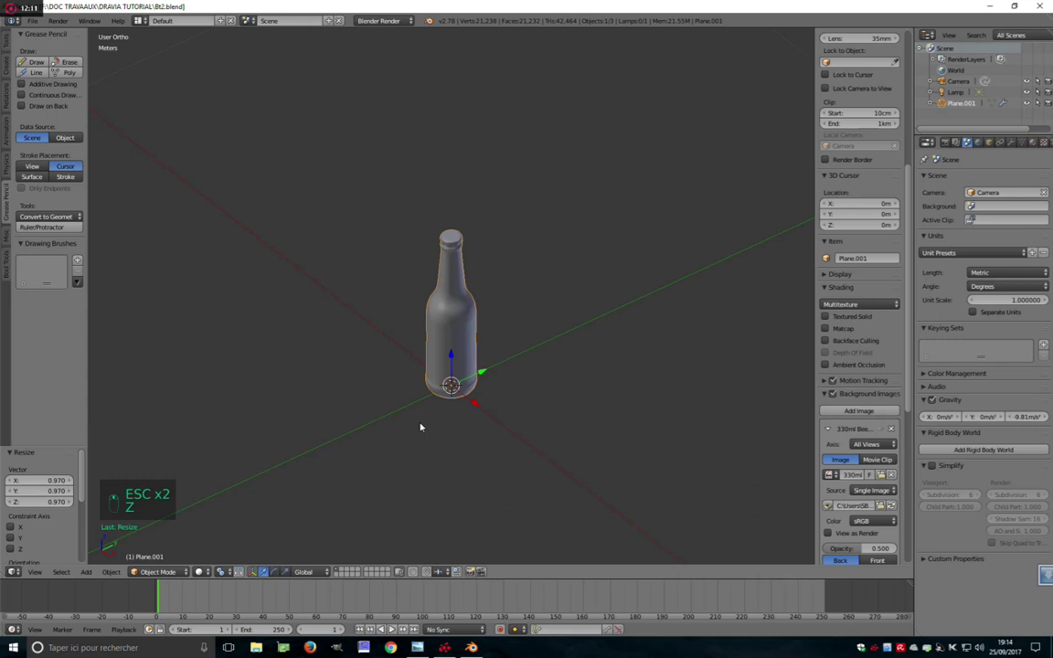
key("KP_7")
Add a plane and scale it into a large solid-shaded floor under the bottle
key("shift+a")
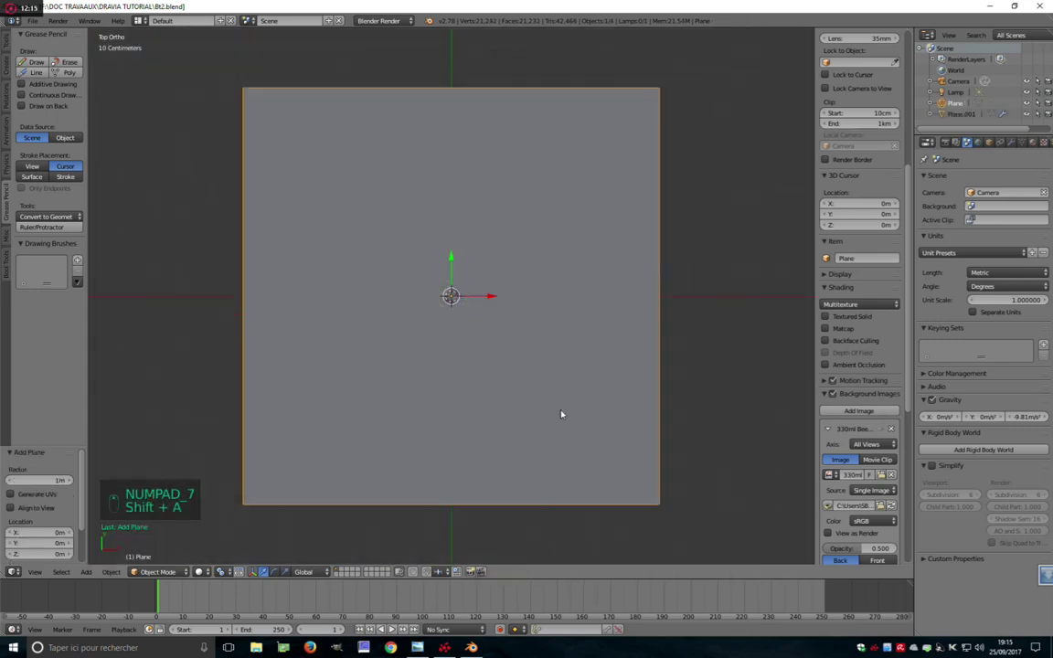
key("z")
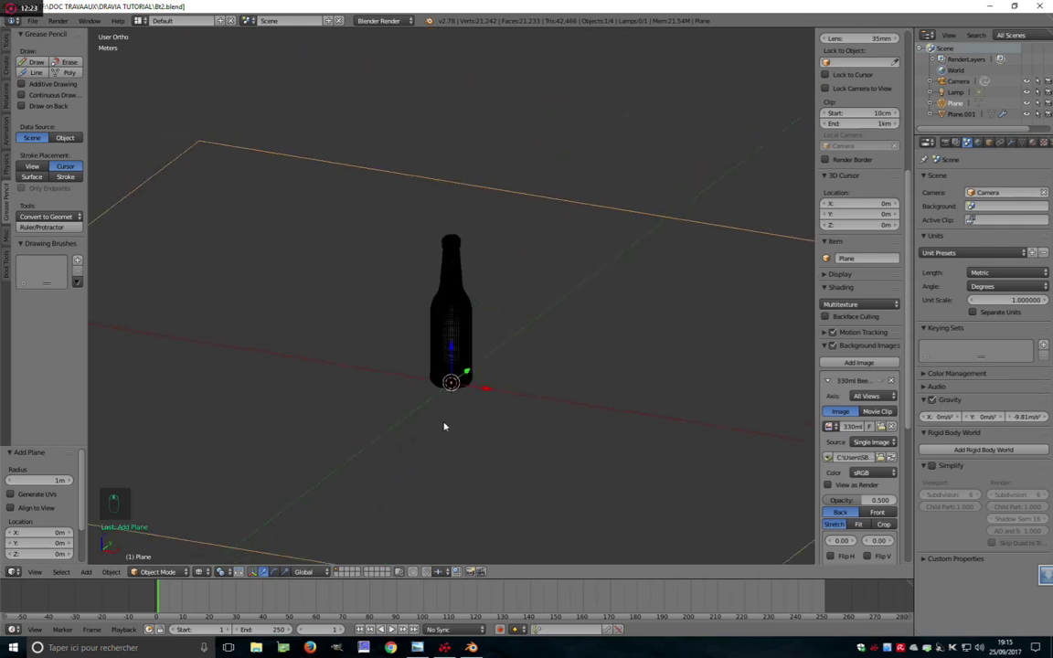
key("z")
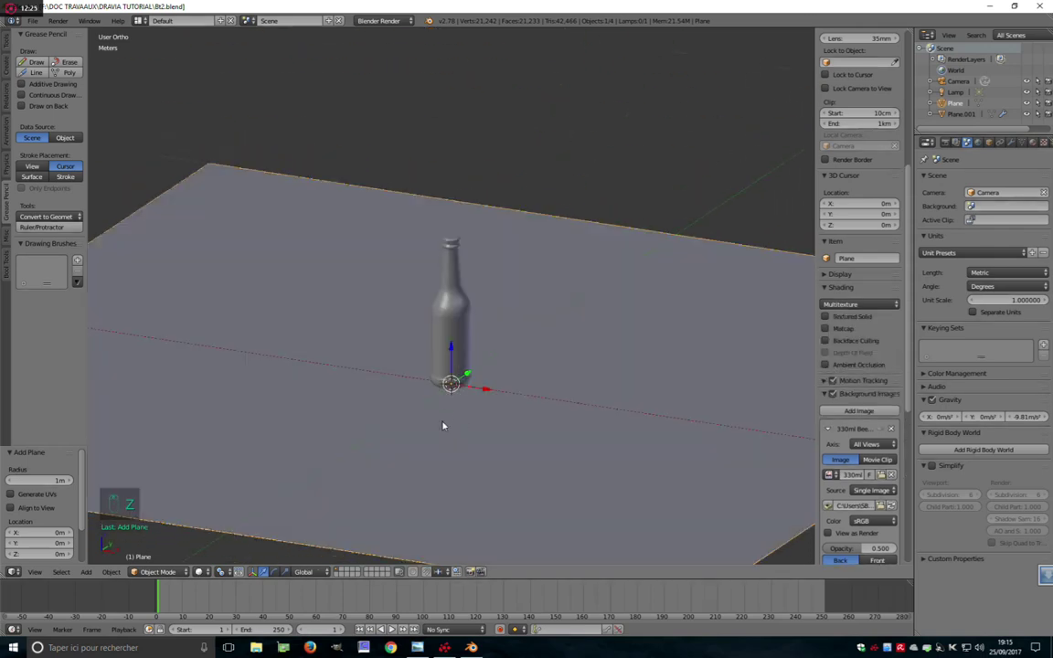
left_click_drag(346, 568, 478, 451)
Add a cube and subdivide its mesh with many cuts in Edit Mode
key("shift+a")
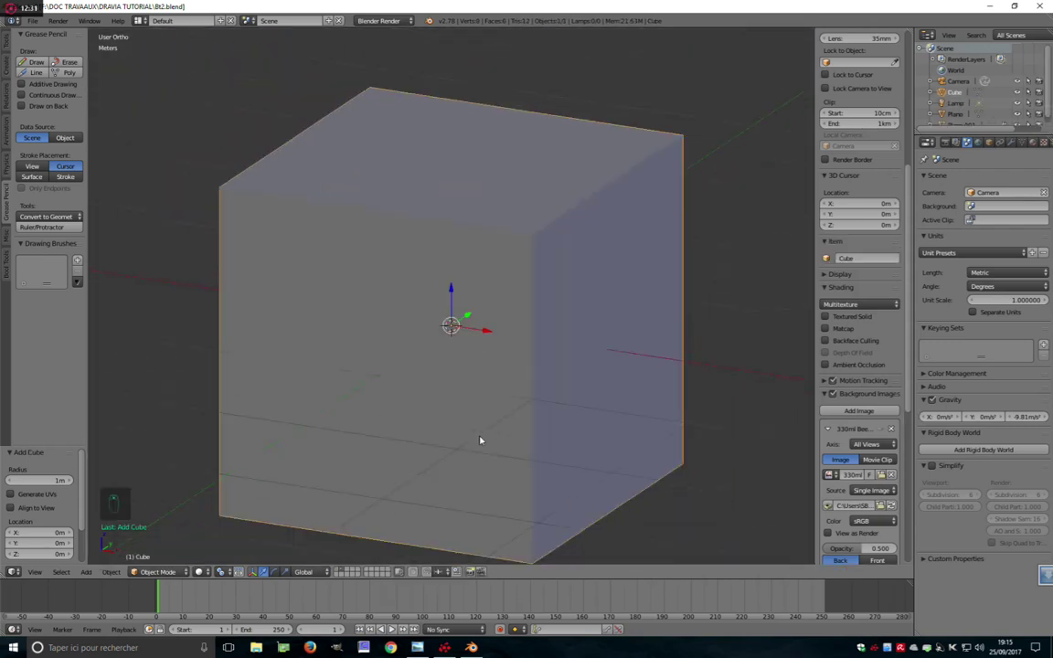
middle_click(480, 439)
key("Tab")
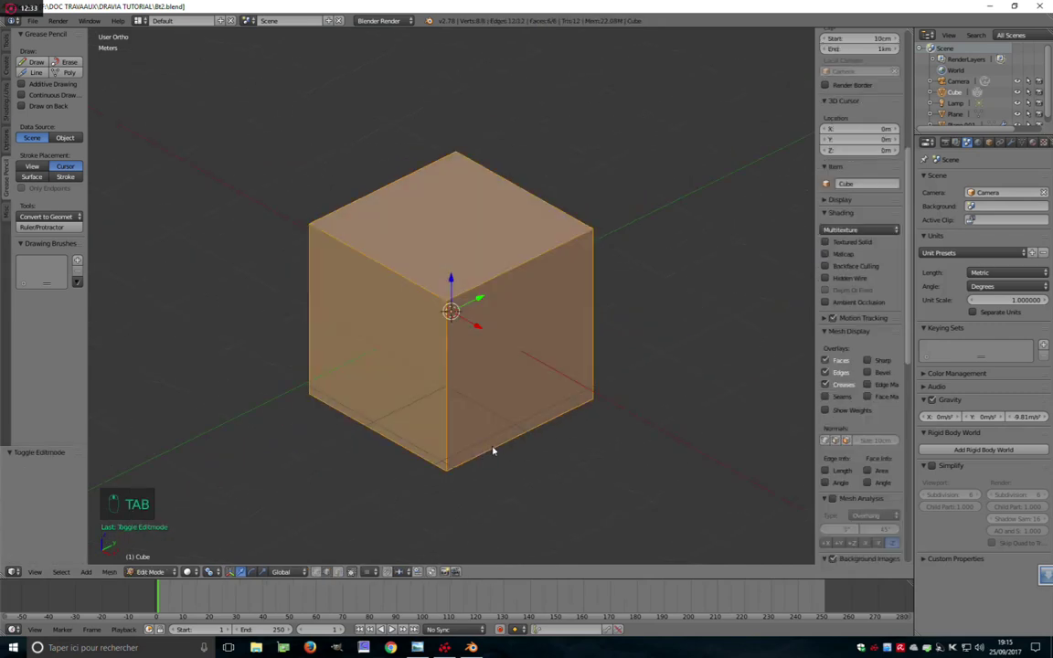
key("w")
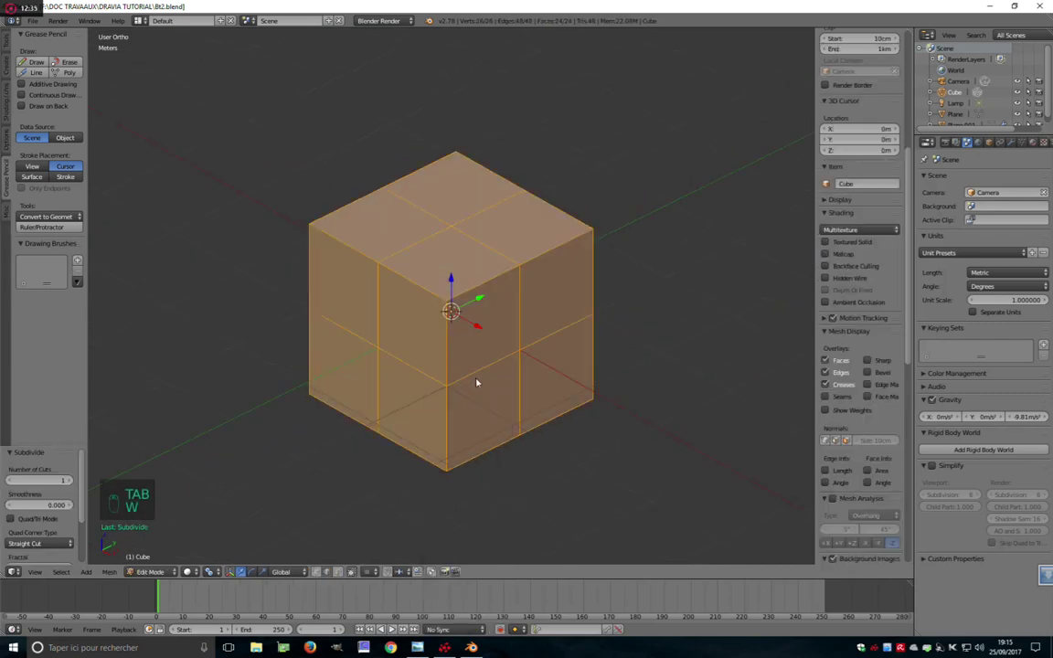
key("w")
key("w")
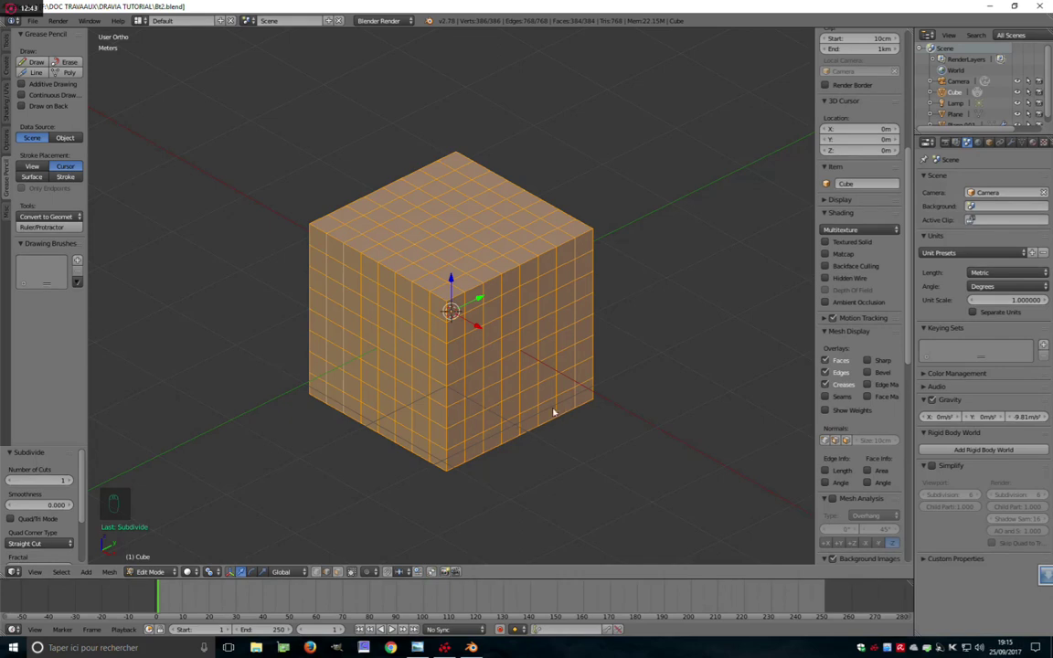
Round the cube off with repeated Smooth Vertex from the Specials menu
key("w")
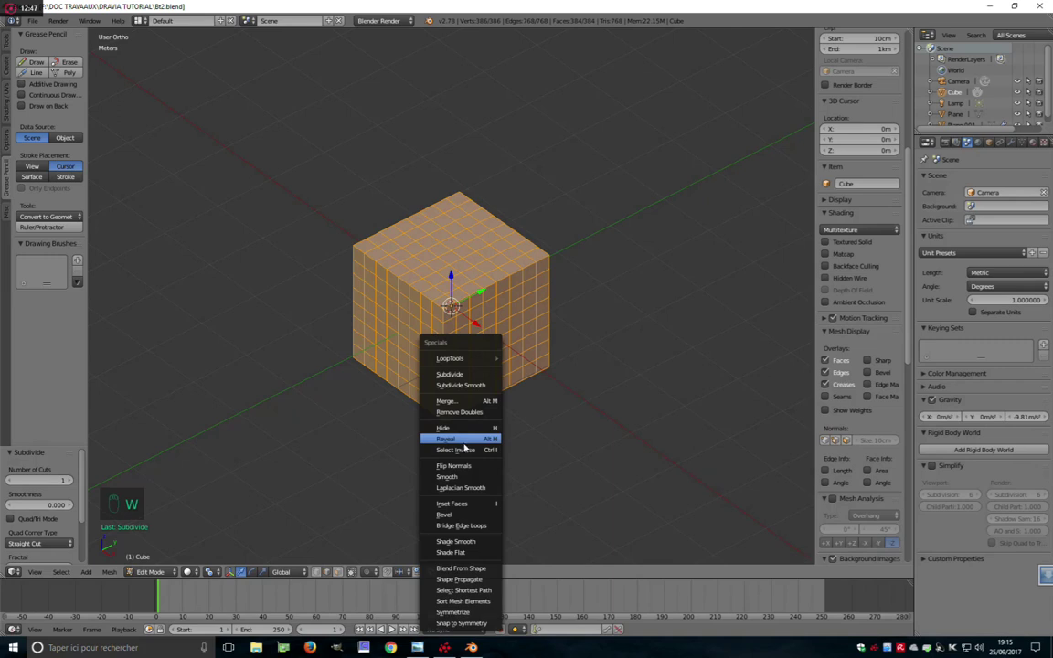
key("w")
key("w")
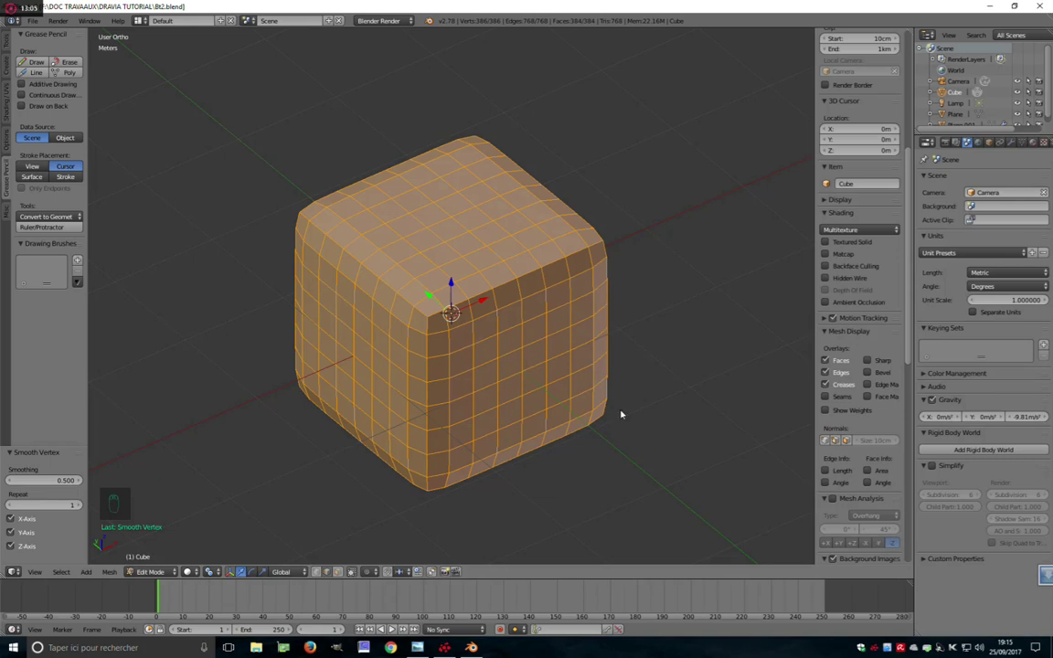
key("w")
key("w")
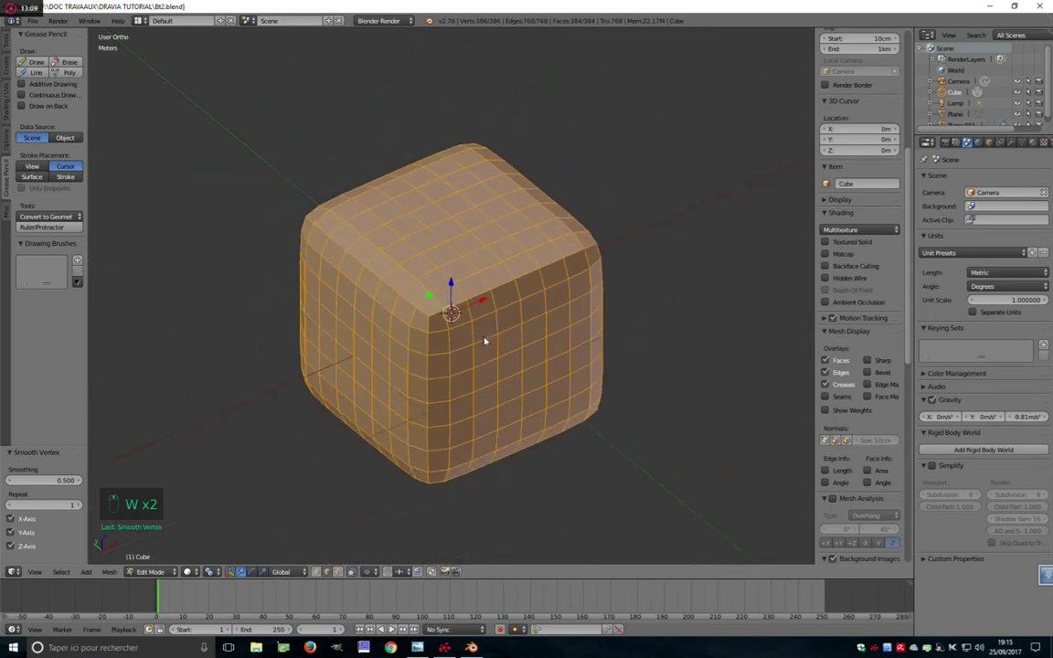
key("ctrl+Tab")
Deform the surface into irregular lumps with proportional editing, then add a level-1 Subdivision Surface
left_click_drag(492, 372, 374, 336)
left_click_drag(341, 338, 774, 377)
key("o")
key("s")
left_click_drag(774, 377, 627, 344)
middle_click(490, 375)
key("Tab")
key("ctrl+1")
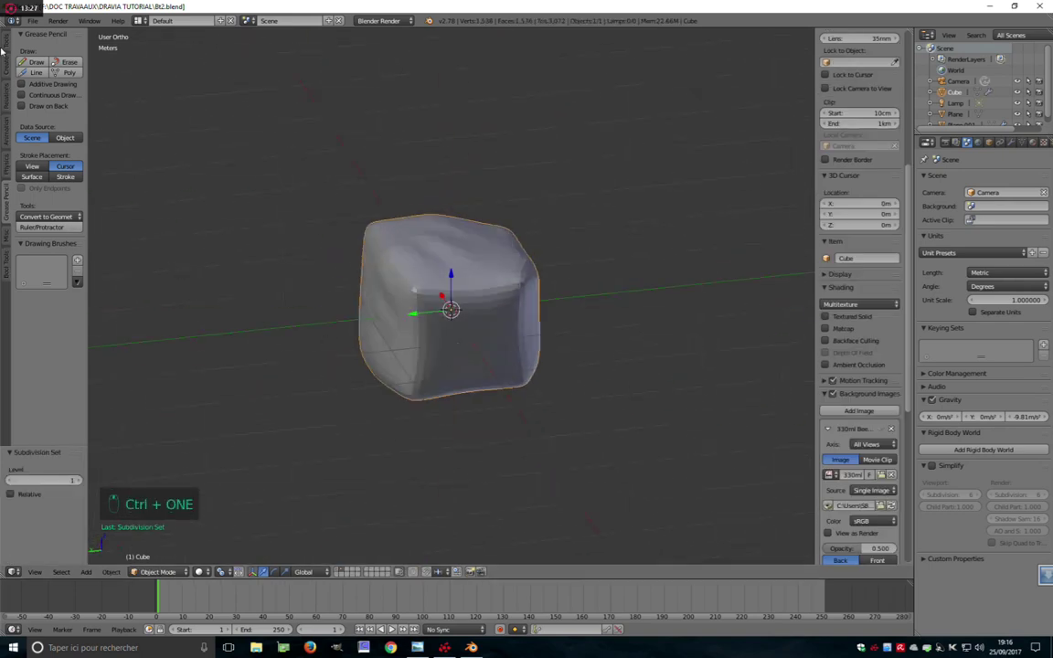
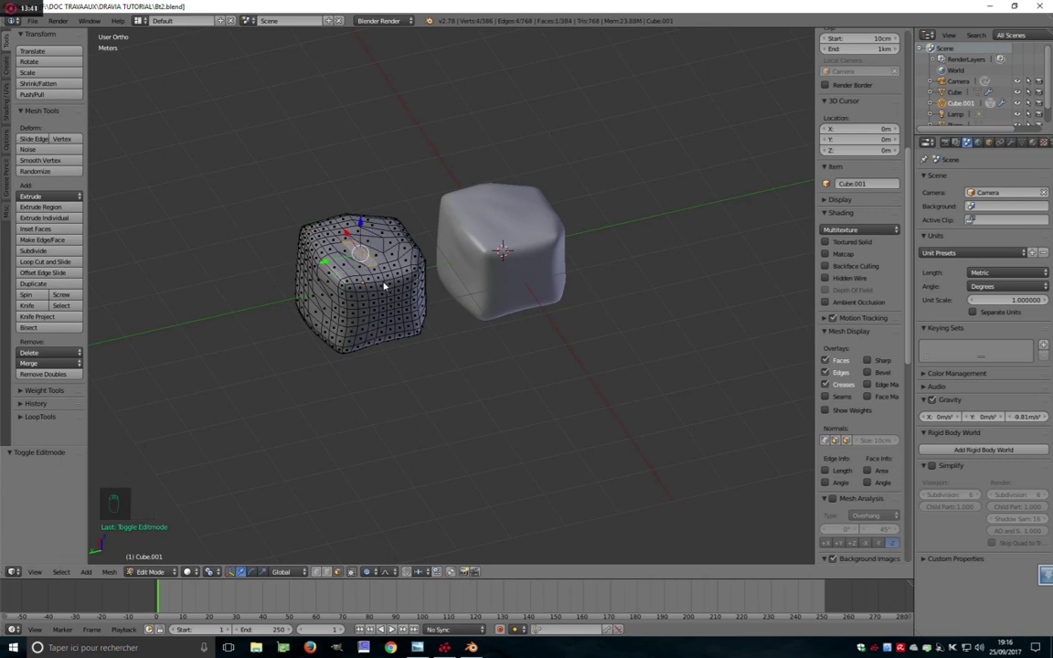
Rotate and grab vertices on Cube.001 to dent and bulge it into its own lumpy shape
key("r")
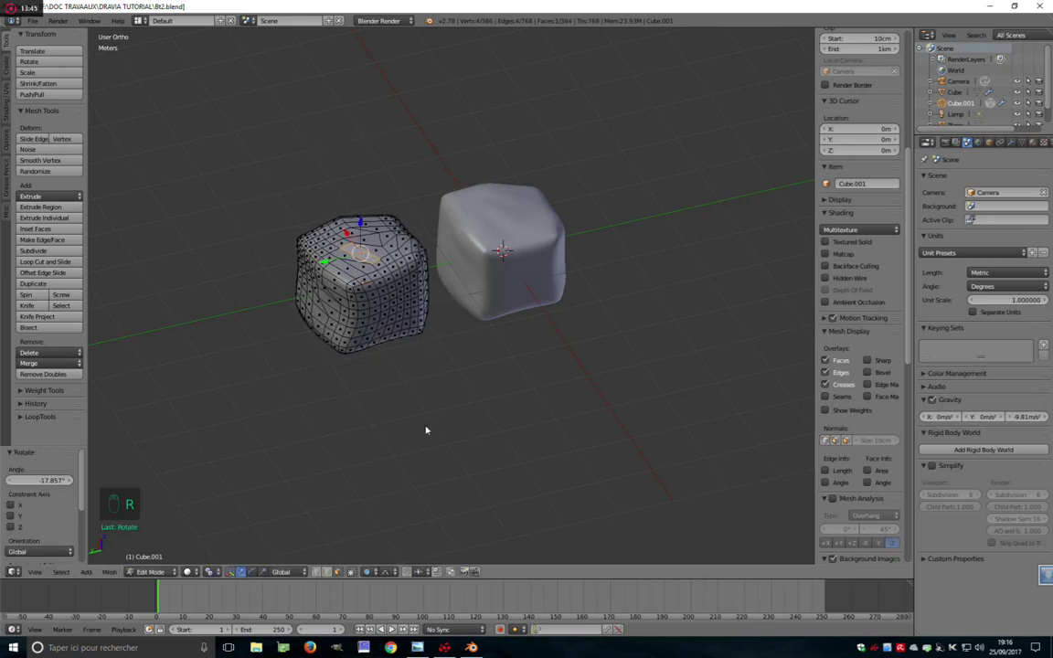
left_click_drag(388, 580, 388, 421)
right_click(386, 322)
key("g")
right_click(458, 444)
left_click(538, 309)
key("g")
key("g")
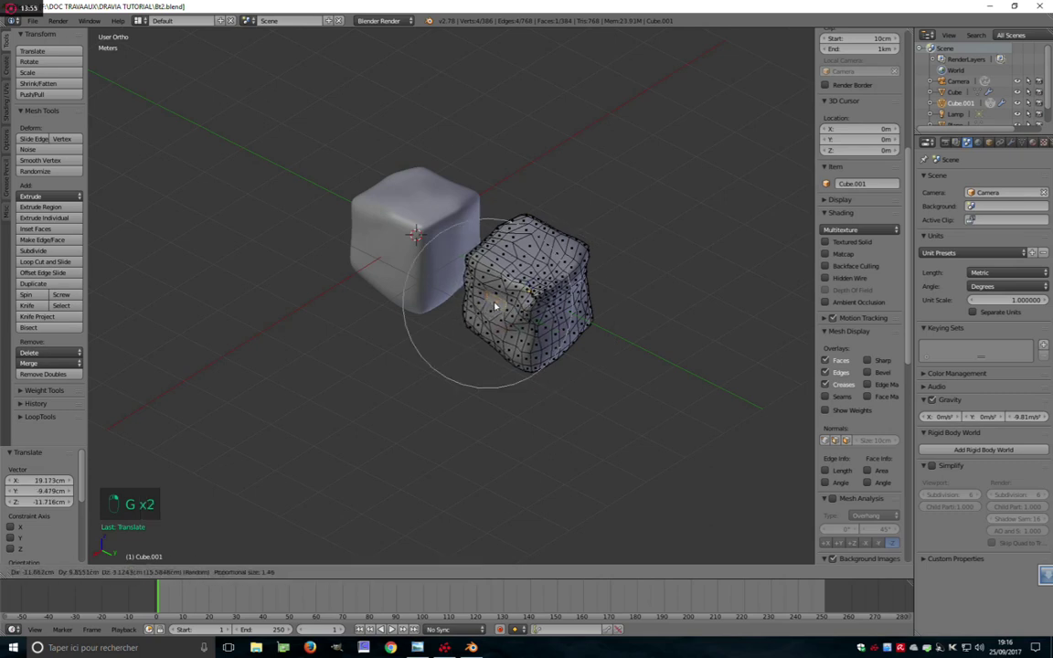
key("Tab")
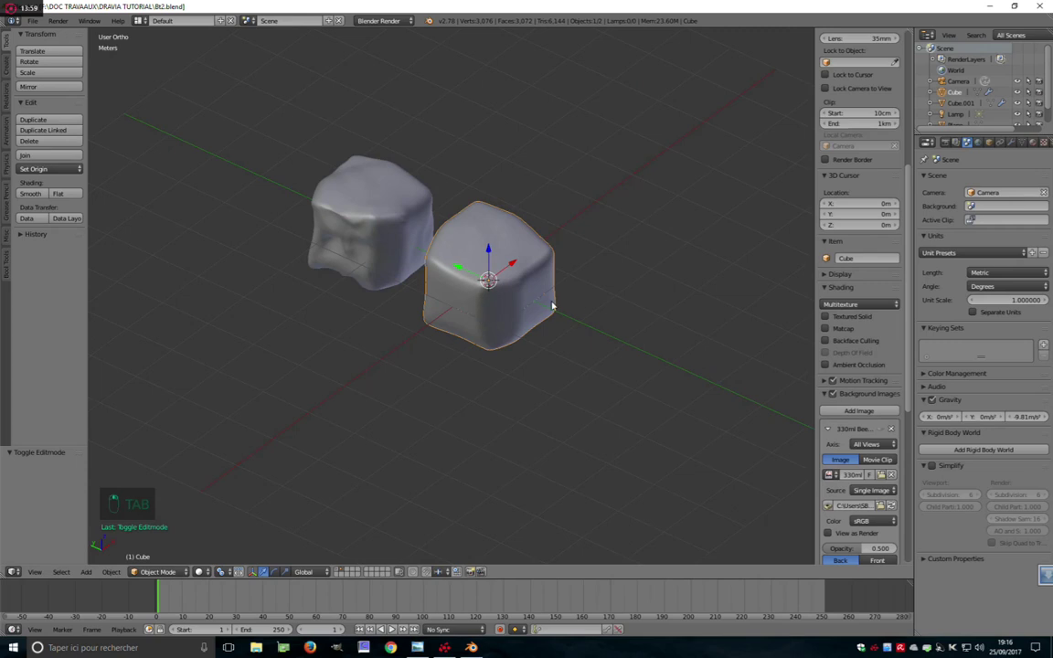
Add a fresh cube, Cube.002, and subdivide its mesh
key("shift+a")
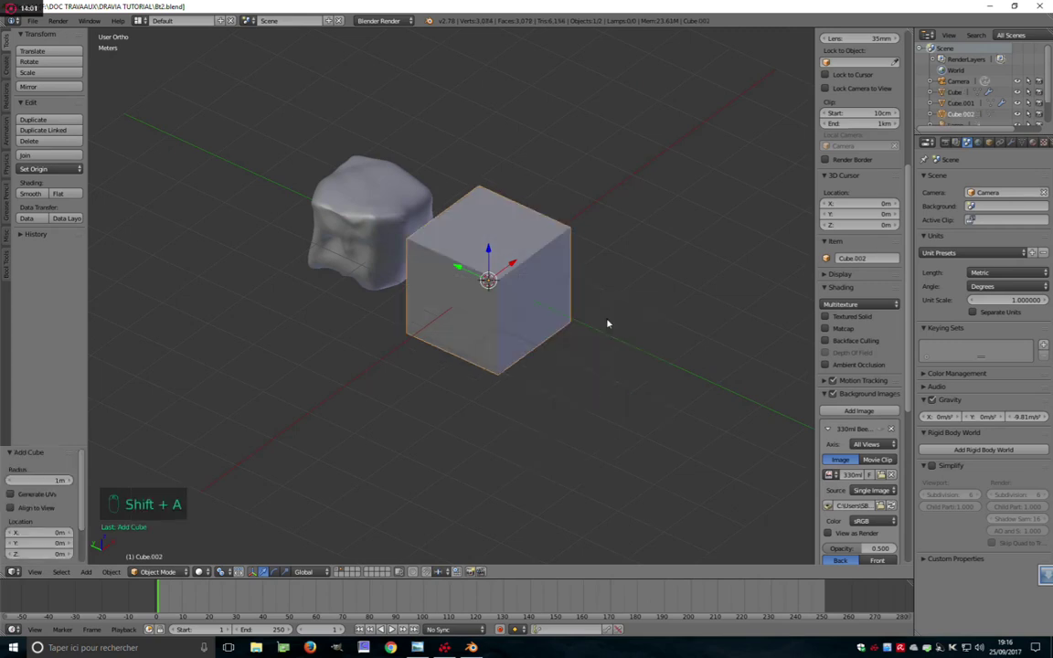
key("Tab")
key("w")
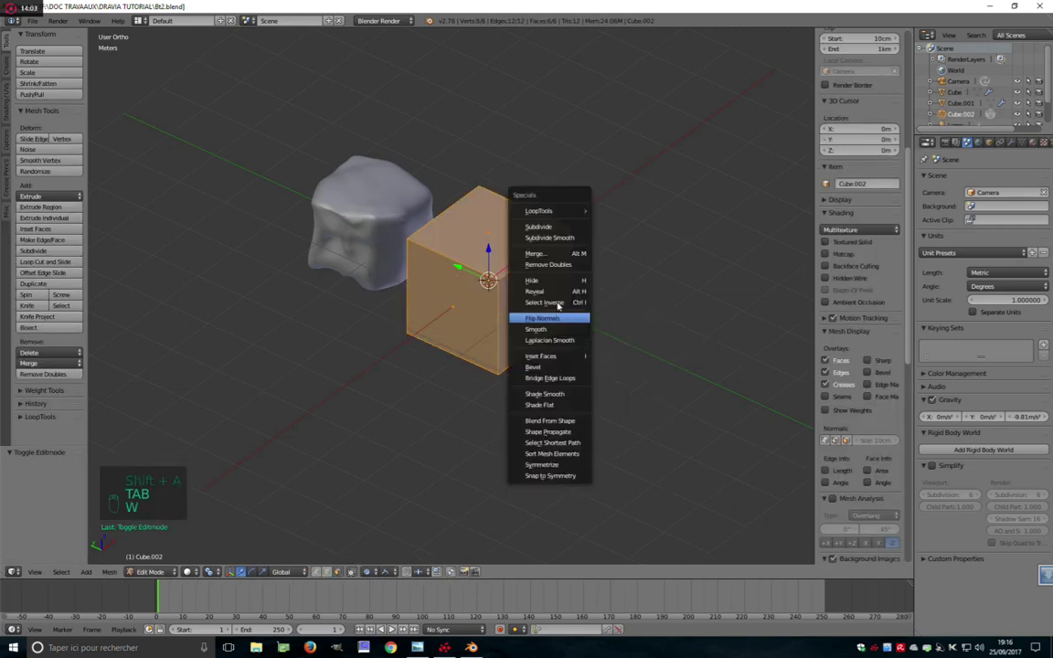
left_click_drag(74, 478, 563, 382)
key("Tab")
key("Tab")
key("w")
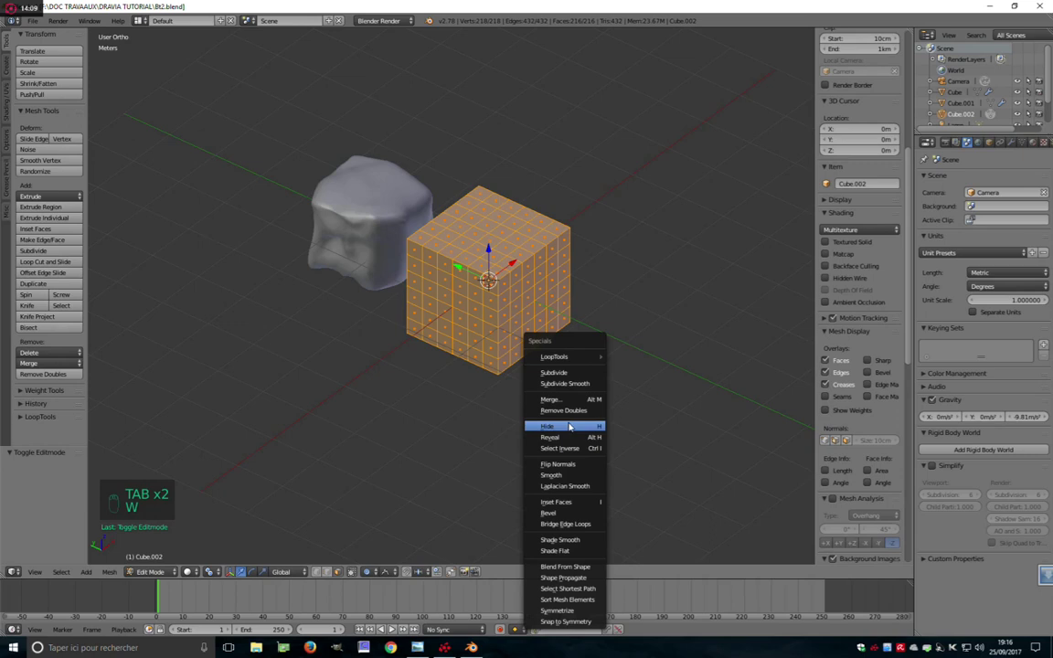
Smooth Cube.002 into a rounded block and give it a Subdivision Surface modifier
left_click_drag(562, 472, 510, 321)
key("w")
key("w")
key("w")
key("w")
key("w")
key("w")
key("Tab")
key("ctrl+1")
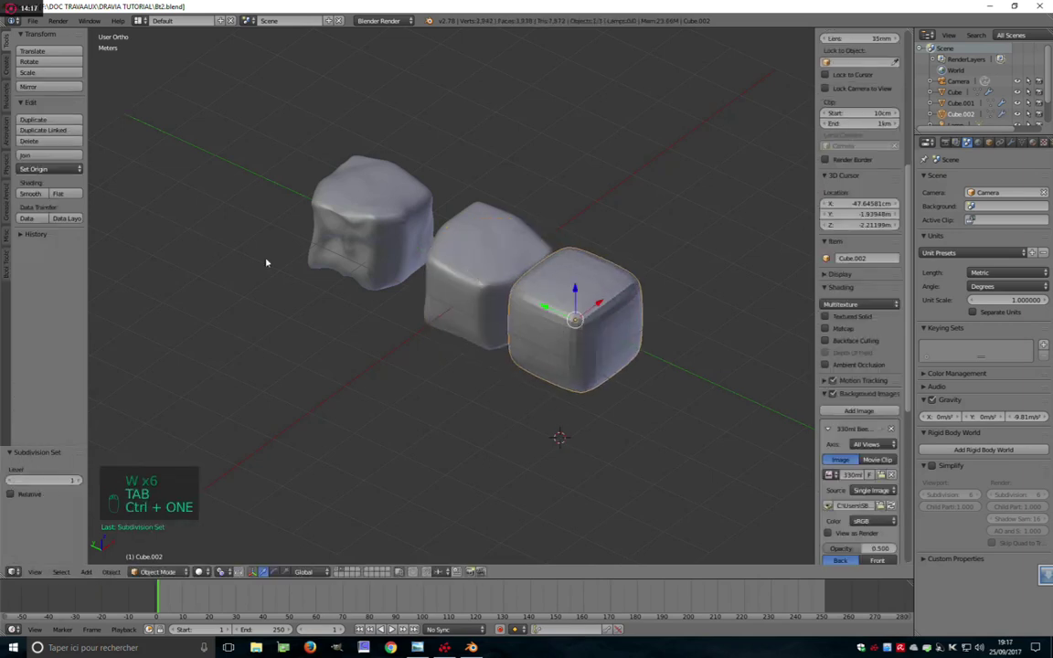
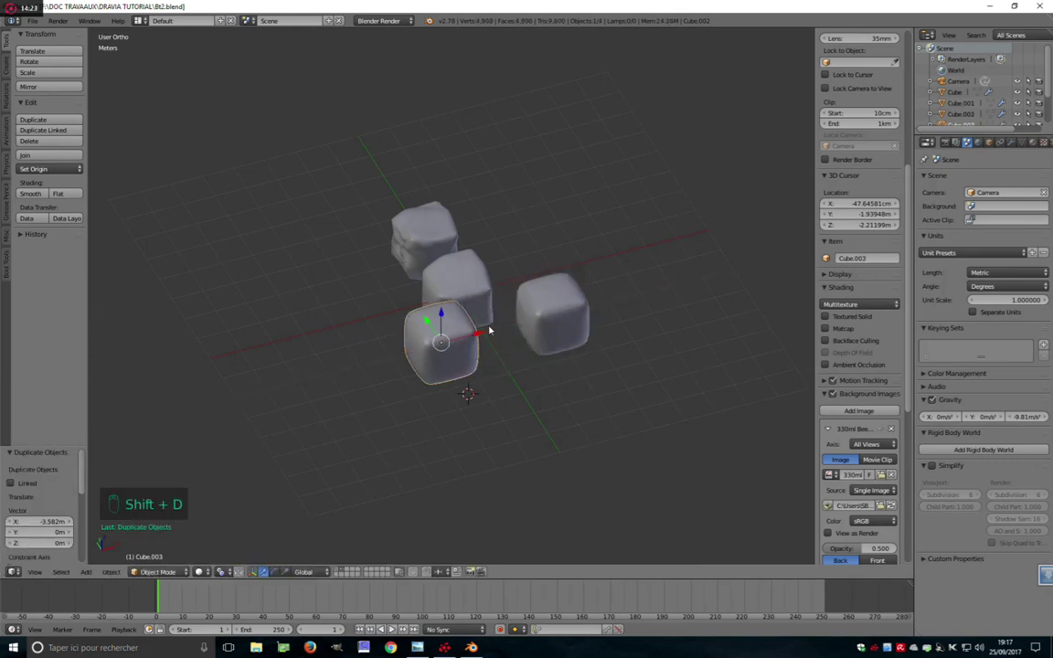
Scale and grab points on Cube.003 so its lumps differ from Cube.002
key("s")
key("Tab")
key("g")
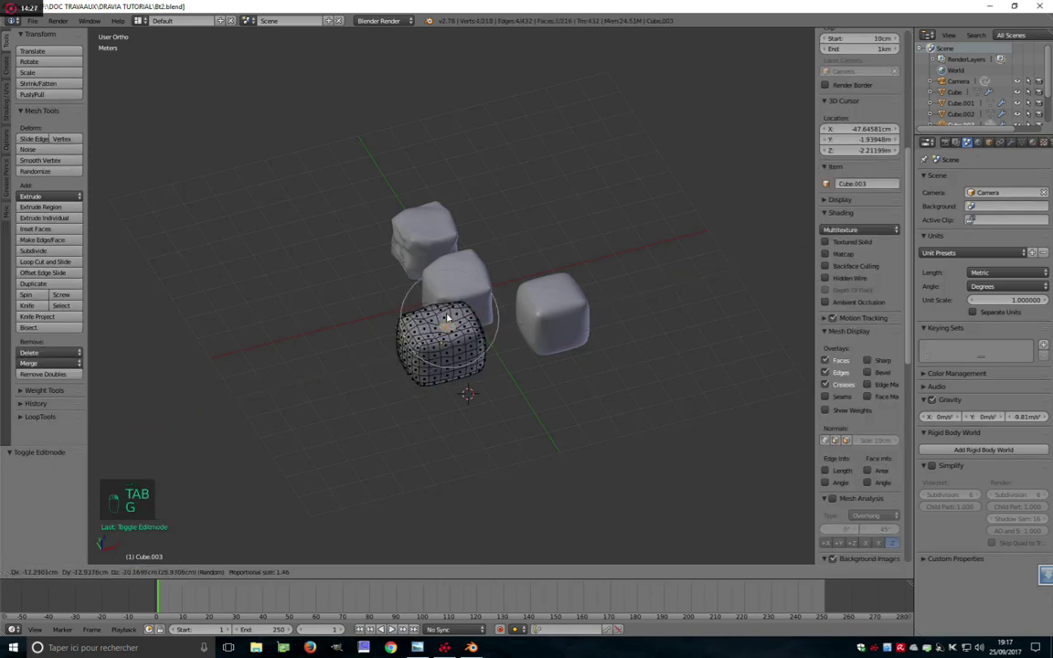
key("Tab")
key("Tab")
key("g")
key("Tab")
middle_click(459, 316)
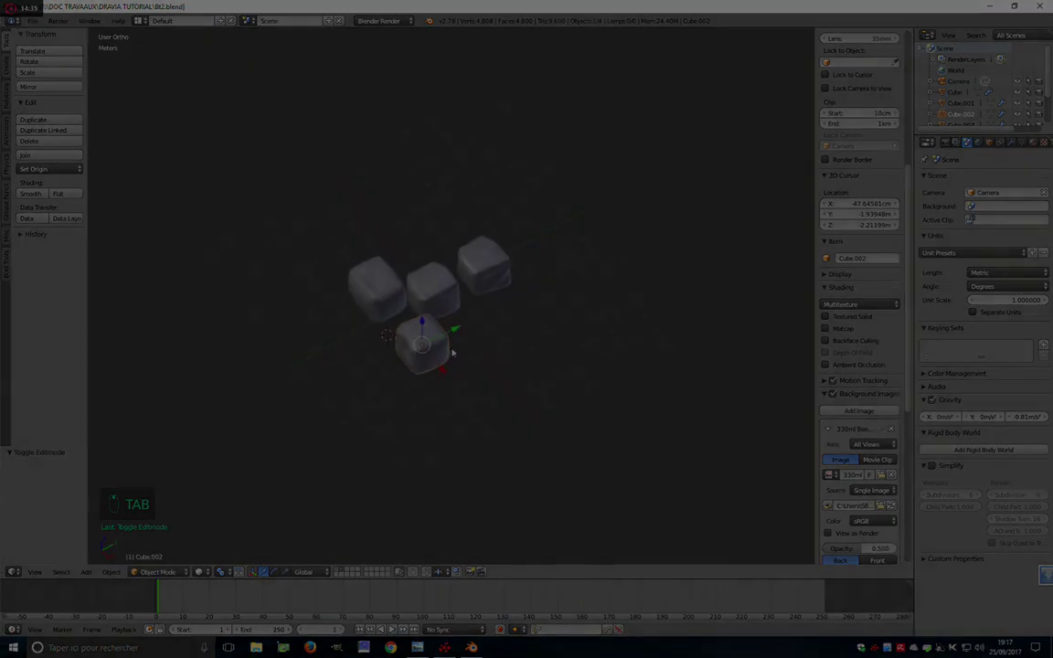